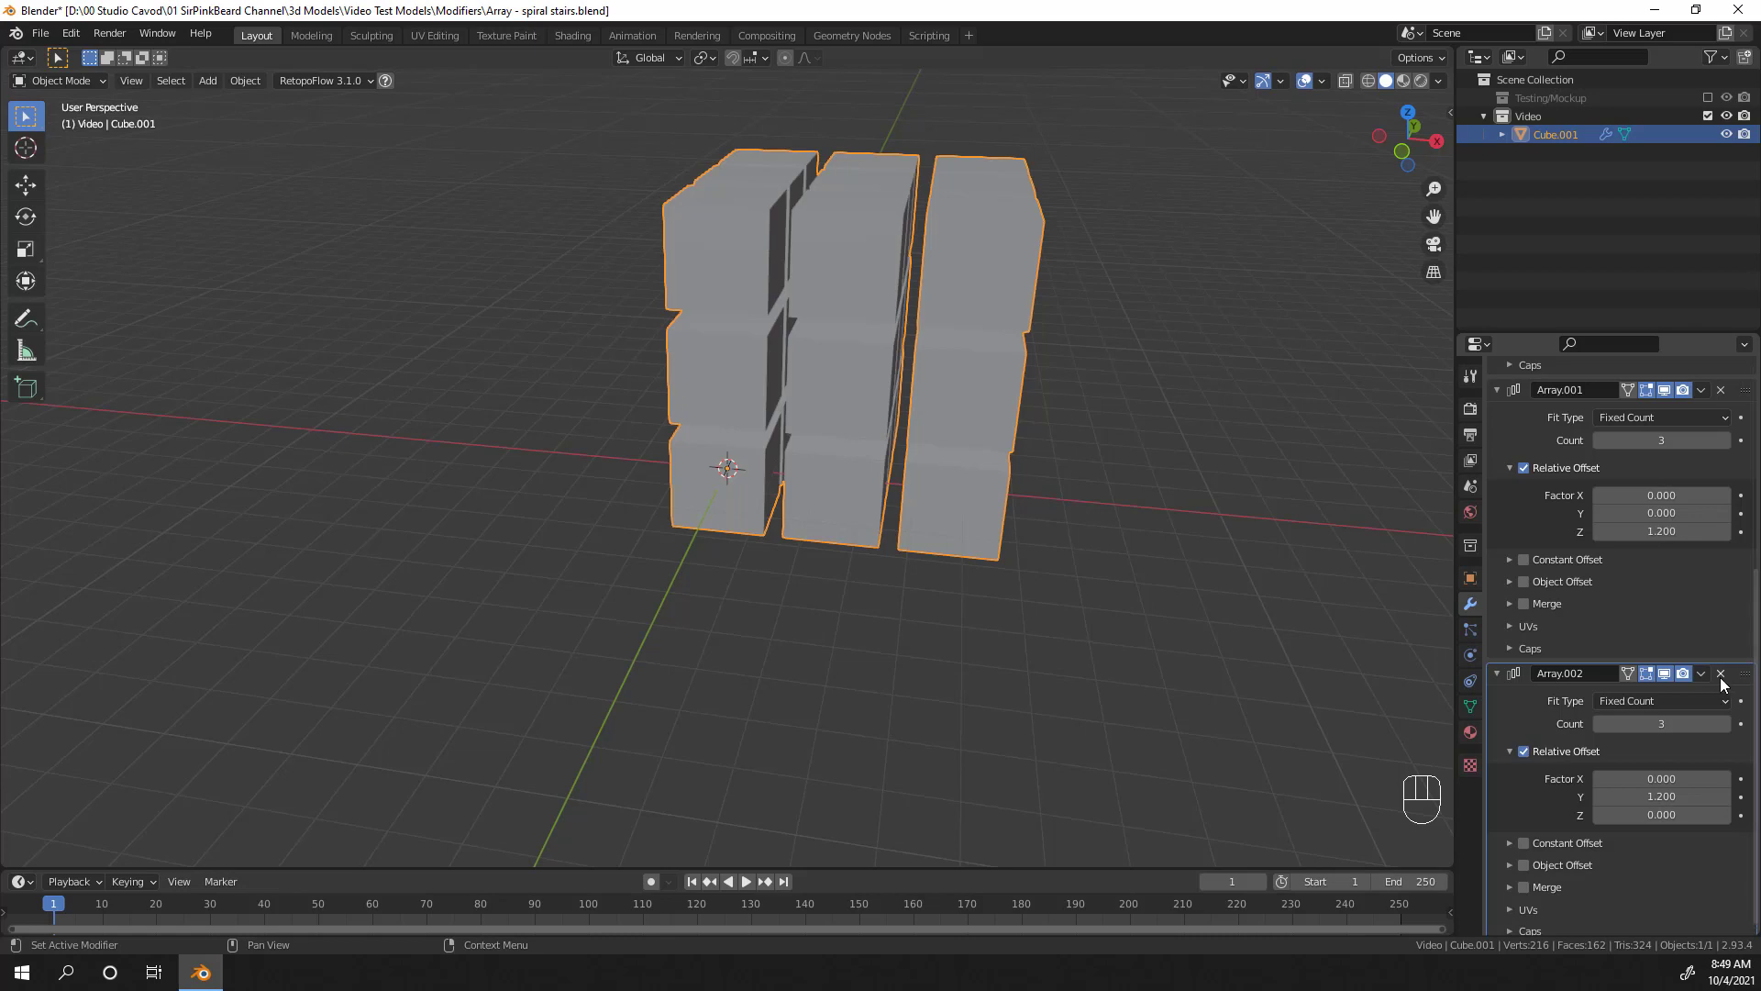
Step: Delete the Array.001 modifier, leaving one Array producing a row of three cubes
{"action": "left_click", "coordinate": [1724, 684]}
{"action": "left_click_drag", "start_coordinate": [1733, 666], "coordinate": [872, 467]}
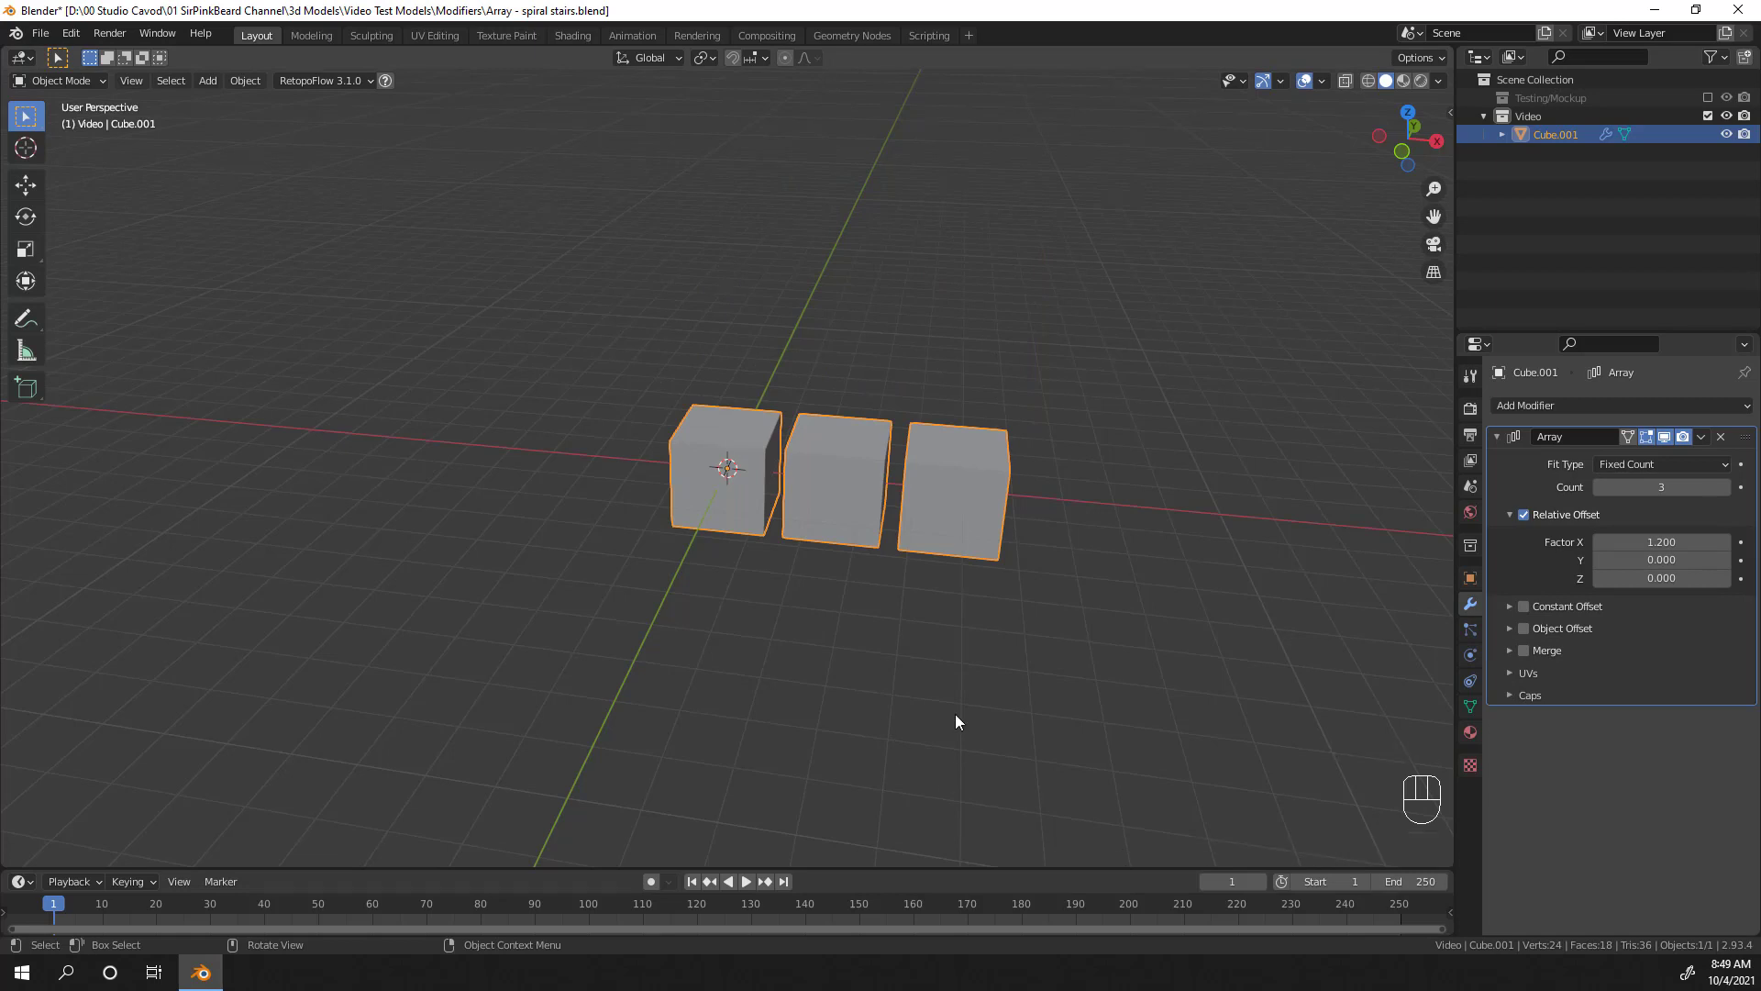
{"action": "left_click_drag", "start_coordinate": [989, 678], "coordinate": [997, 556]}
{"action": "left_click_drag", "start_coordinate": [1000, 581], "coordinate": [1688, 571]}
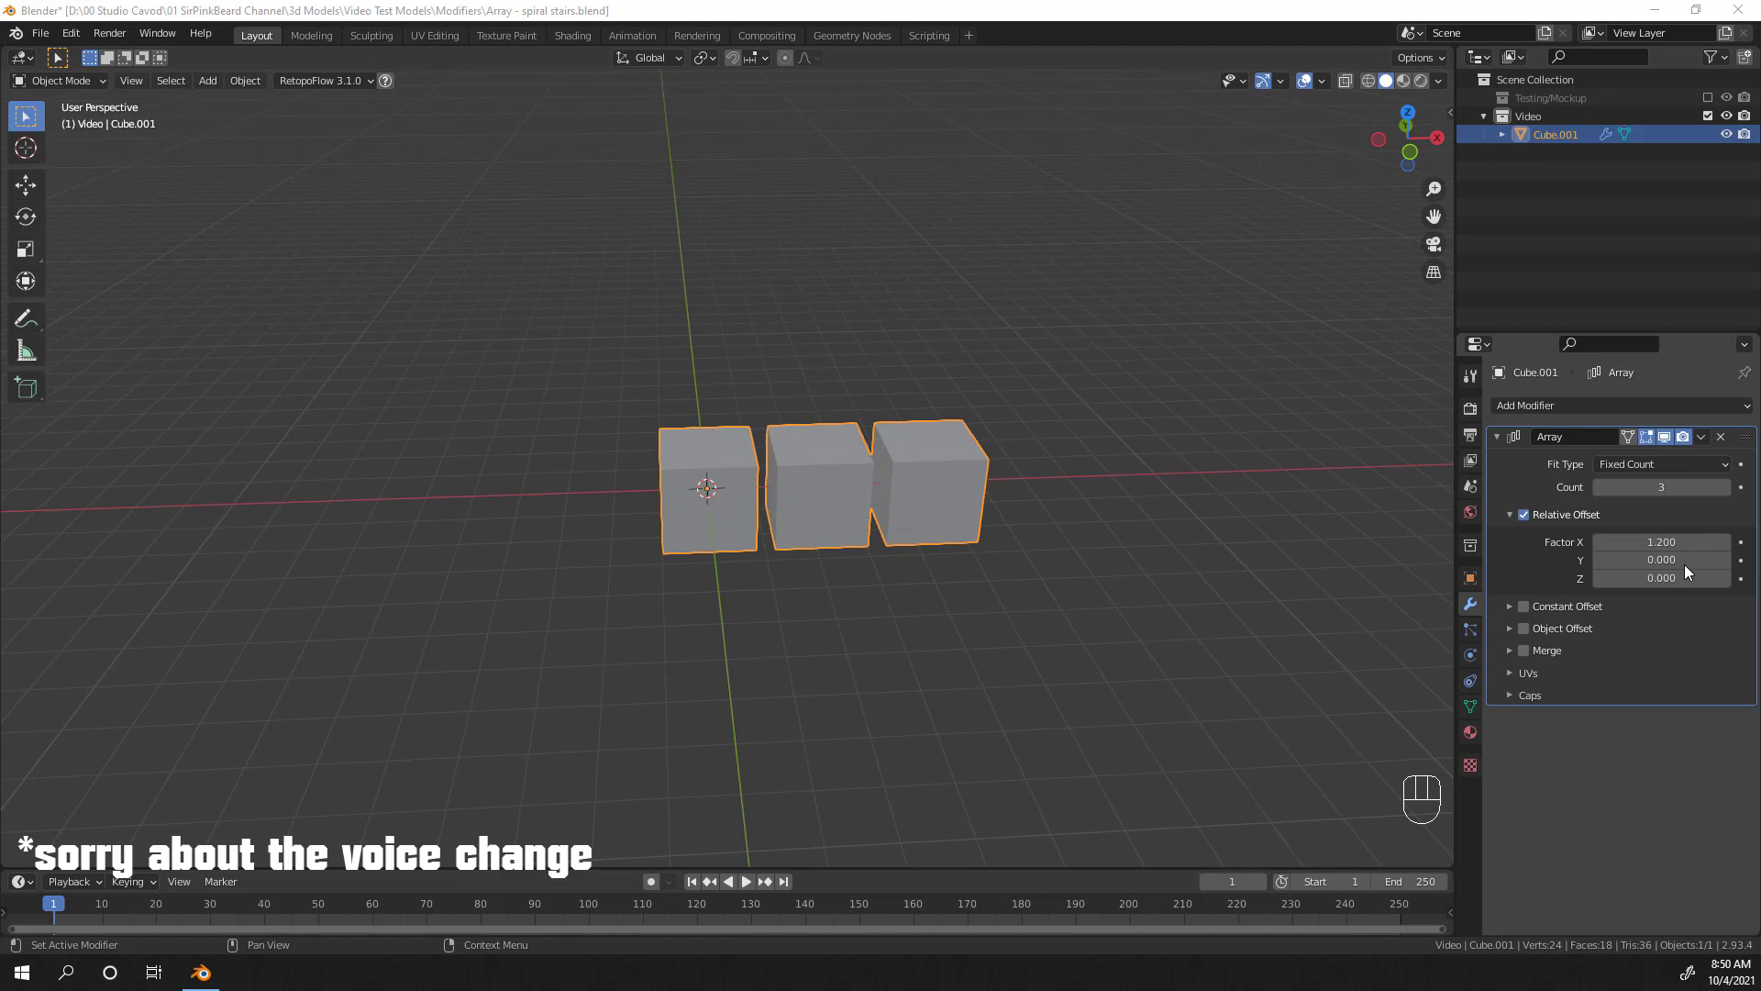
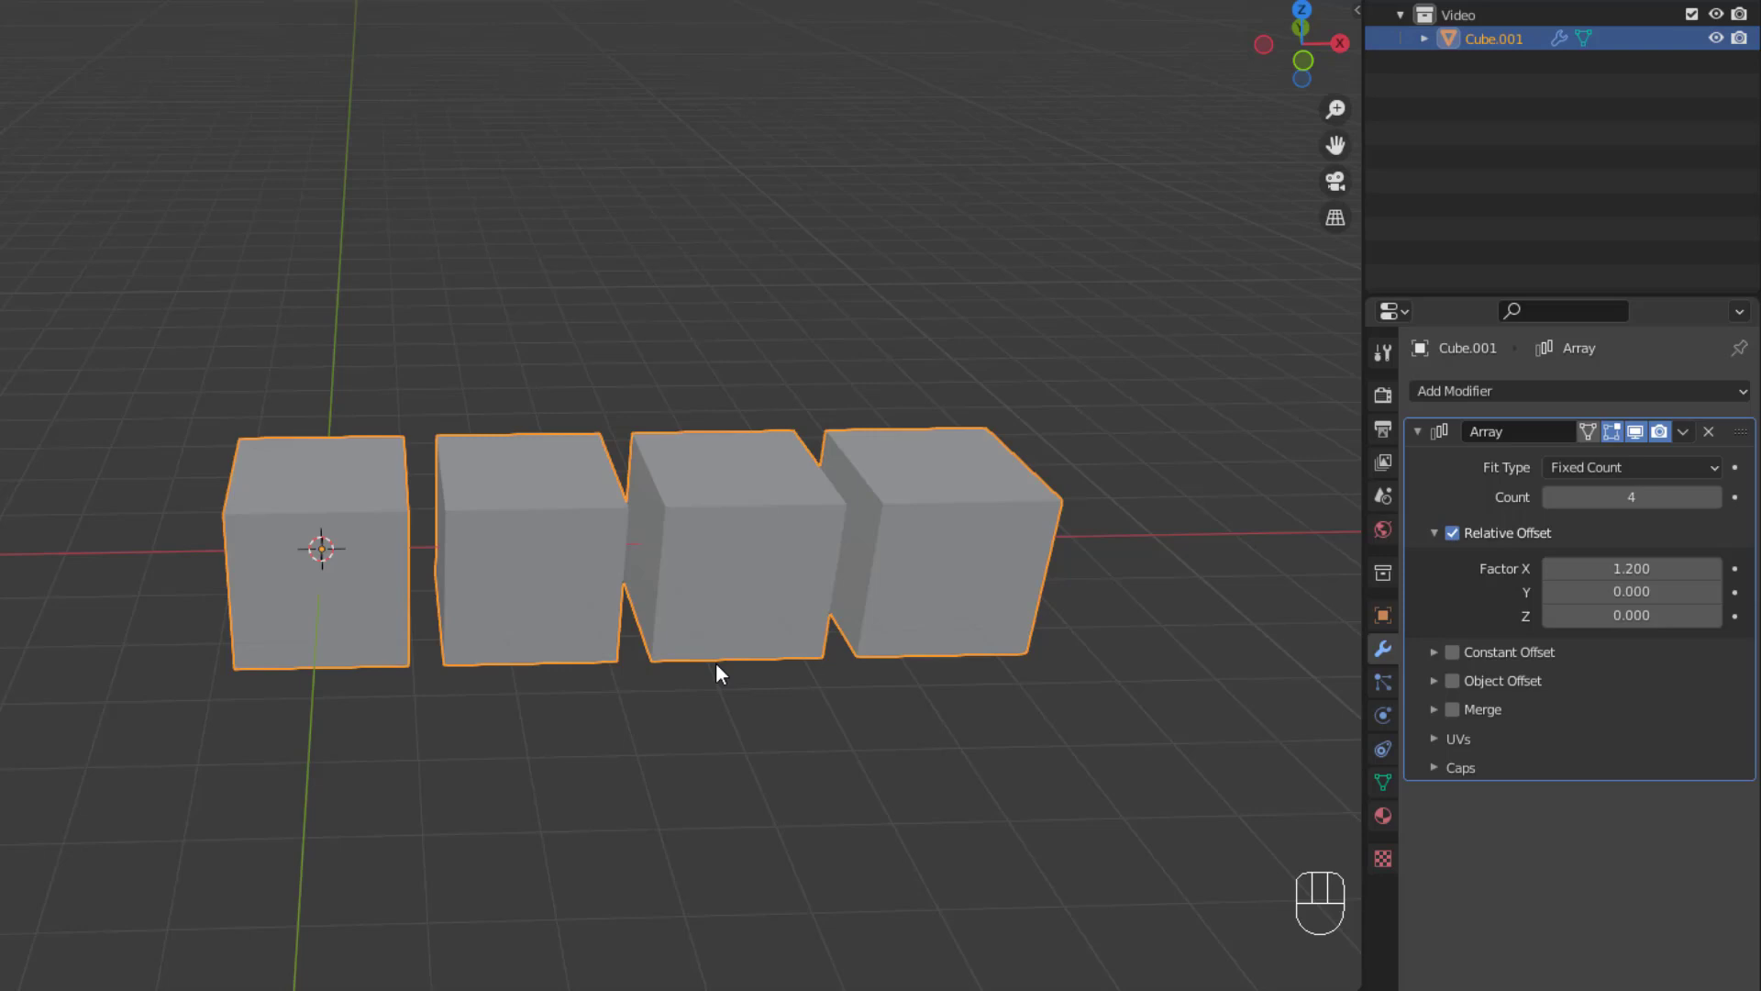
Step: Resize the cube mesh in Edit Mode to prepare spacing between the arrayed copies
{"action": "left_click_drag", "start_coordinate": [313, 609], "coordinate": [396, 599]}
{"action": "middle_click", "coordinate": [480, 612]}
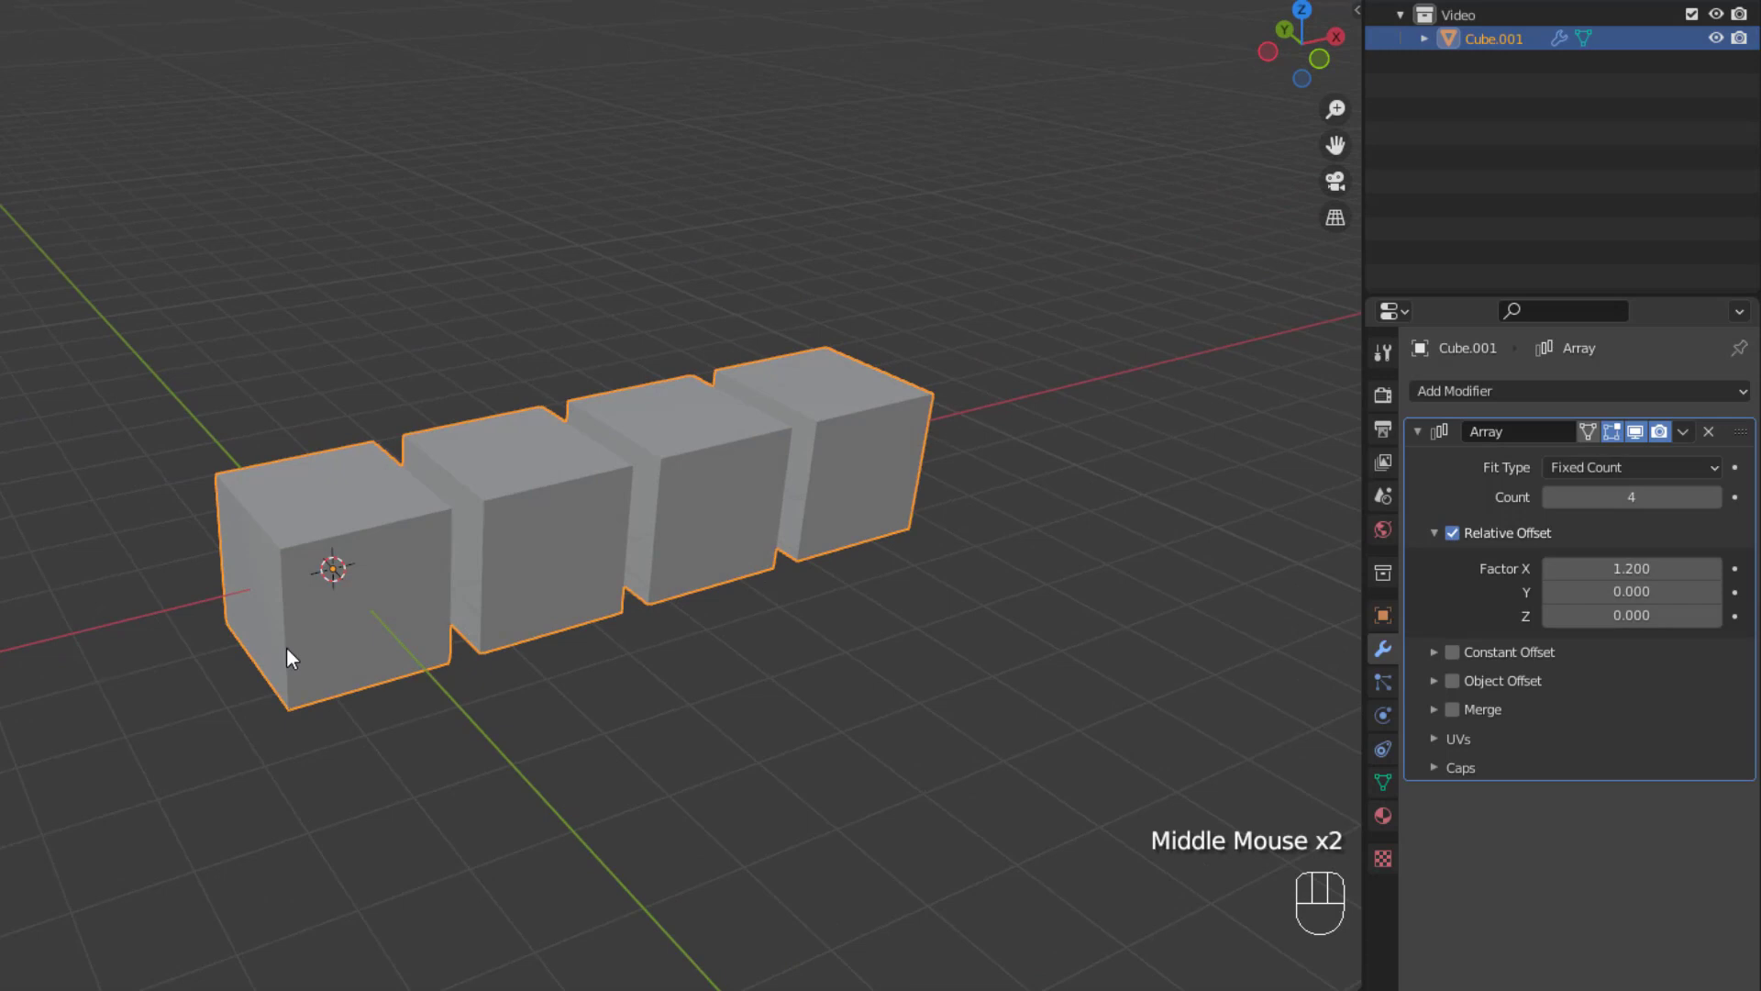
{"action": "left_click_drag", "start_coordinate": [555, 719], "coordinate": [496, 708]}
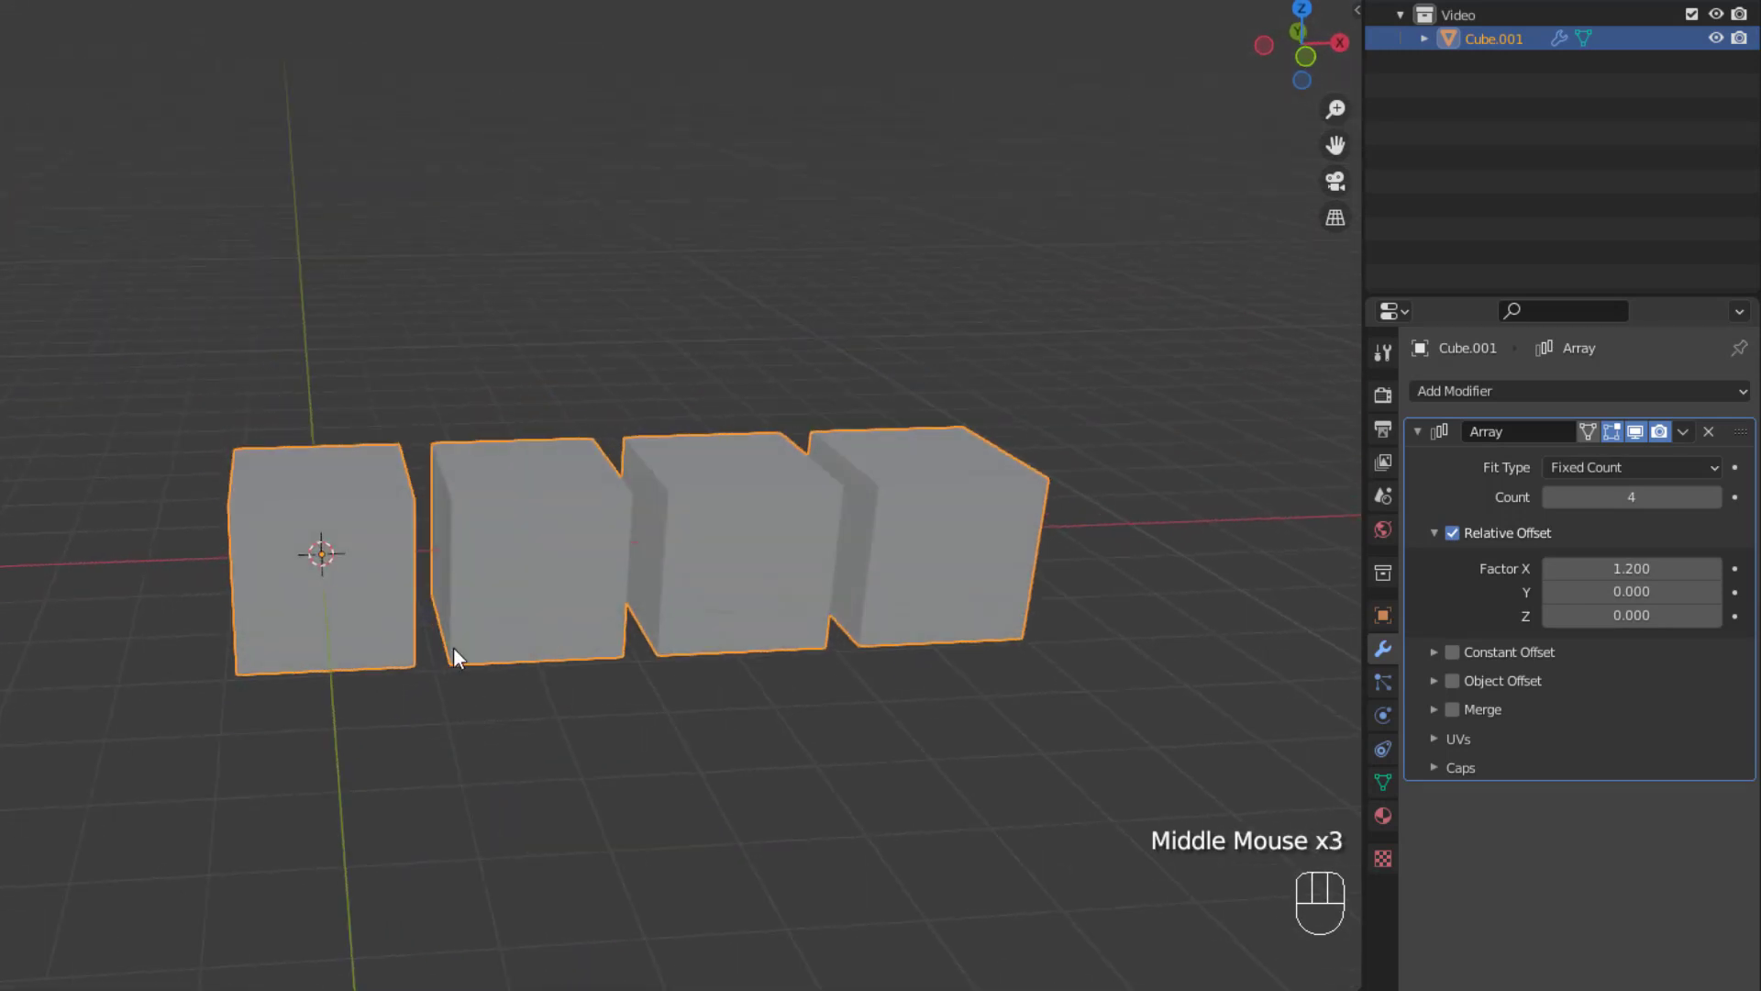
{"action": "middle_click", "coordinate": [415, 641]}
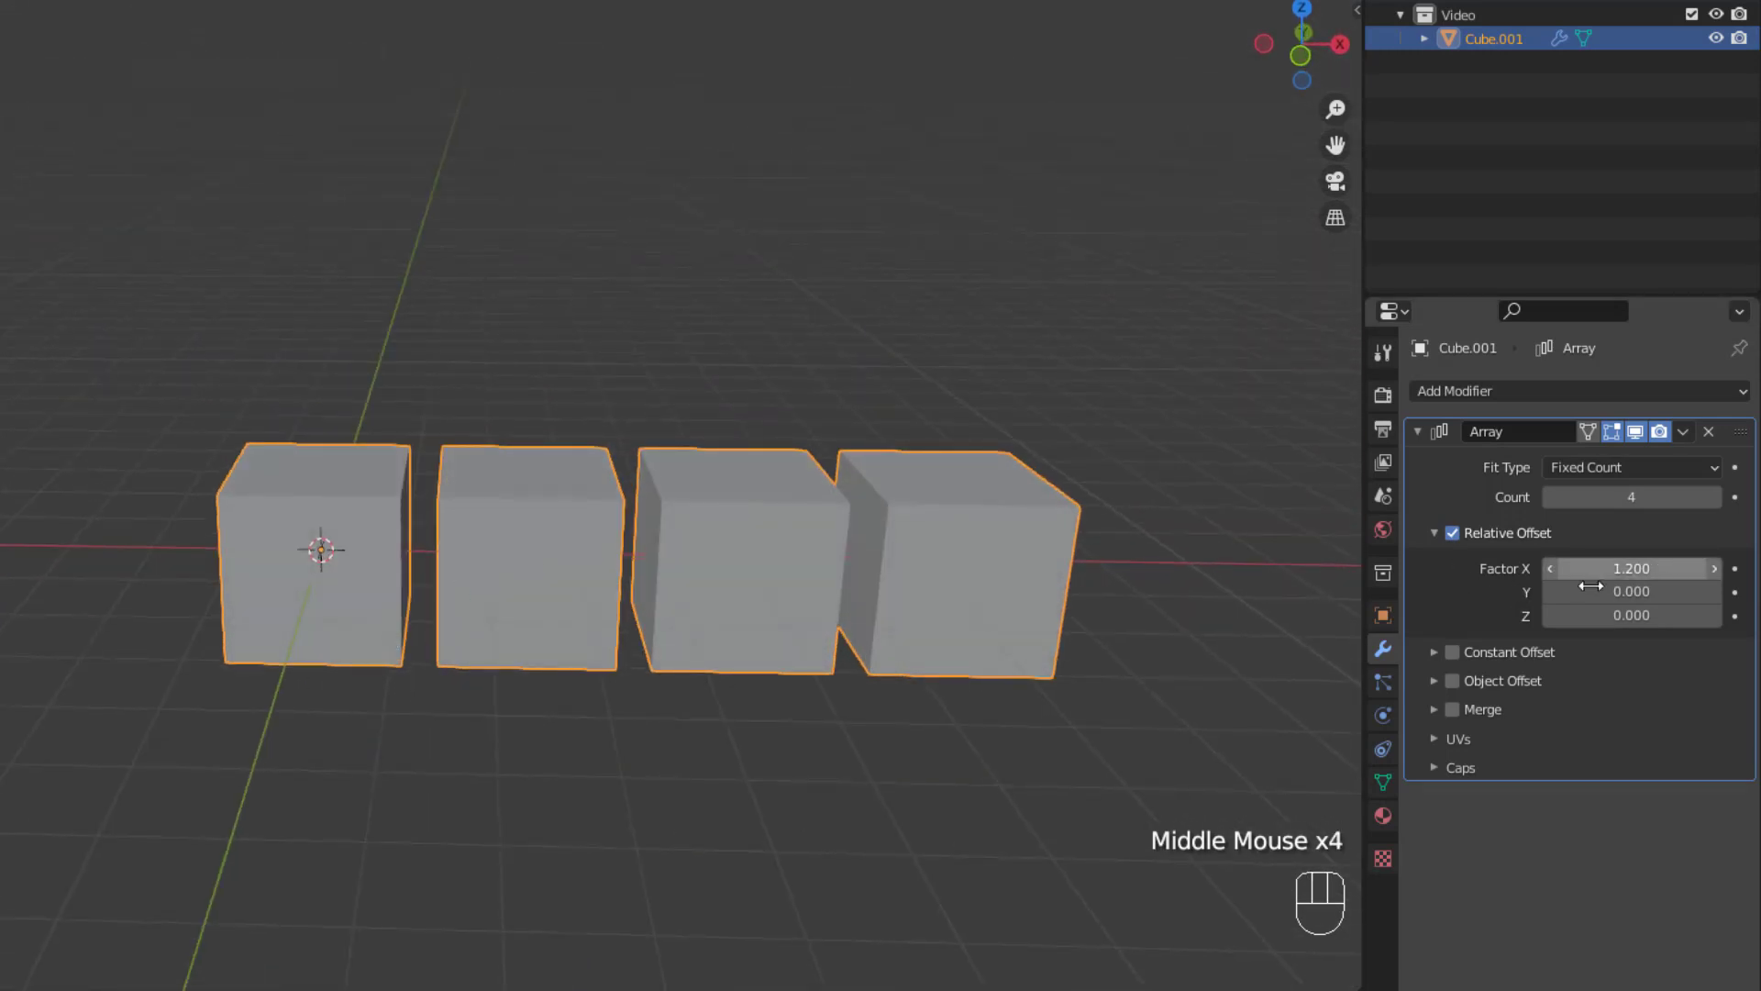
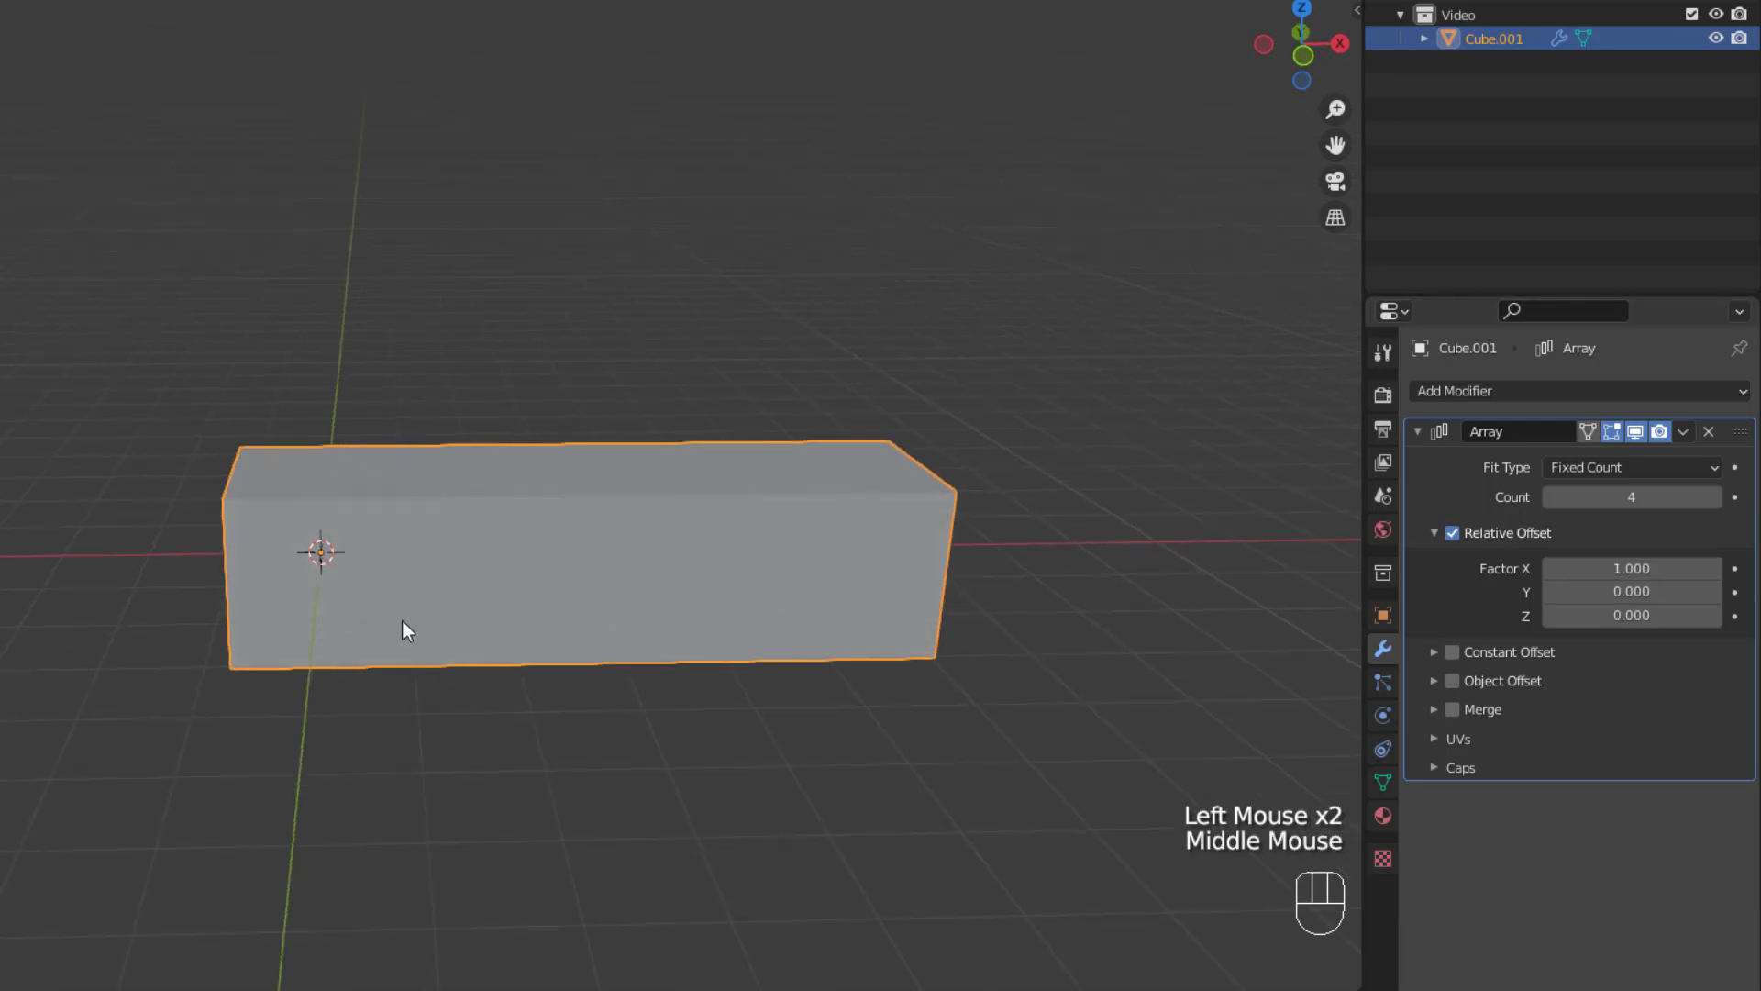
{"action": "middle_click", "coordinate": [491, 615]}
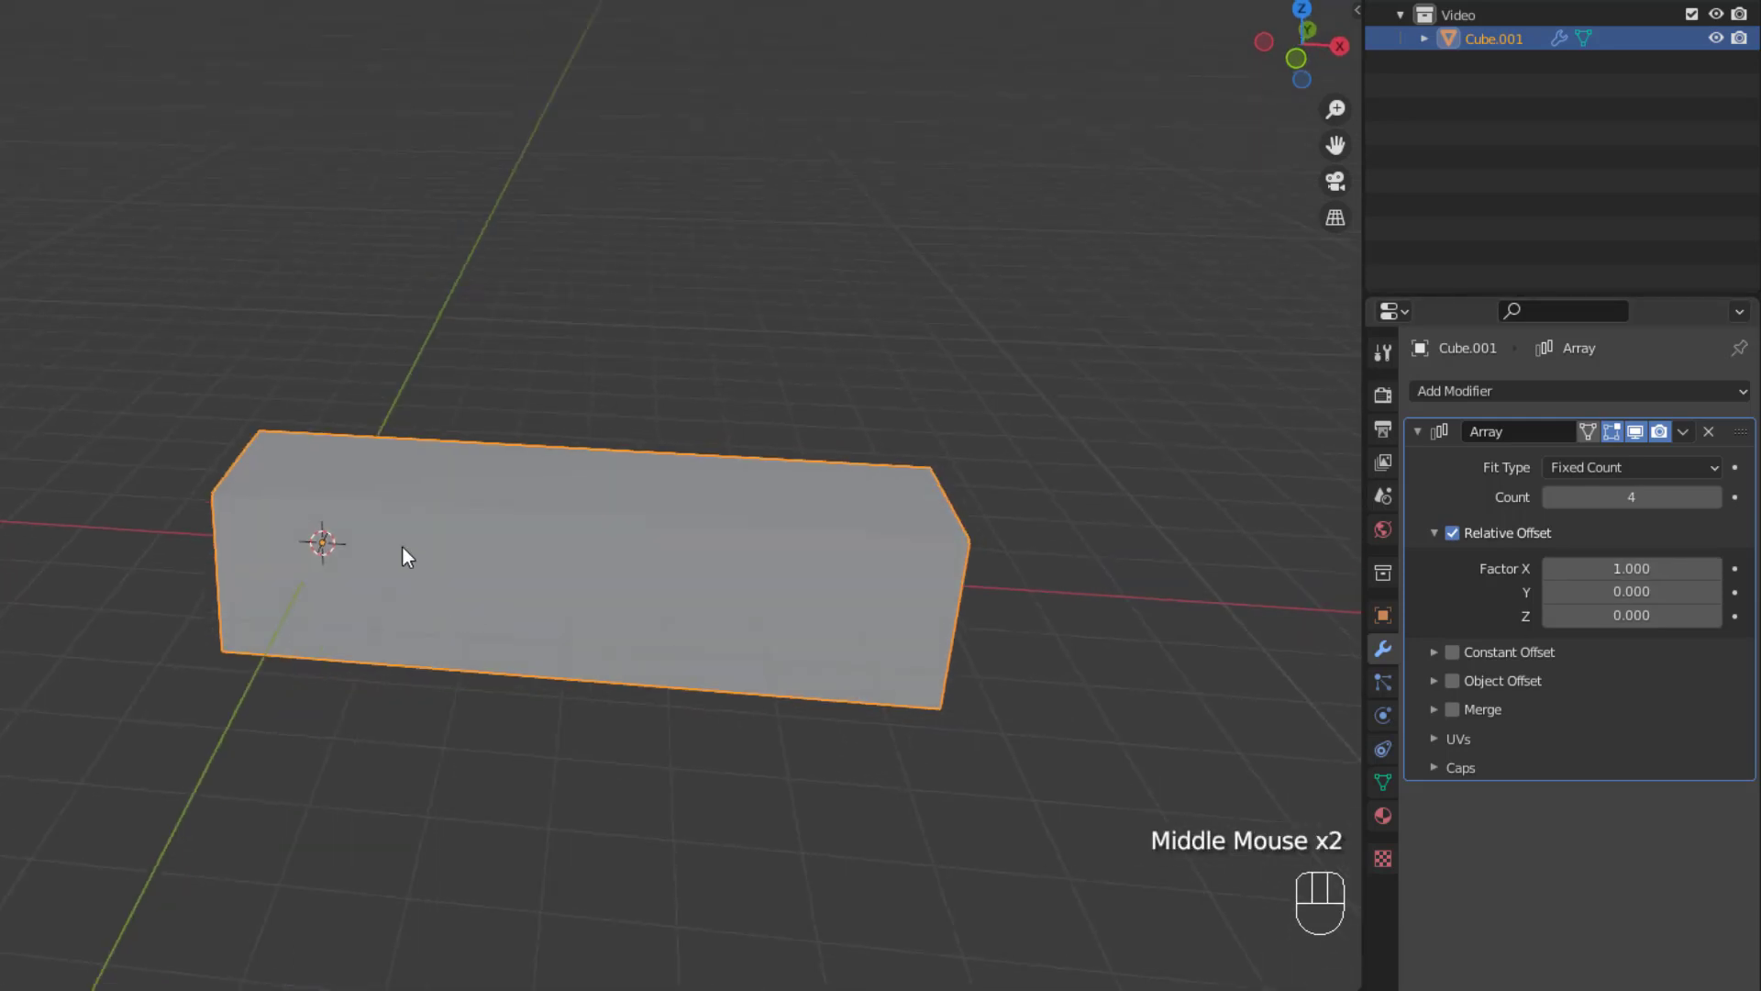
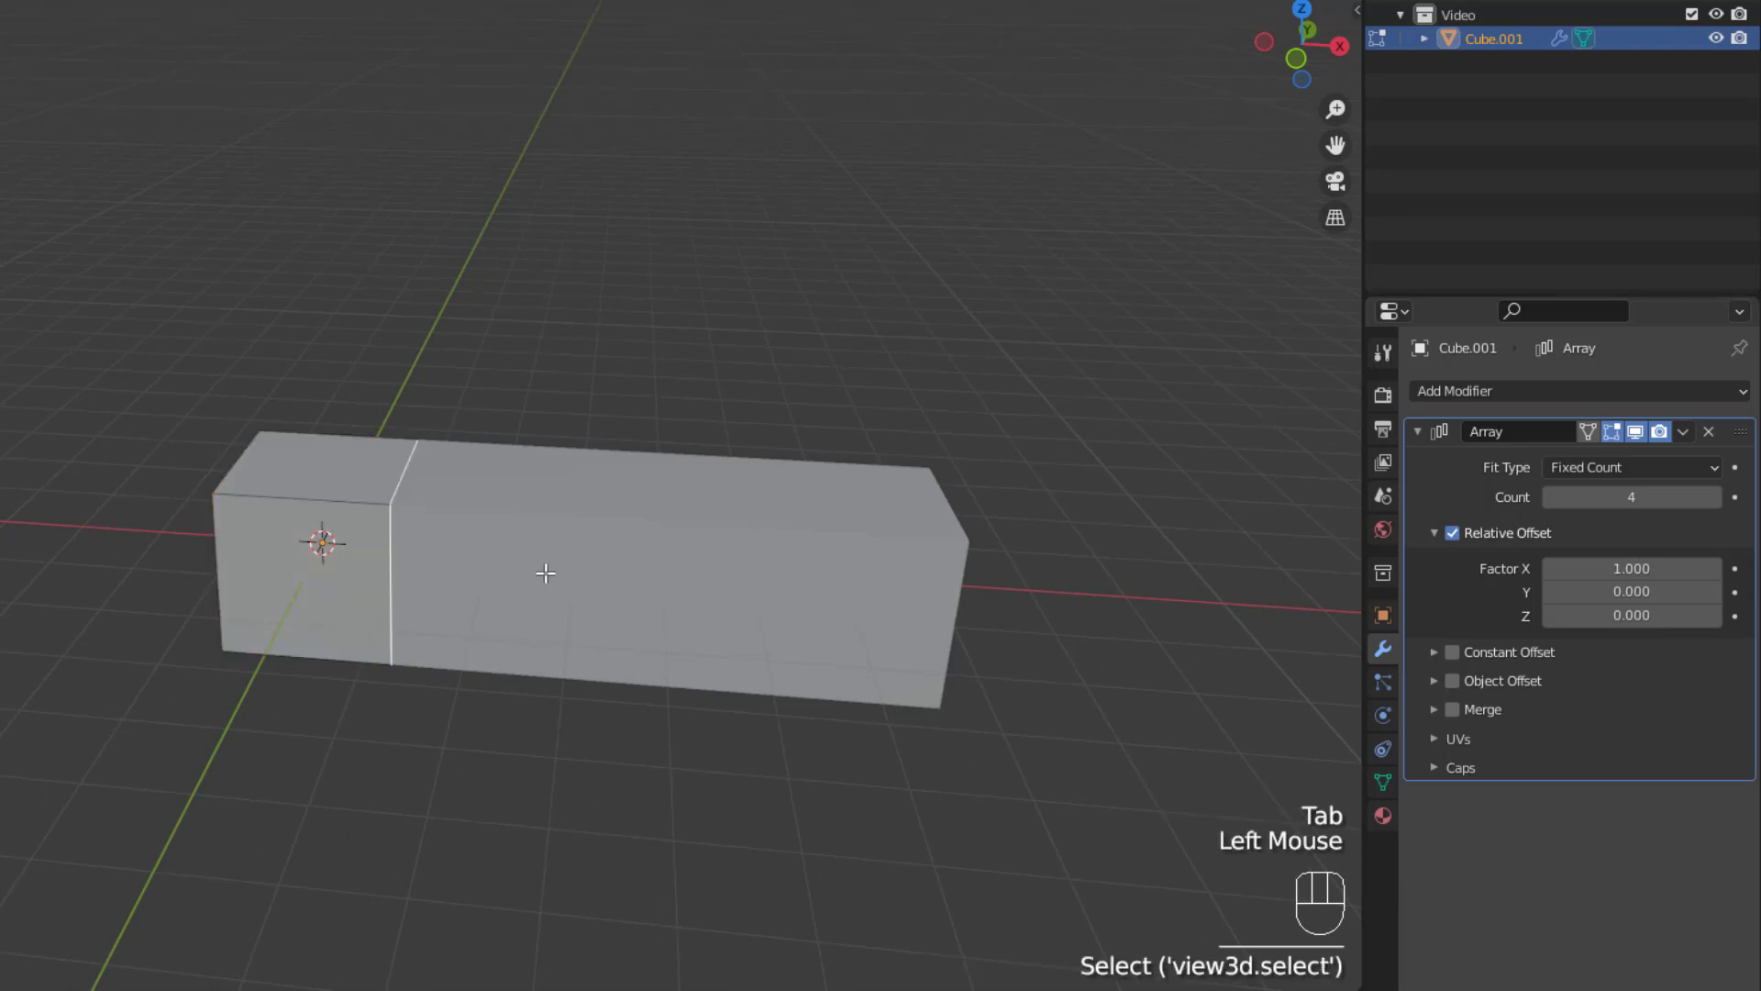
{"action": "key", "text": "i"}
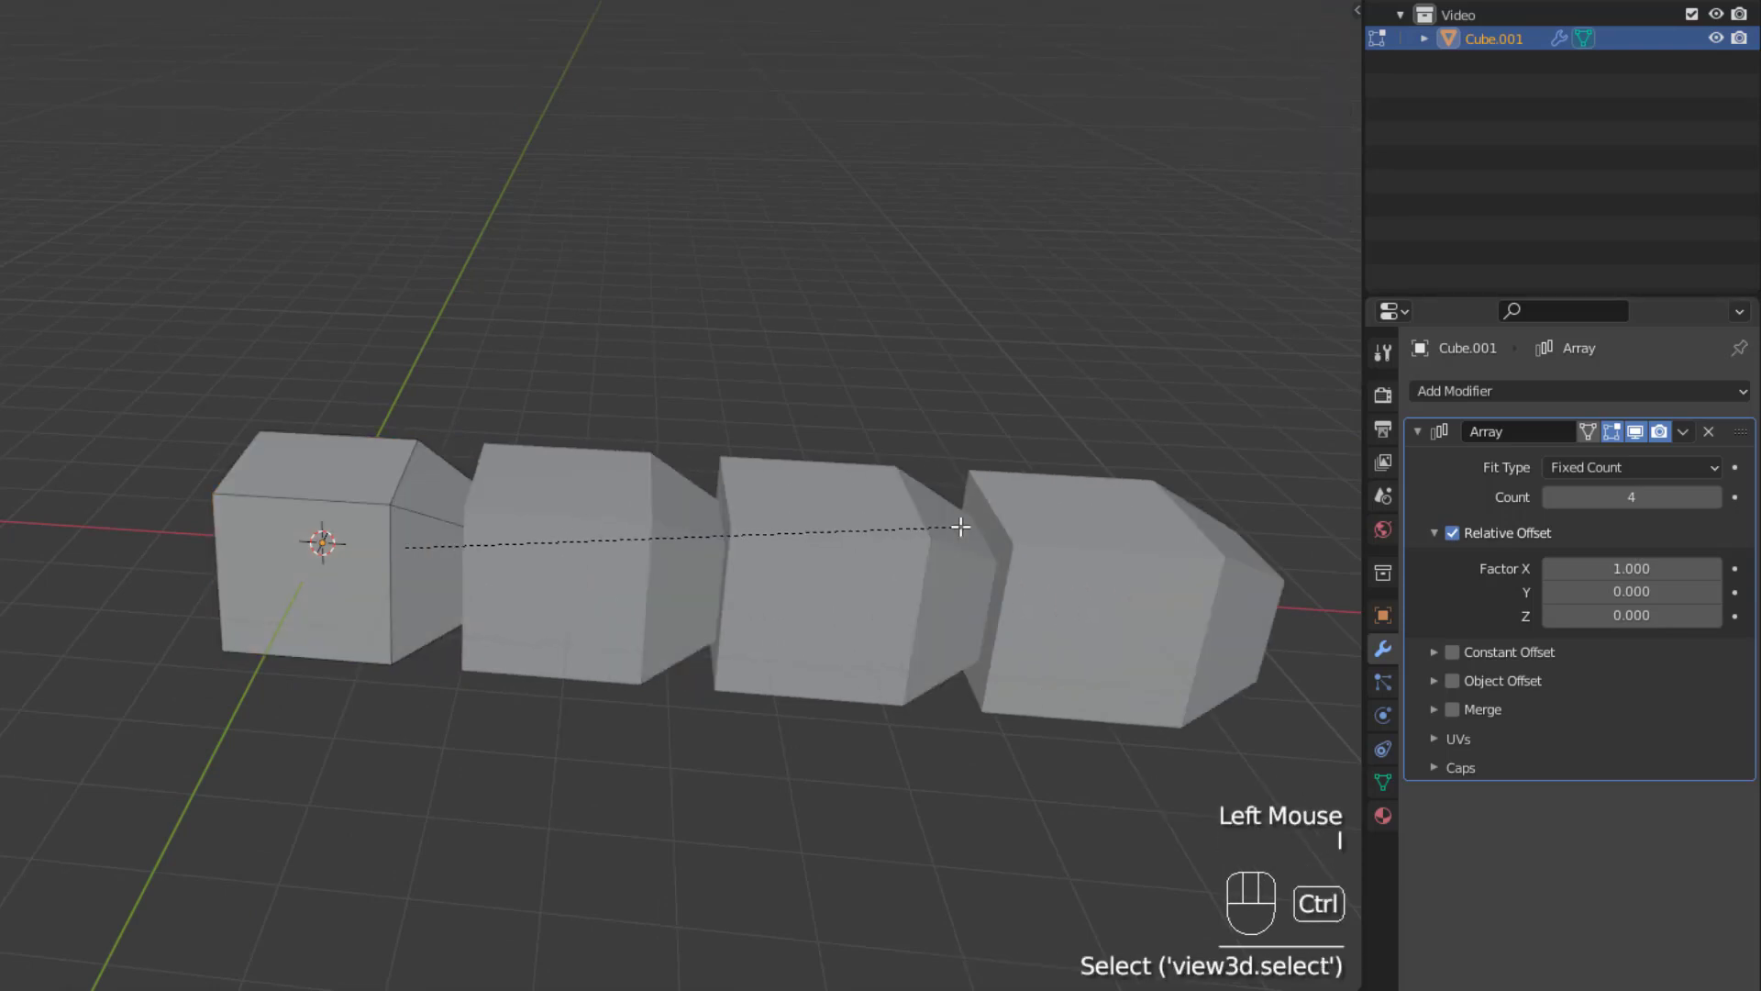
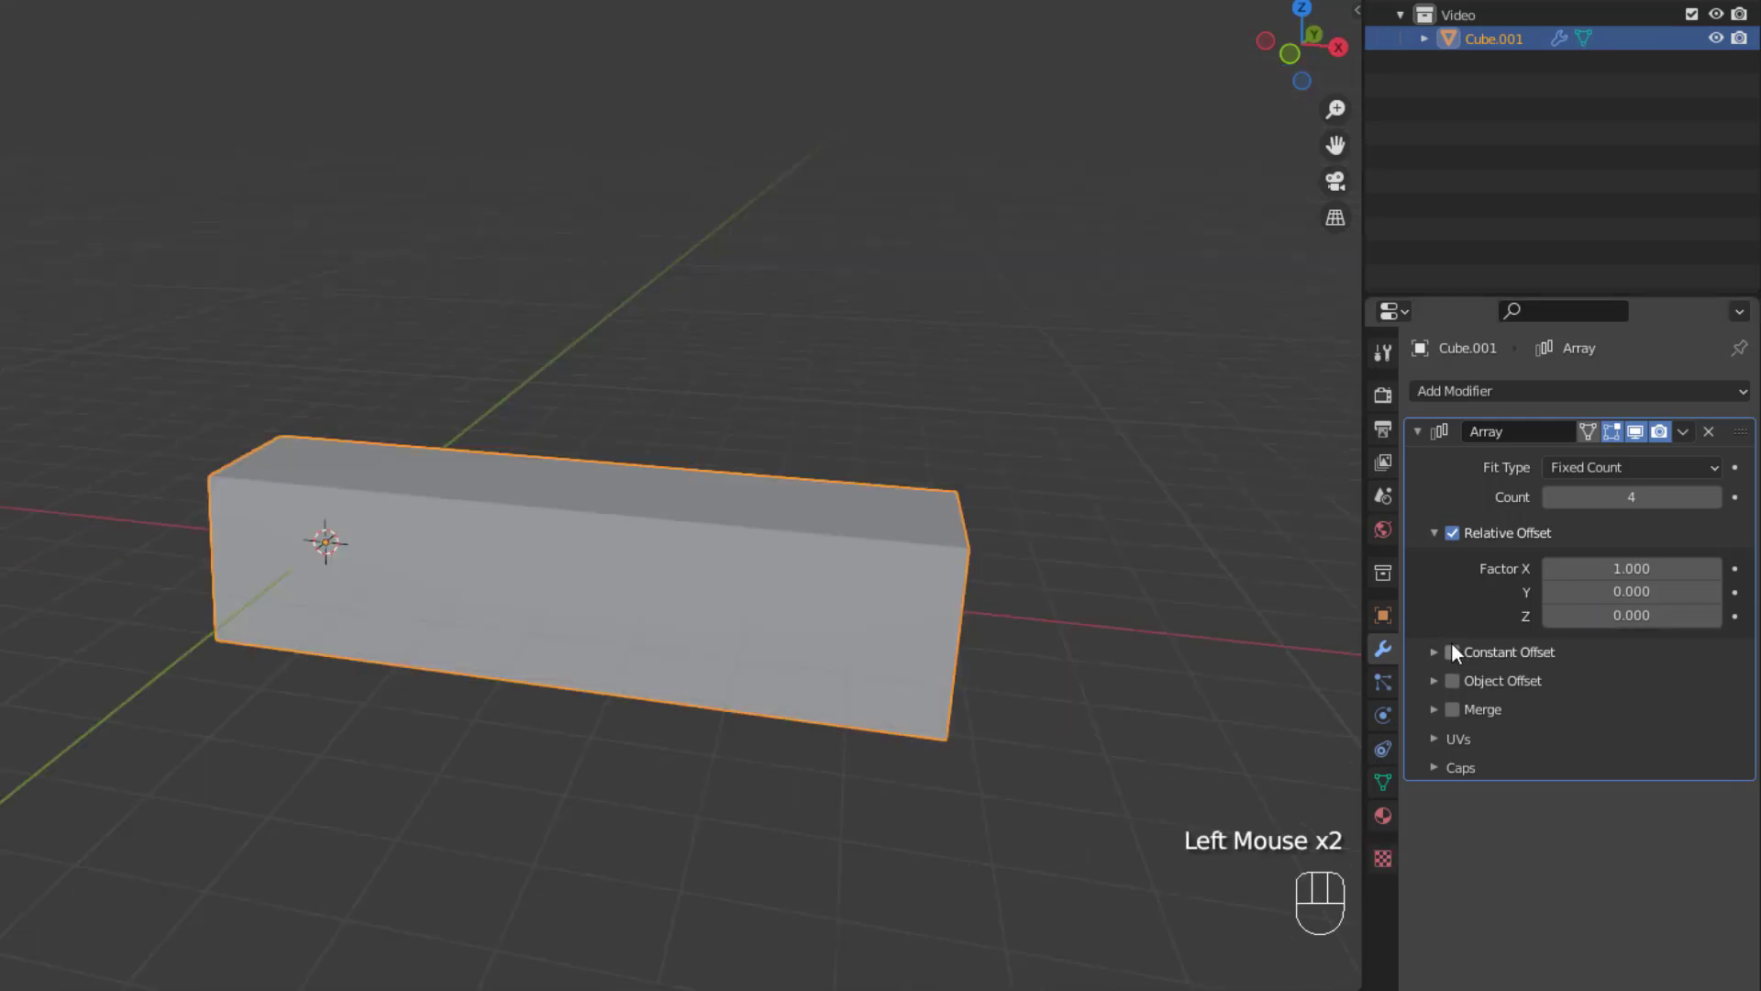
Step: Raise the Array offset so the four cubes sit evenly spaced with gaps between them
{"action": "left_click", "coordinate": [1437, 664]}
{"action": "left_click", "coordinate": [1456, 660]}
{"action": "left_click_drag", "start_coordinate": [713, 733], "coordinate": [747, 726]}
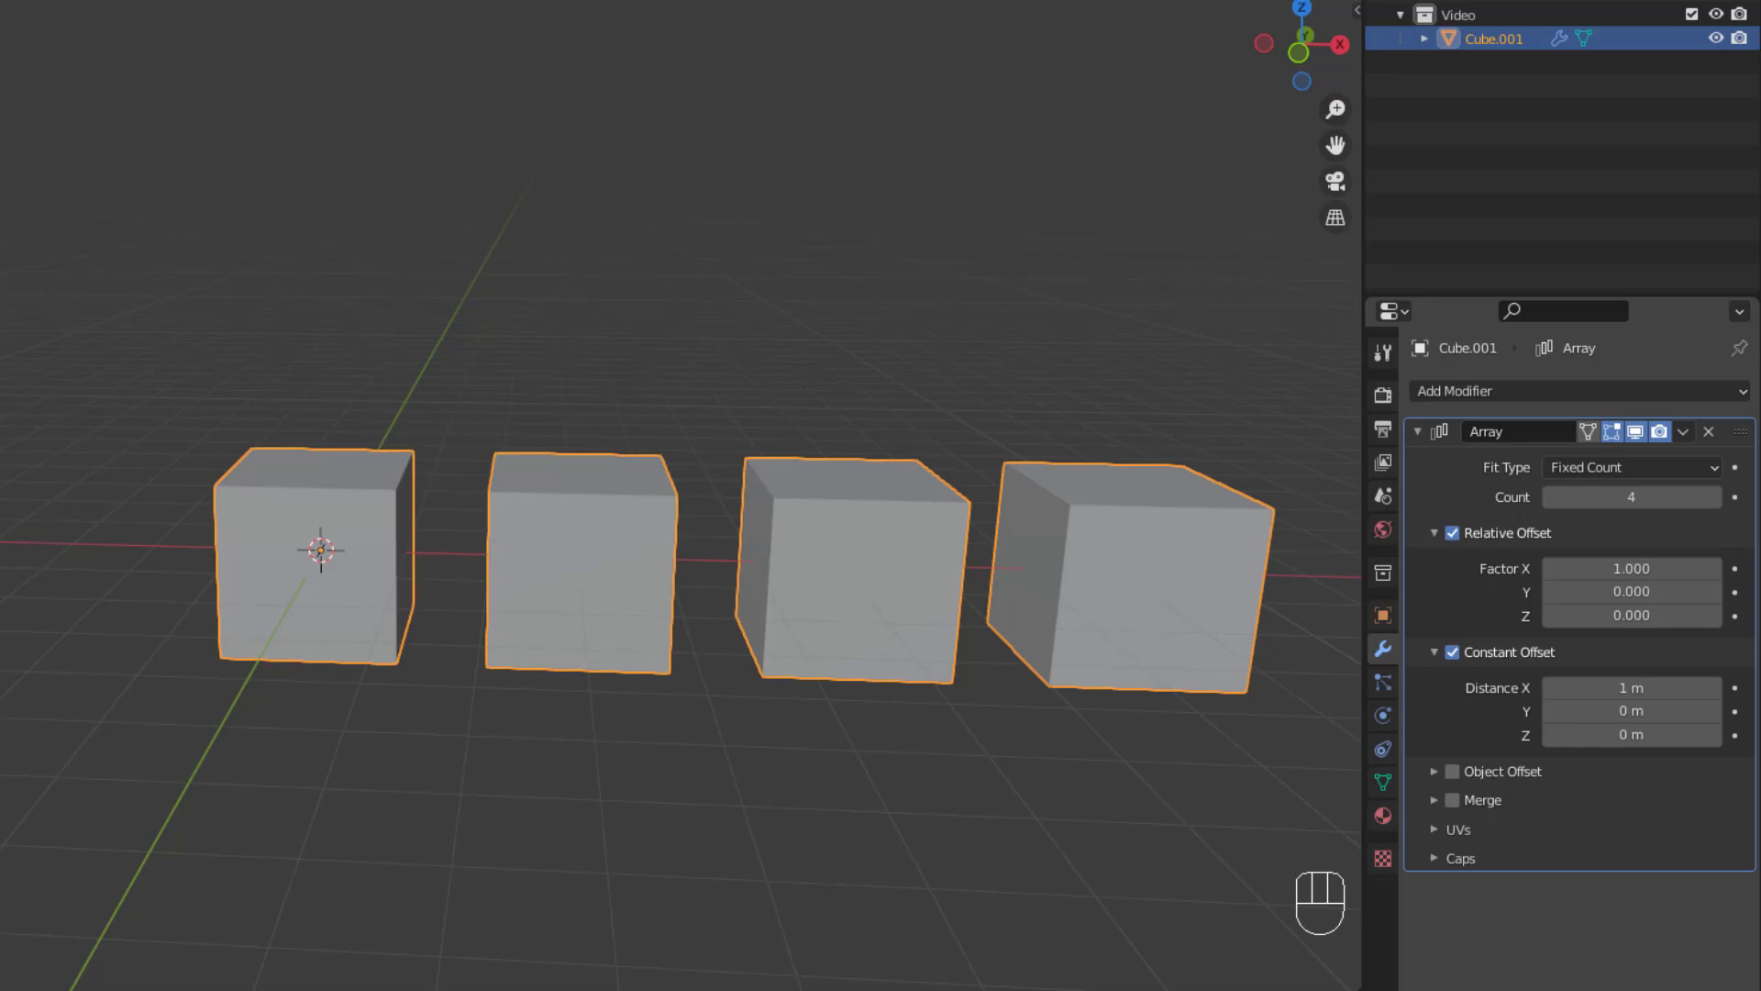
Step: Add a Plain Axes empty to the scene via Shift+A
{"action": "key", "text": "shift+a"}
{"action": "middle_click", "coordinate": [498, 683]}
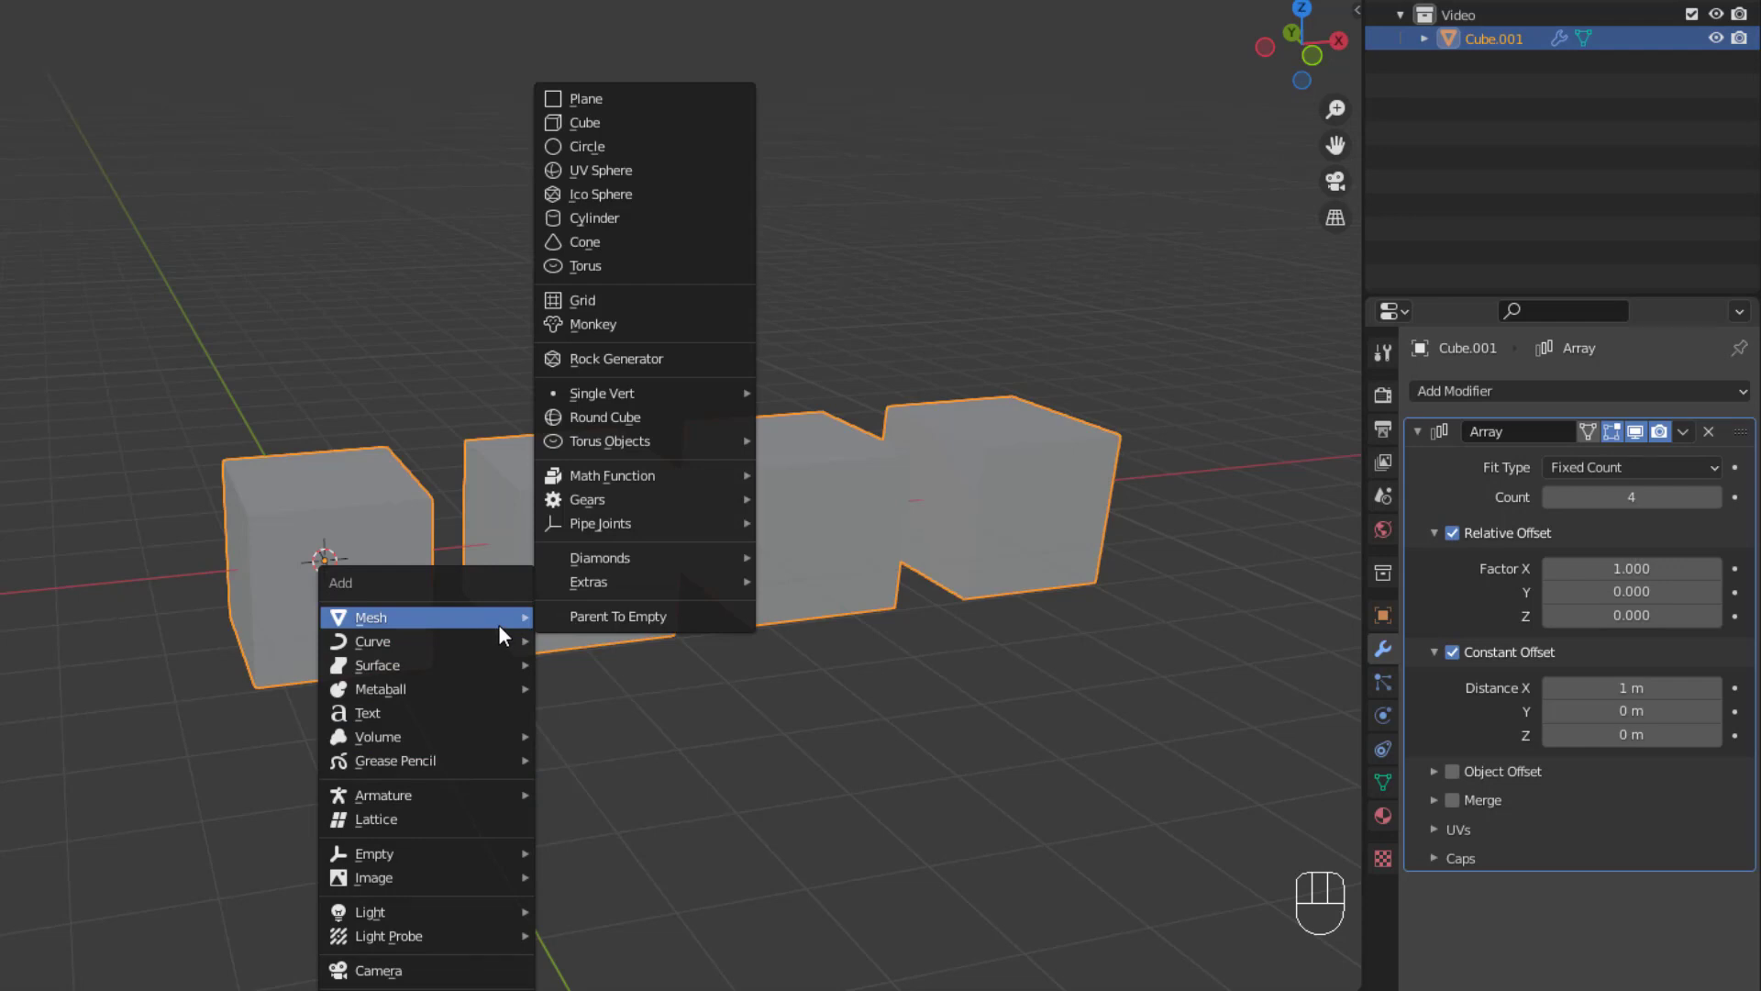
{"action": "left_click", "coordinate": [323, 516]}
{"action": "left_click", "coordinate": [1474, 782]}
{"action": "left_click", "coordinate": [1441, 782]}
Step: Enable Object Offset on the Array with Empty.001 as the offset object, and begin rotating it
{"action": "left_click_drag", "start_coordinate": [1563, 825], "coordinate": [1577, 937]}
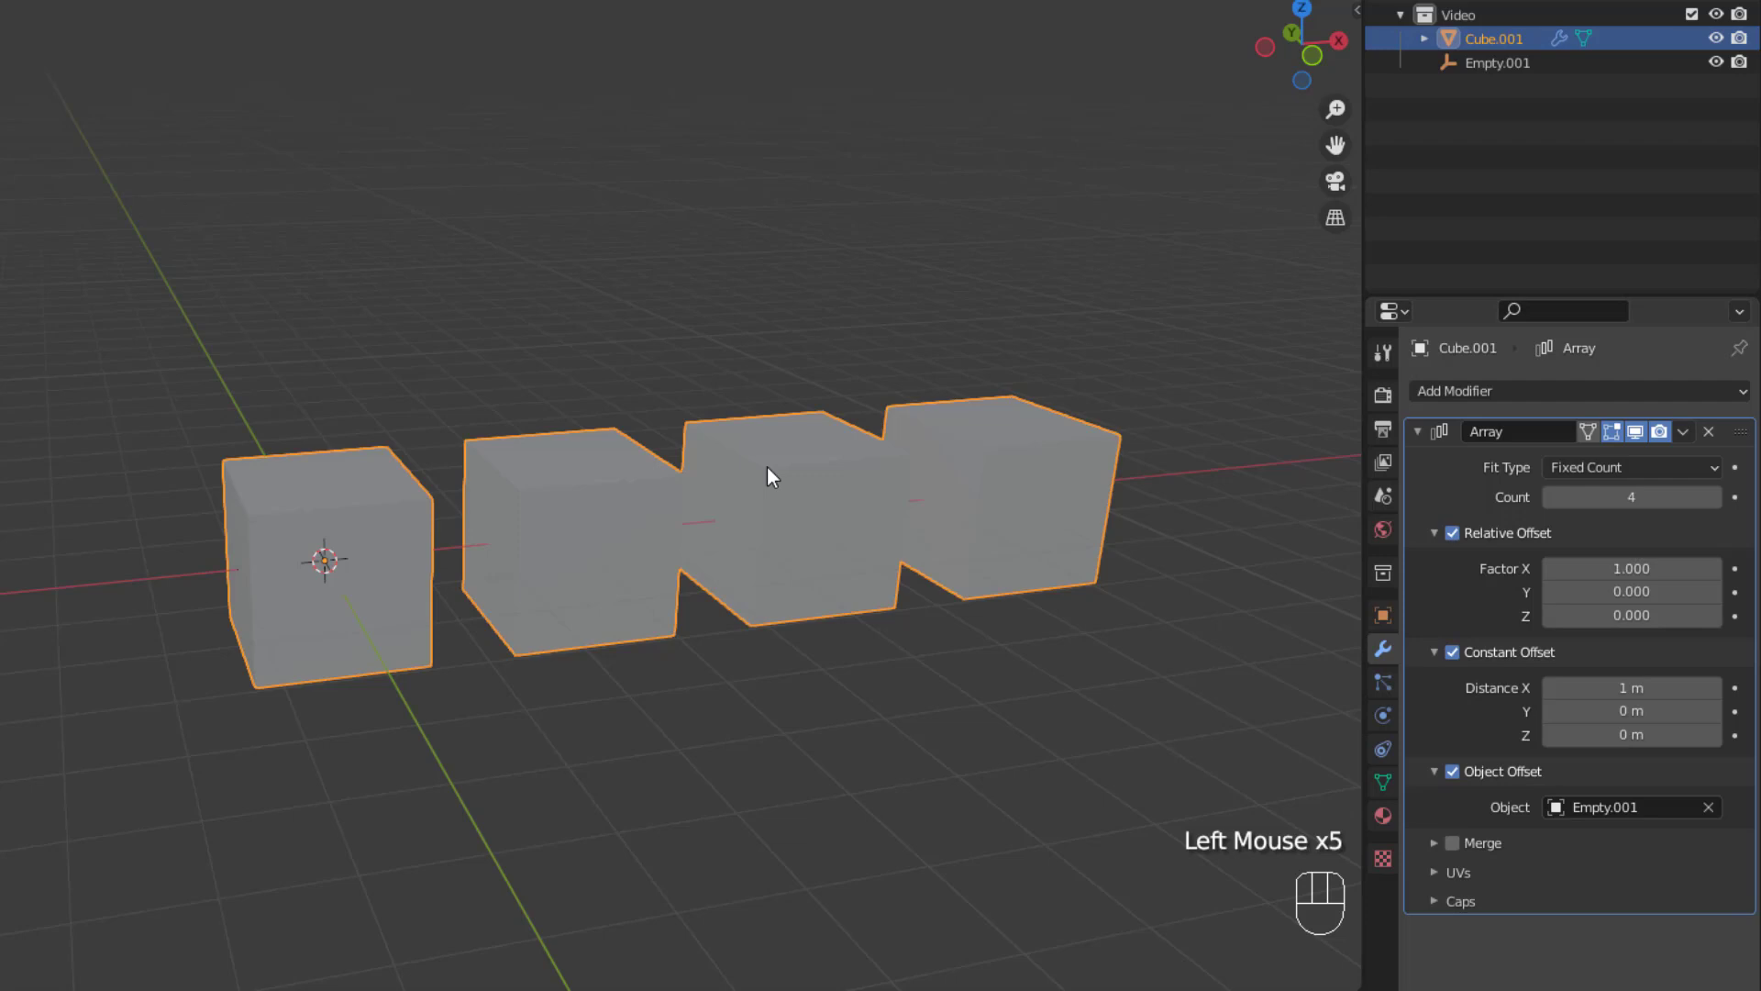
{"action": "left_click", "coordinate": [1465, 72]}
{"action": "left_click_drag", "start_coordinate": [710, 778], "coordinate": [809, 840]}
{"action": "left_click", "coordinate": [1451, 73]}
{"action": "key", "text": "r"}
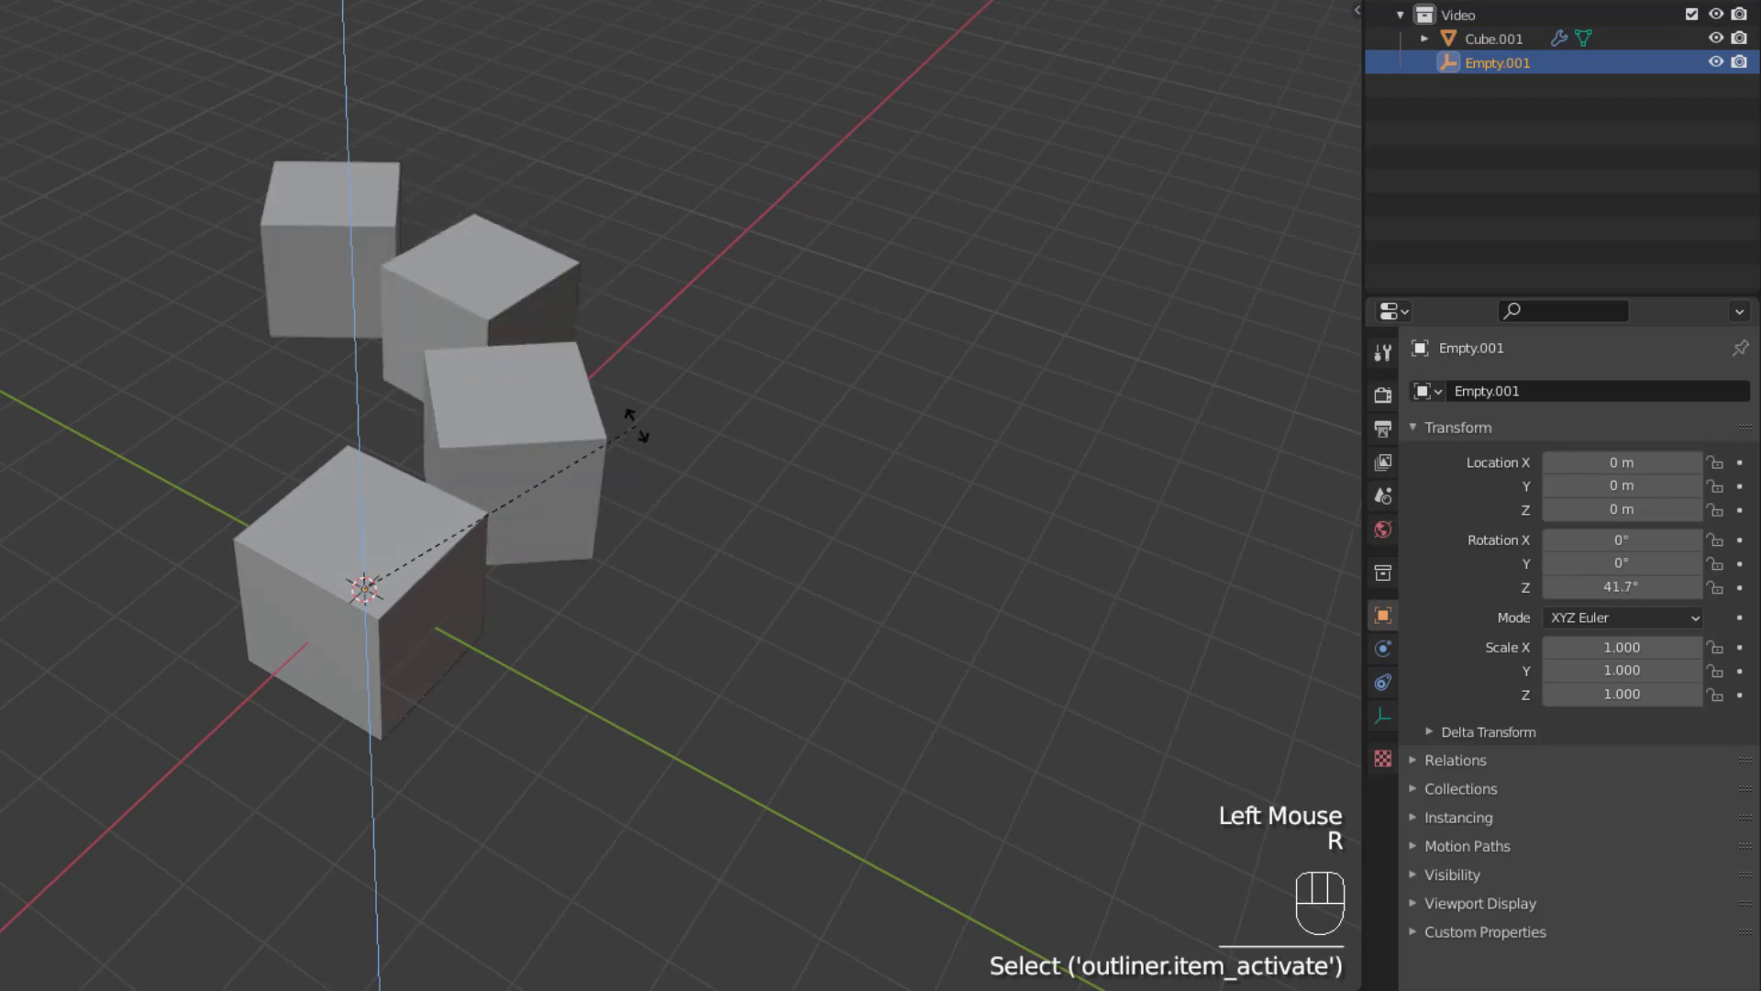
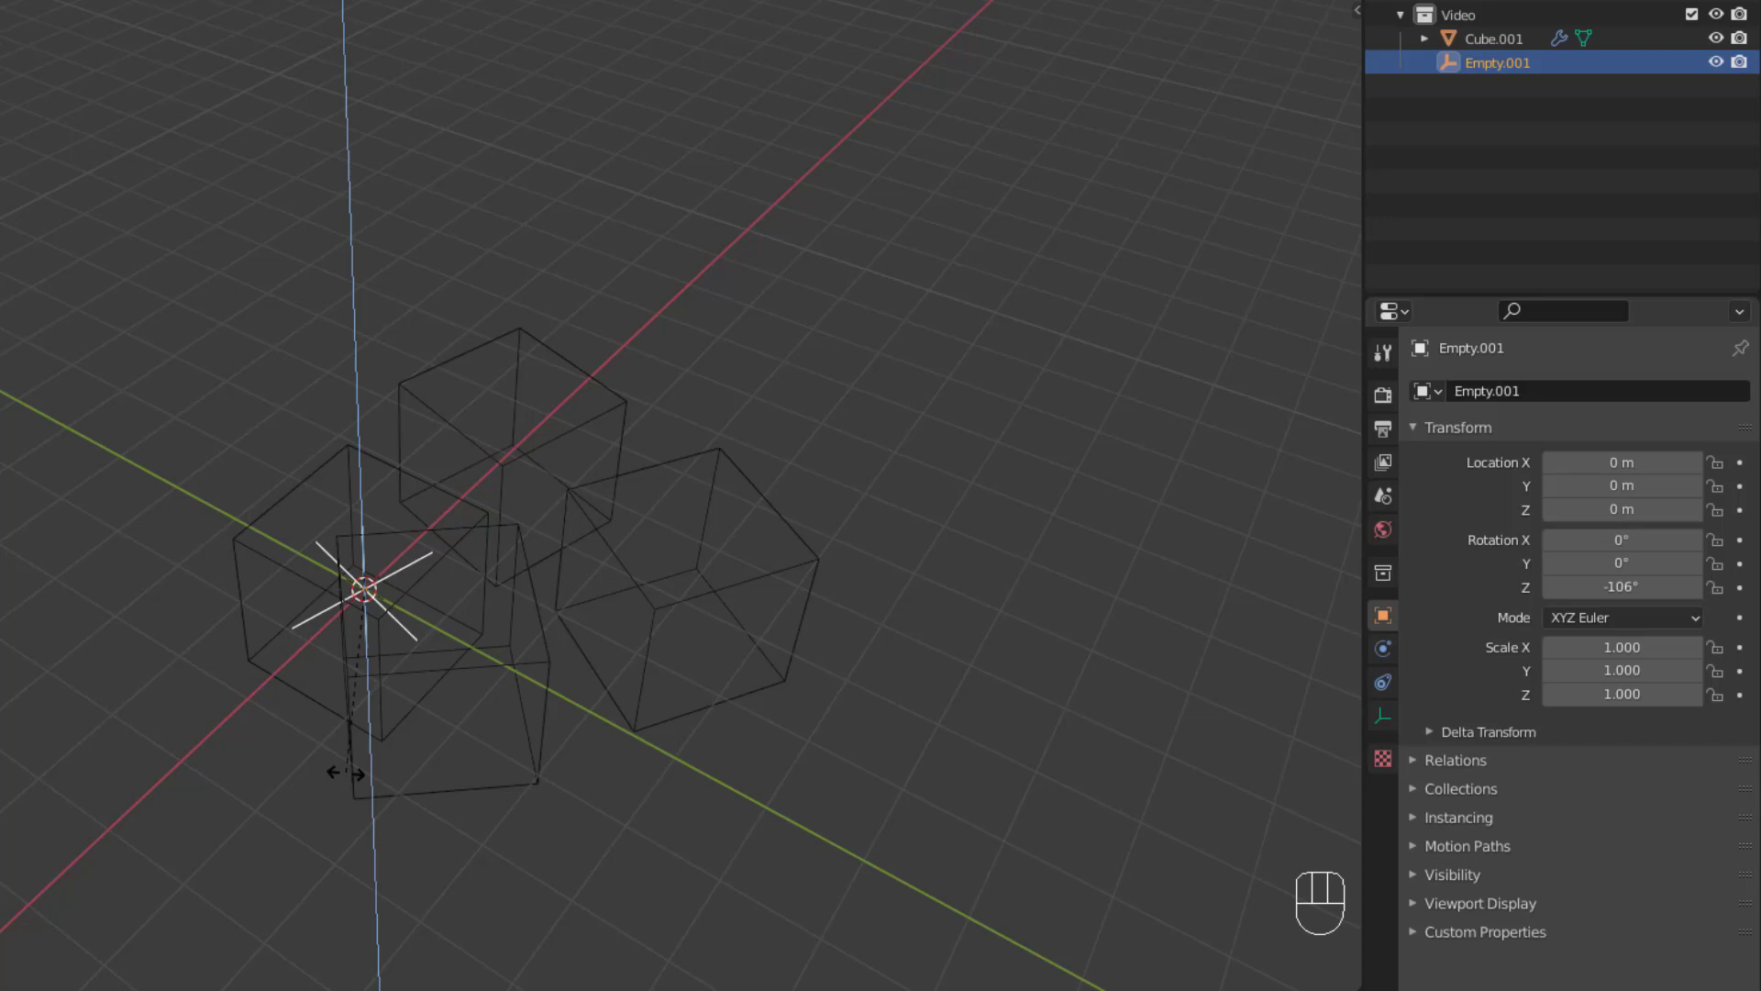
Step: Rotate the empty to twist the cubes and move it up so the copies stack vertically
{"action": "left_click_drag", "start_coordinate": [853, 612], "coordinate": [805, 605]}
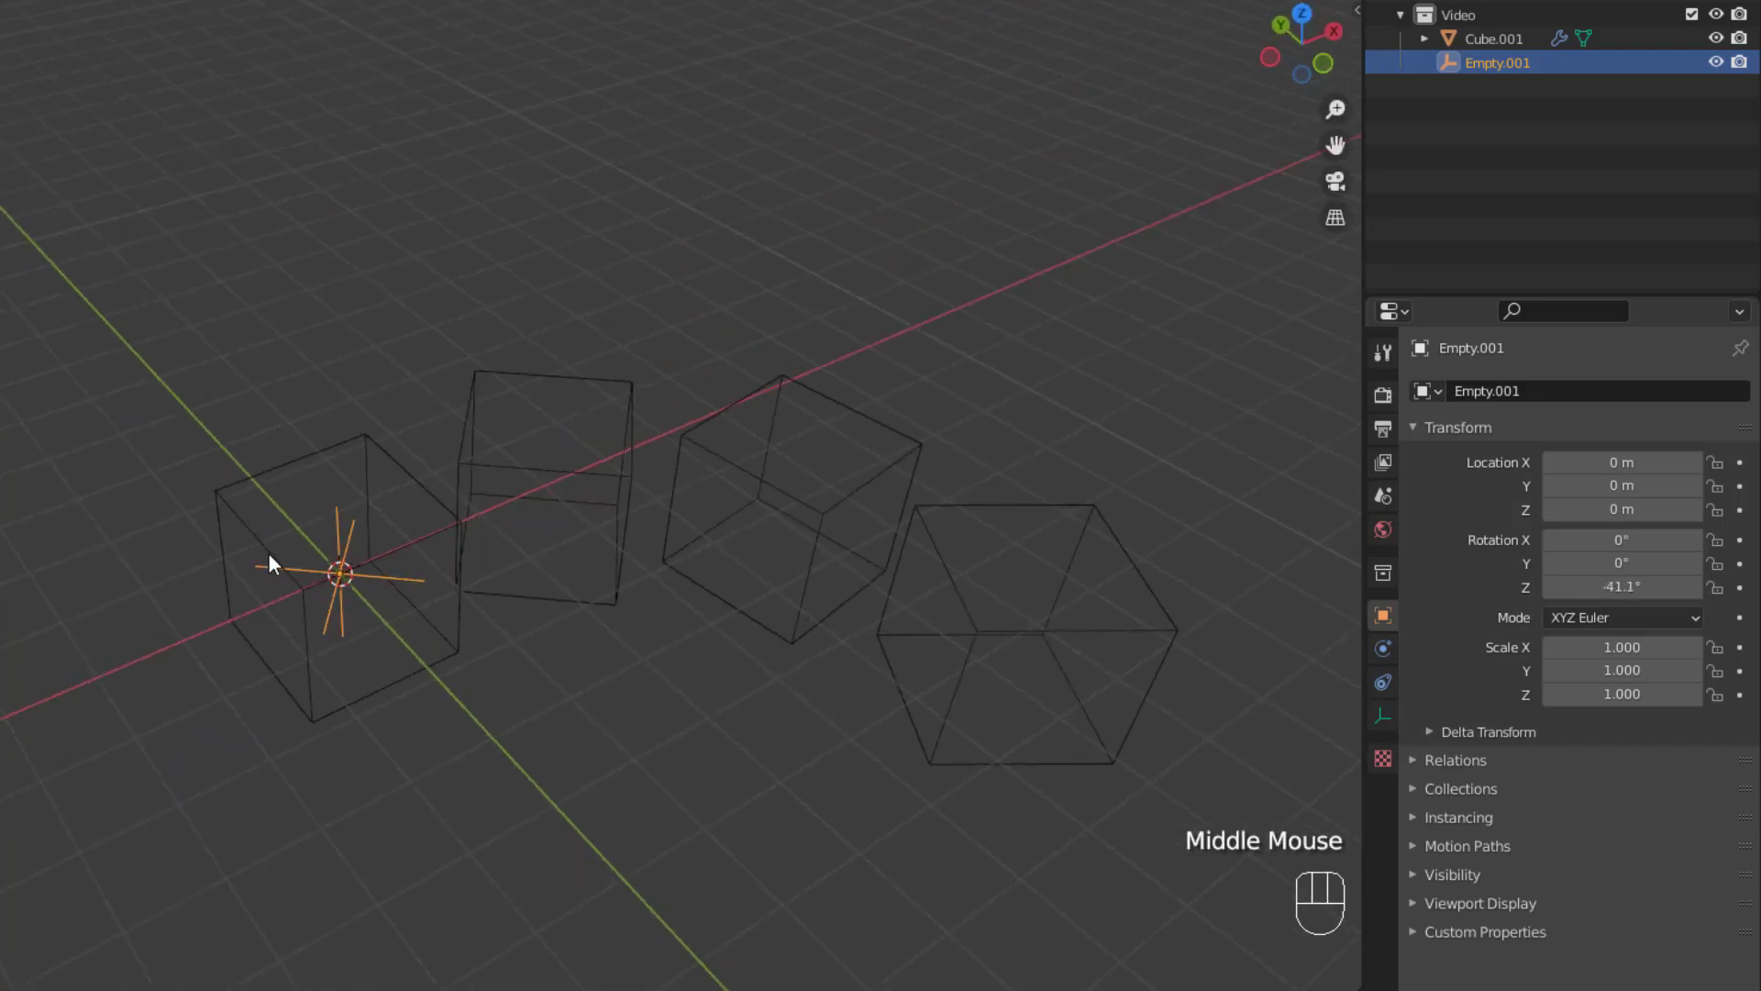
{"action": "left_click", "coordinate": [453, 578]}
{"action": "left_click", "coordinate": [1374, 658]}
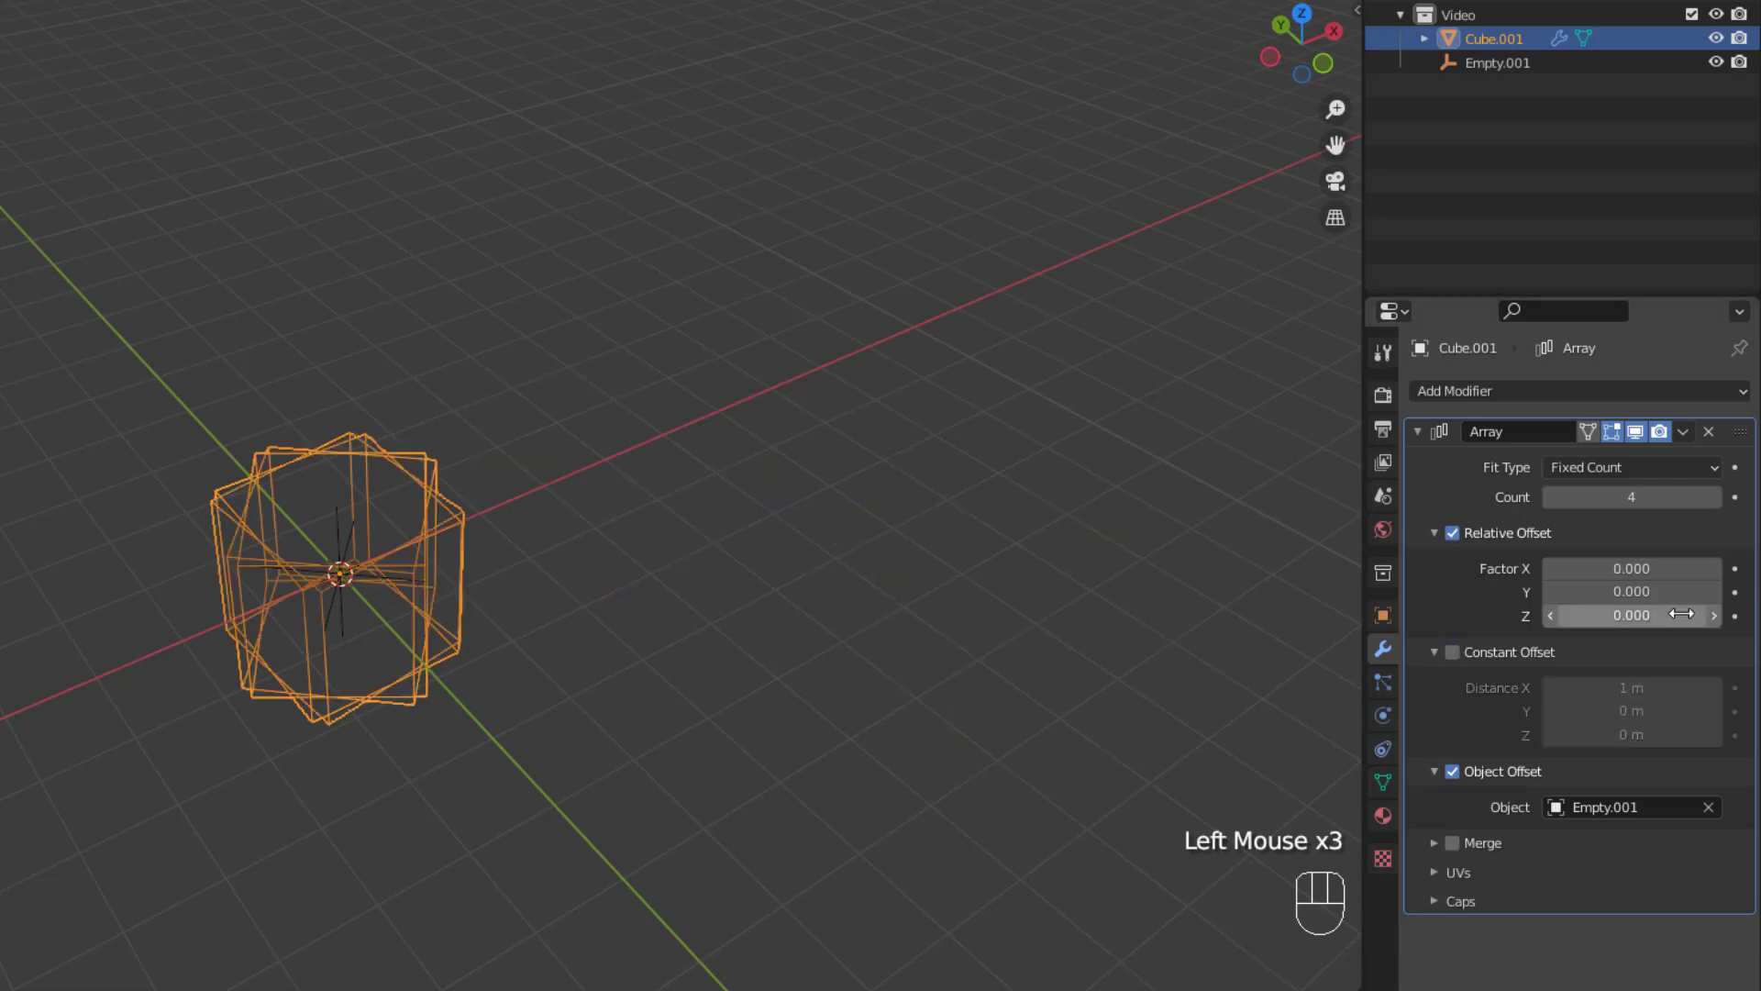
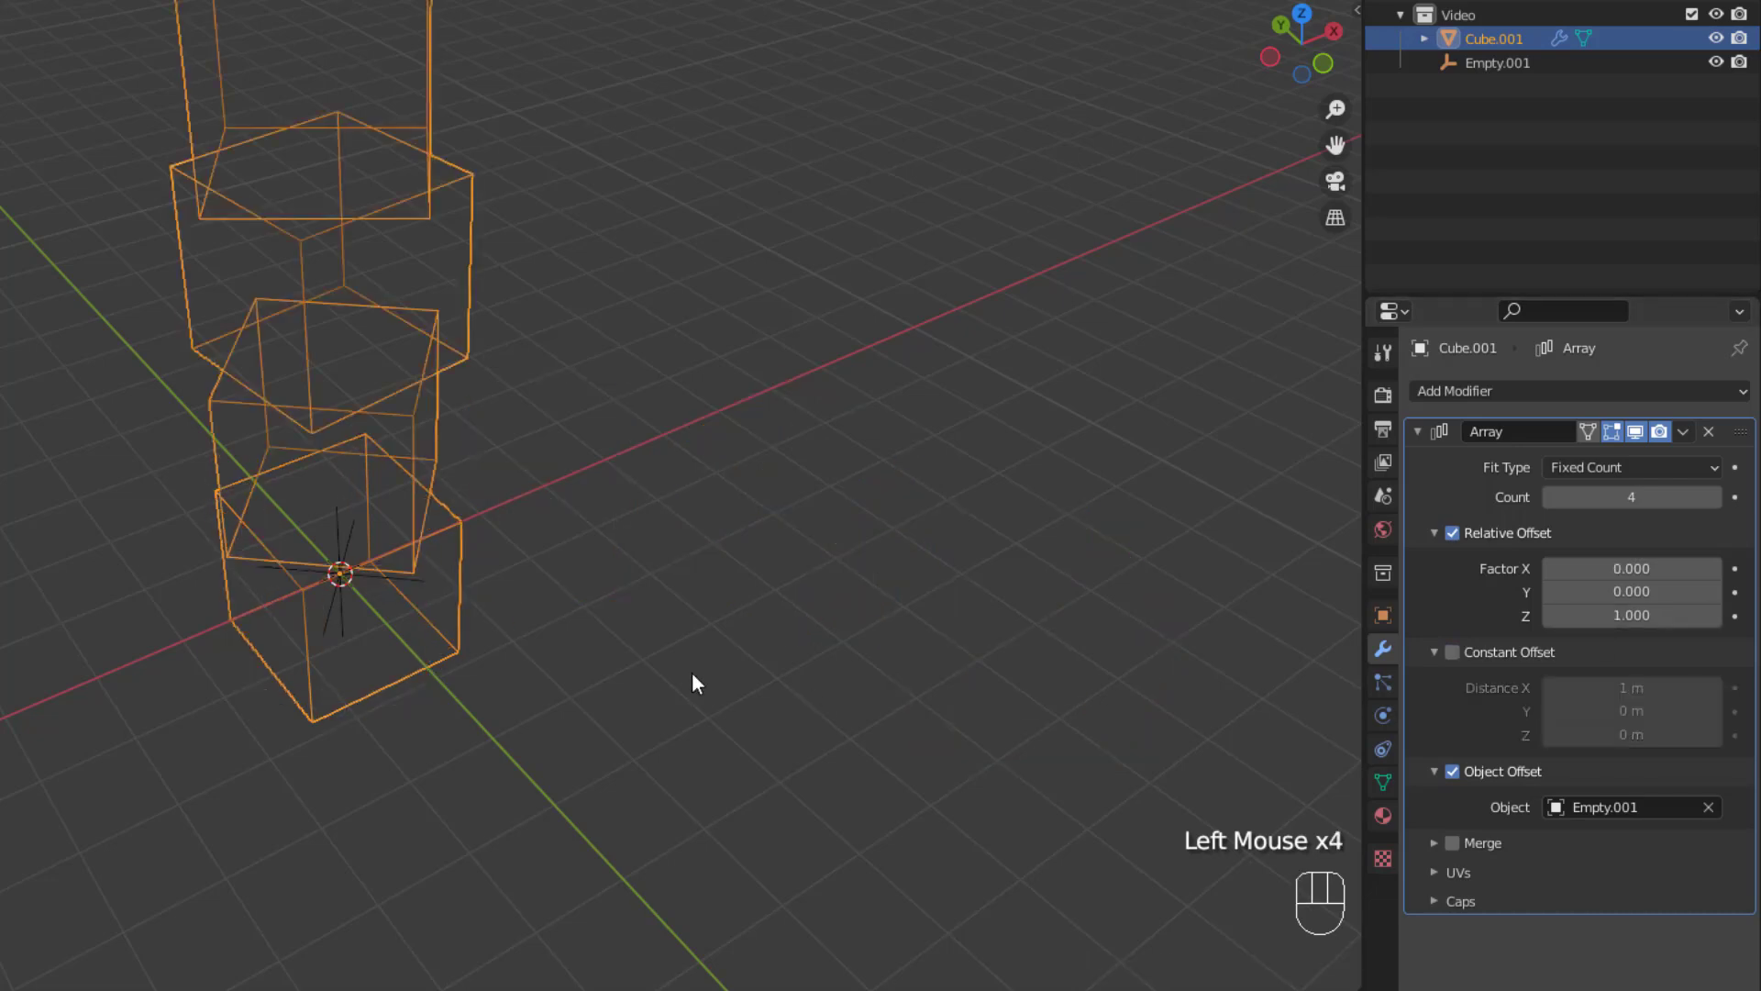
{"action": "left_click_drag", "start_coordinate": [695, 655], "coordinate": [525, 600]}
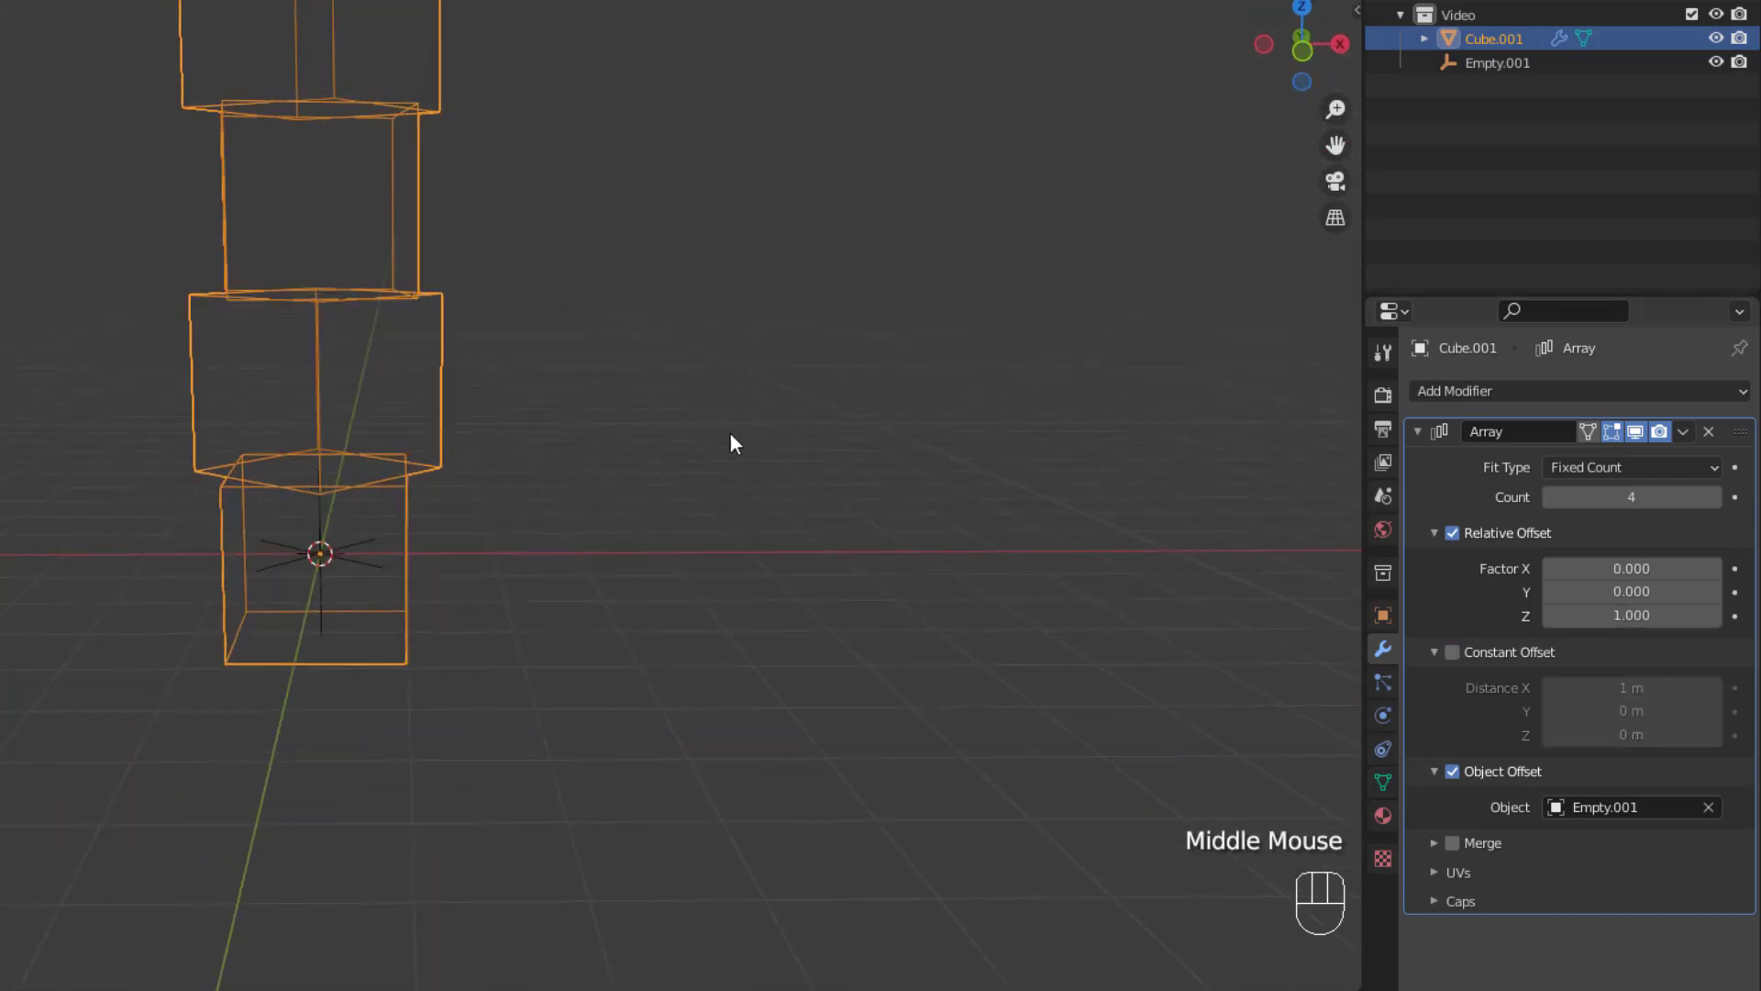
Step: Shift the cube mesh sideways off the empty's centre into a stepped column, seen from front orthographic view
{"action": "key", "text": "s"}
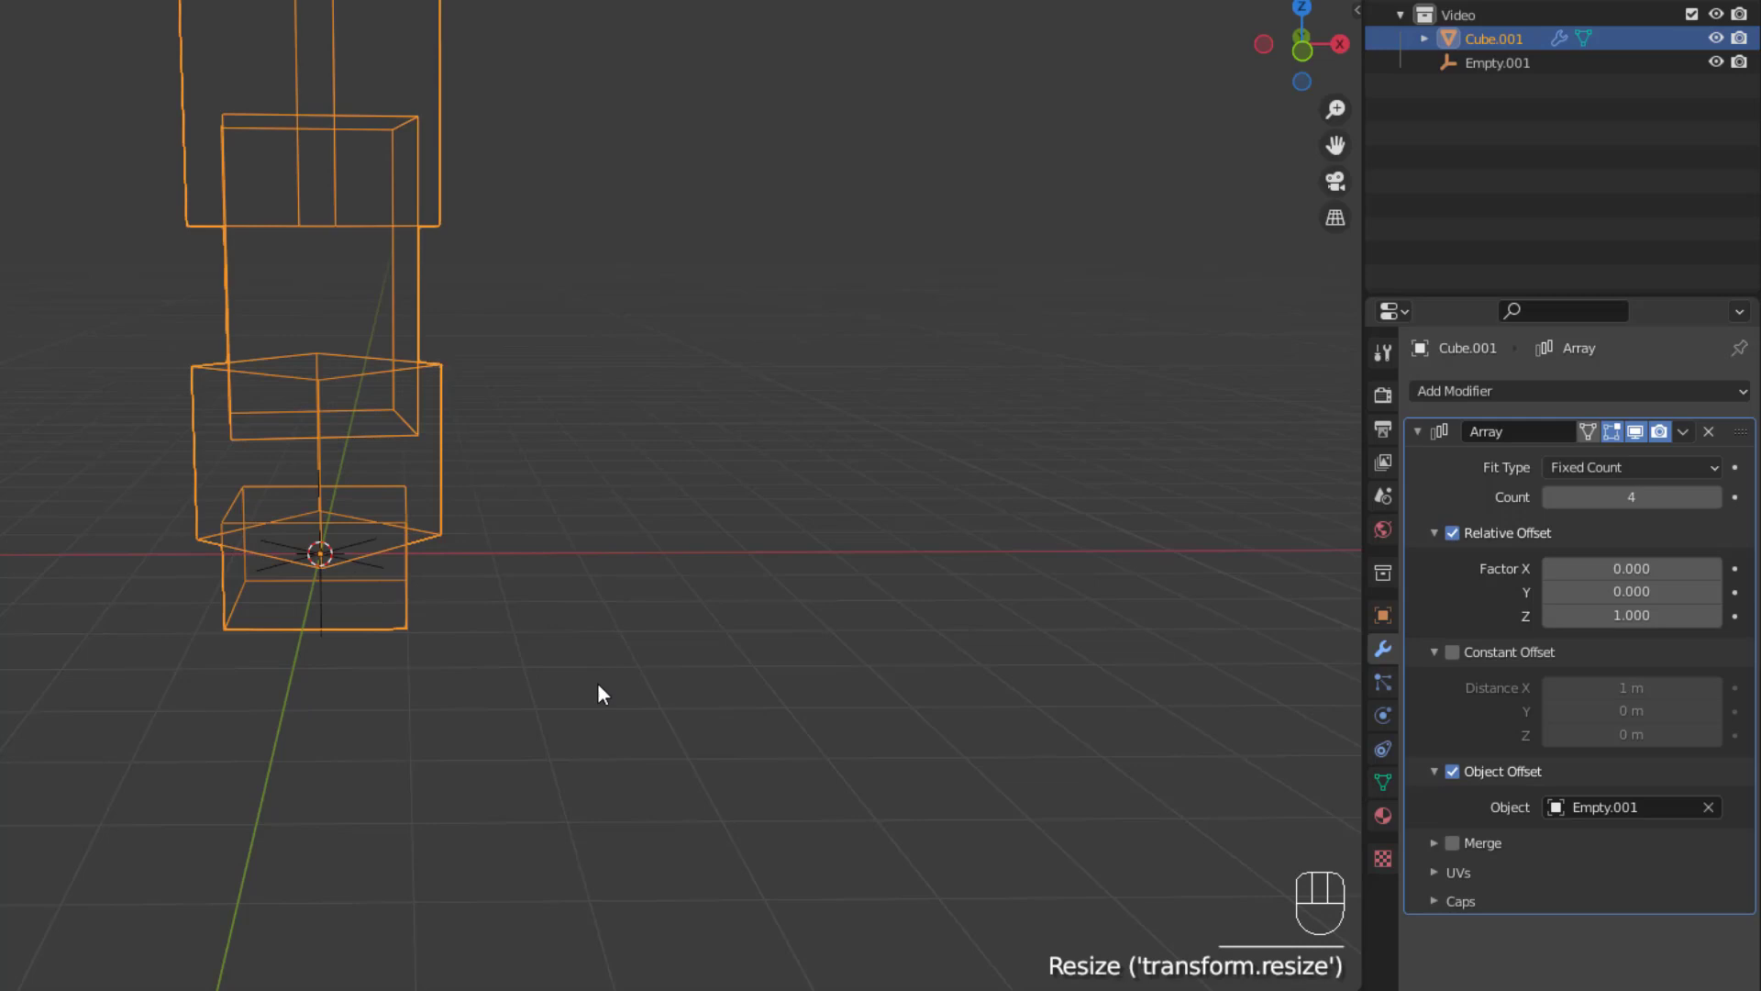
{"action": "key", "text": "Tab"}
{"action": "key", "text": "a"}
{"action": "key", "text": "KP_1"}
{"action": "key", "text": "g"}
{"action": "key", "text": "Tab"}
{"action": "left_click", "coordinate": [1405, 87]}
{"action": "scroll", "scroll_direction": "down", "scroll_amount": 3}
{"action": "left_click_drag", "start_coordinate": [845, 511], "coordinate": [890, 548]}
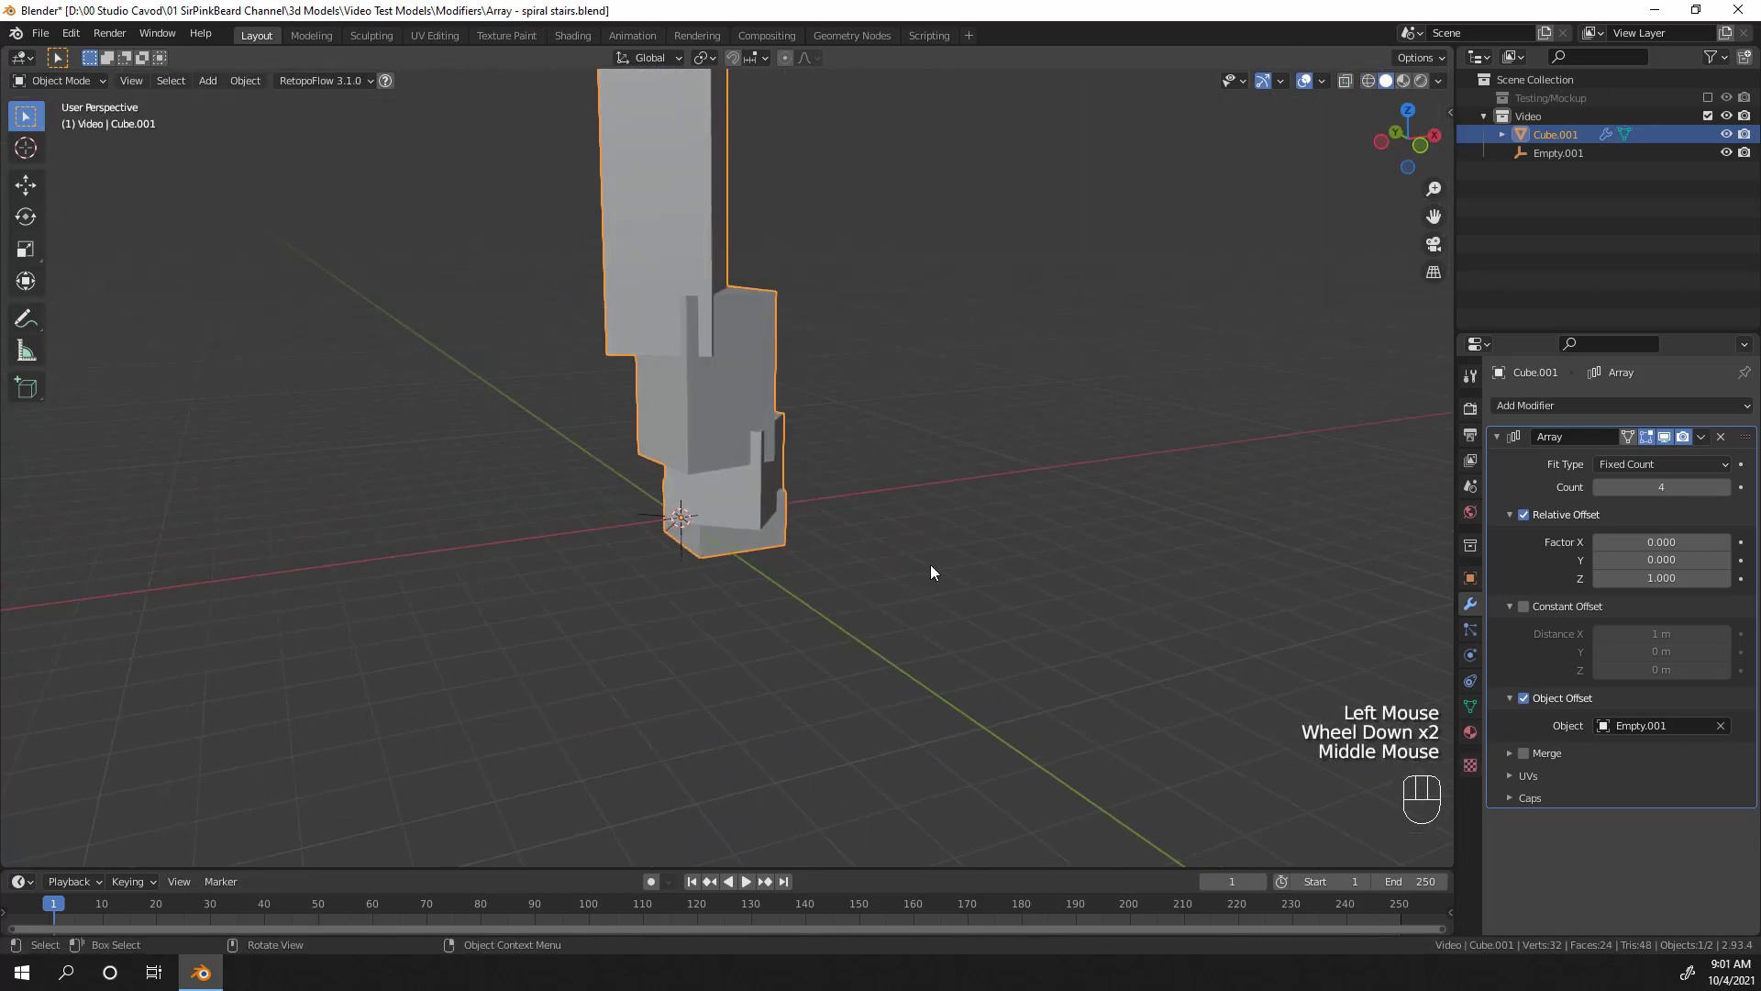
Step: Orbit around the stepped array to inspect the twisting steps from several angles
{"action": "left_click_drag", "start_coordinate": [871, 602], "coordinate": [764, 452]}
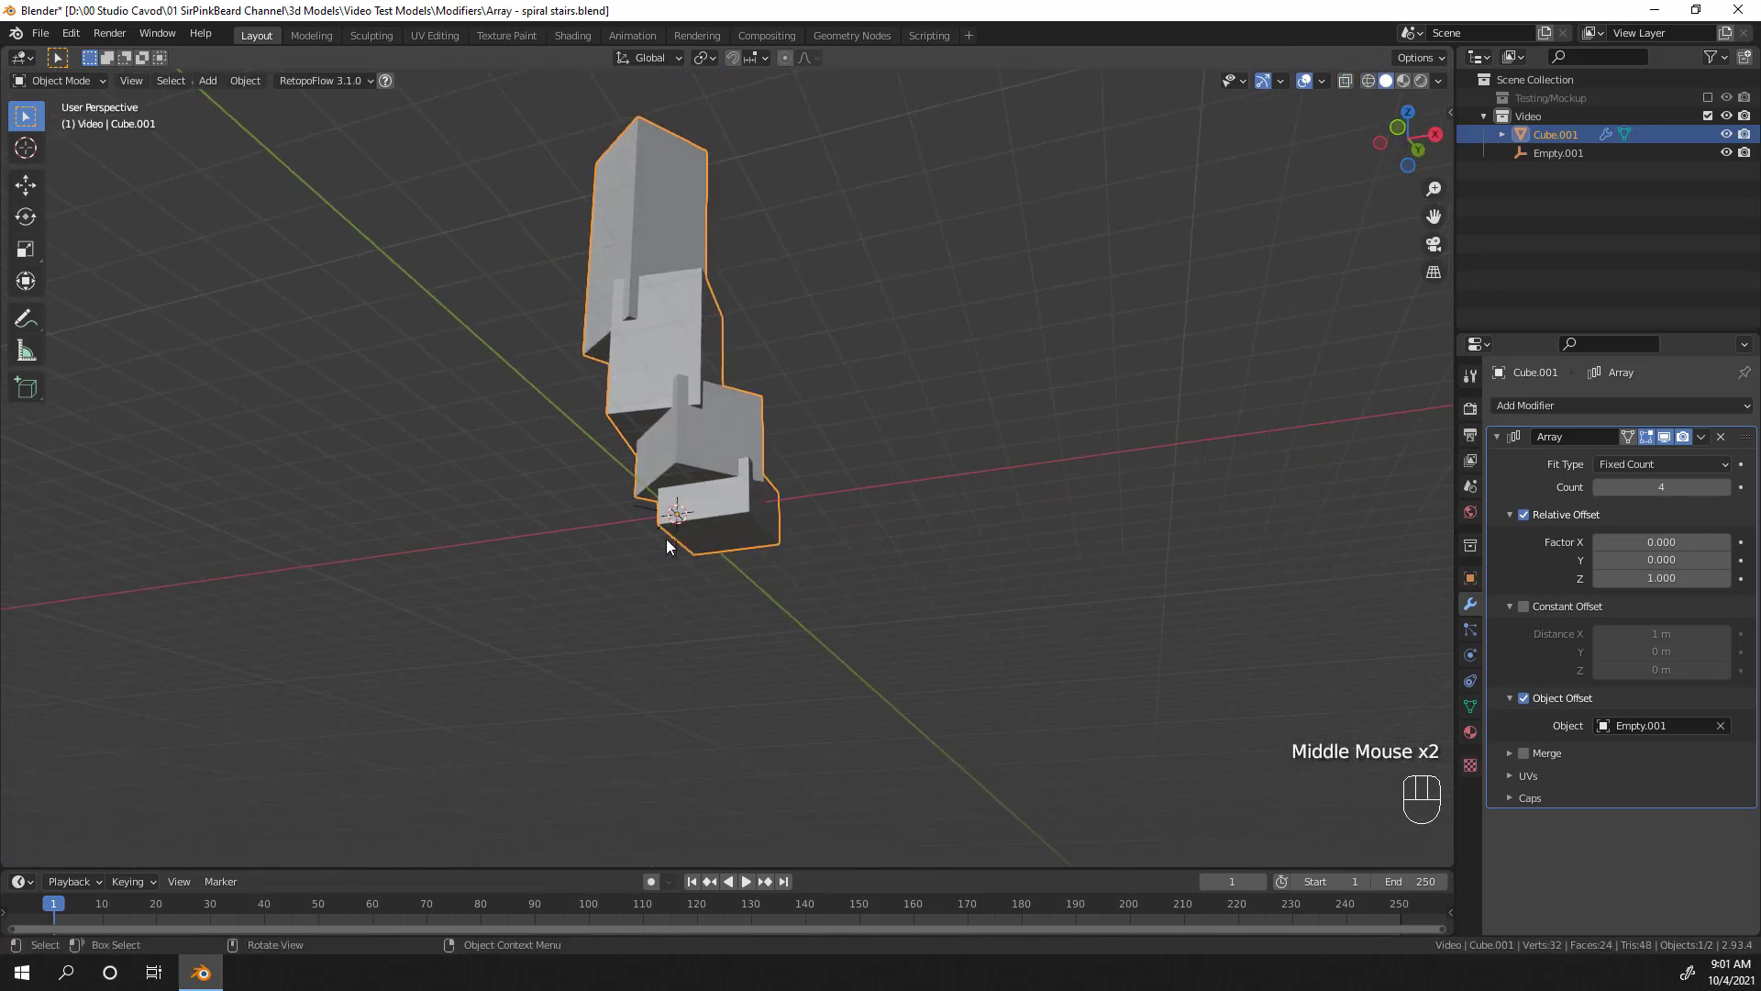
{"action": "left_click_drag", "start_coordinate": [760, 630], "coordinate": [718, 702]}
{"action": "scroll", "scroll_direction": "down", "scroll_amount": 3}
{"action": "middle_click", "coordinate": [839, 544]}
{"action": "left_click_drag", "start_coordinate": [862, 627], "coordinate": [775, 445]}
{"action": "left_click_drag", "start_coordinate": [871, 604], "coordinate": [925, 613]}
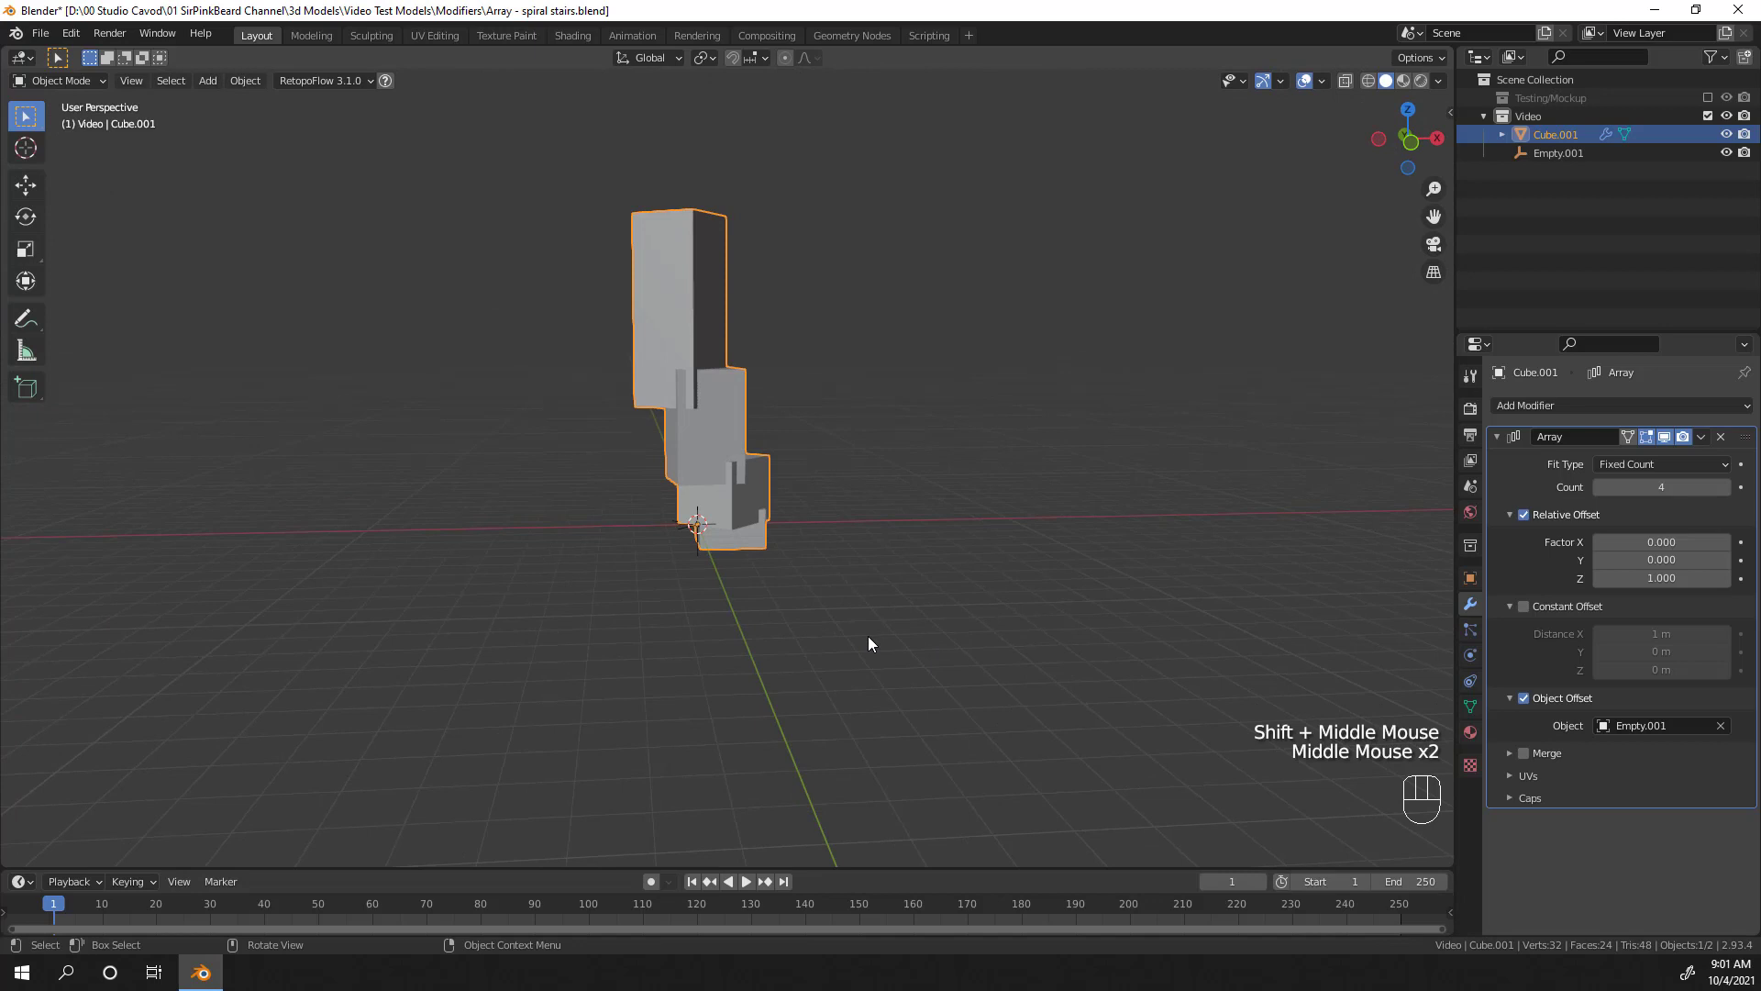
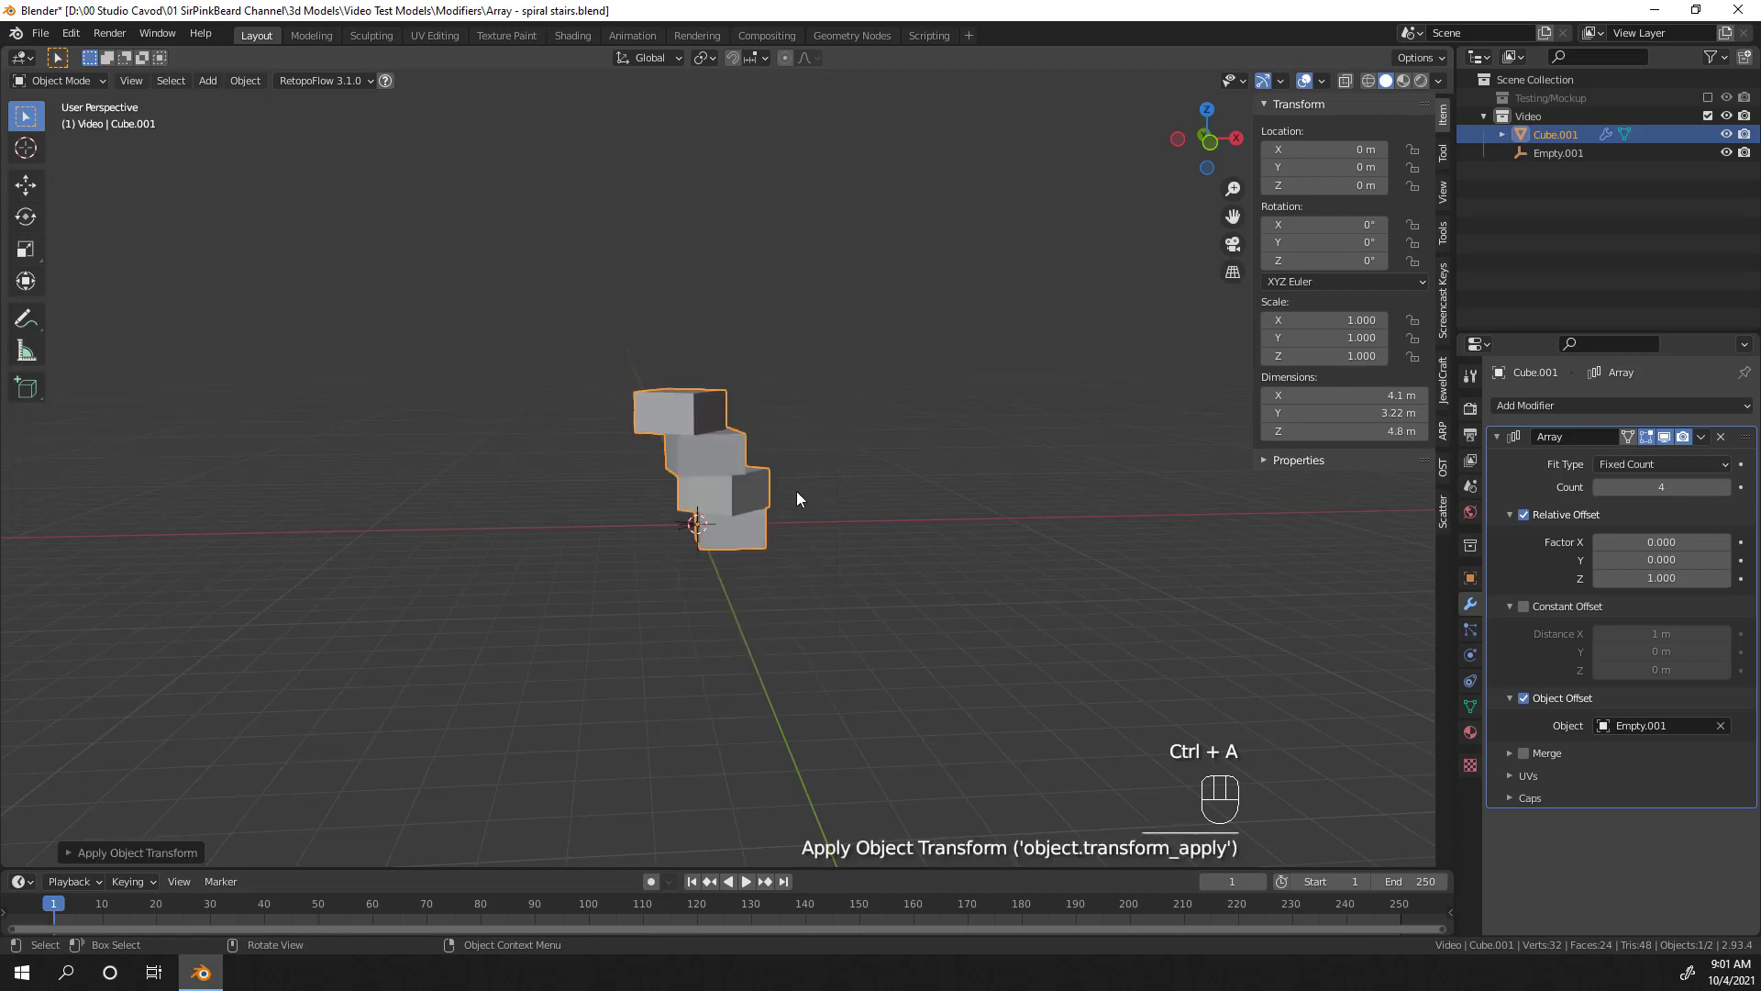
{"action": "left_click_drag", "start_coordinate": [823, 456], "coordinate": [697, 566]}
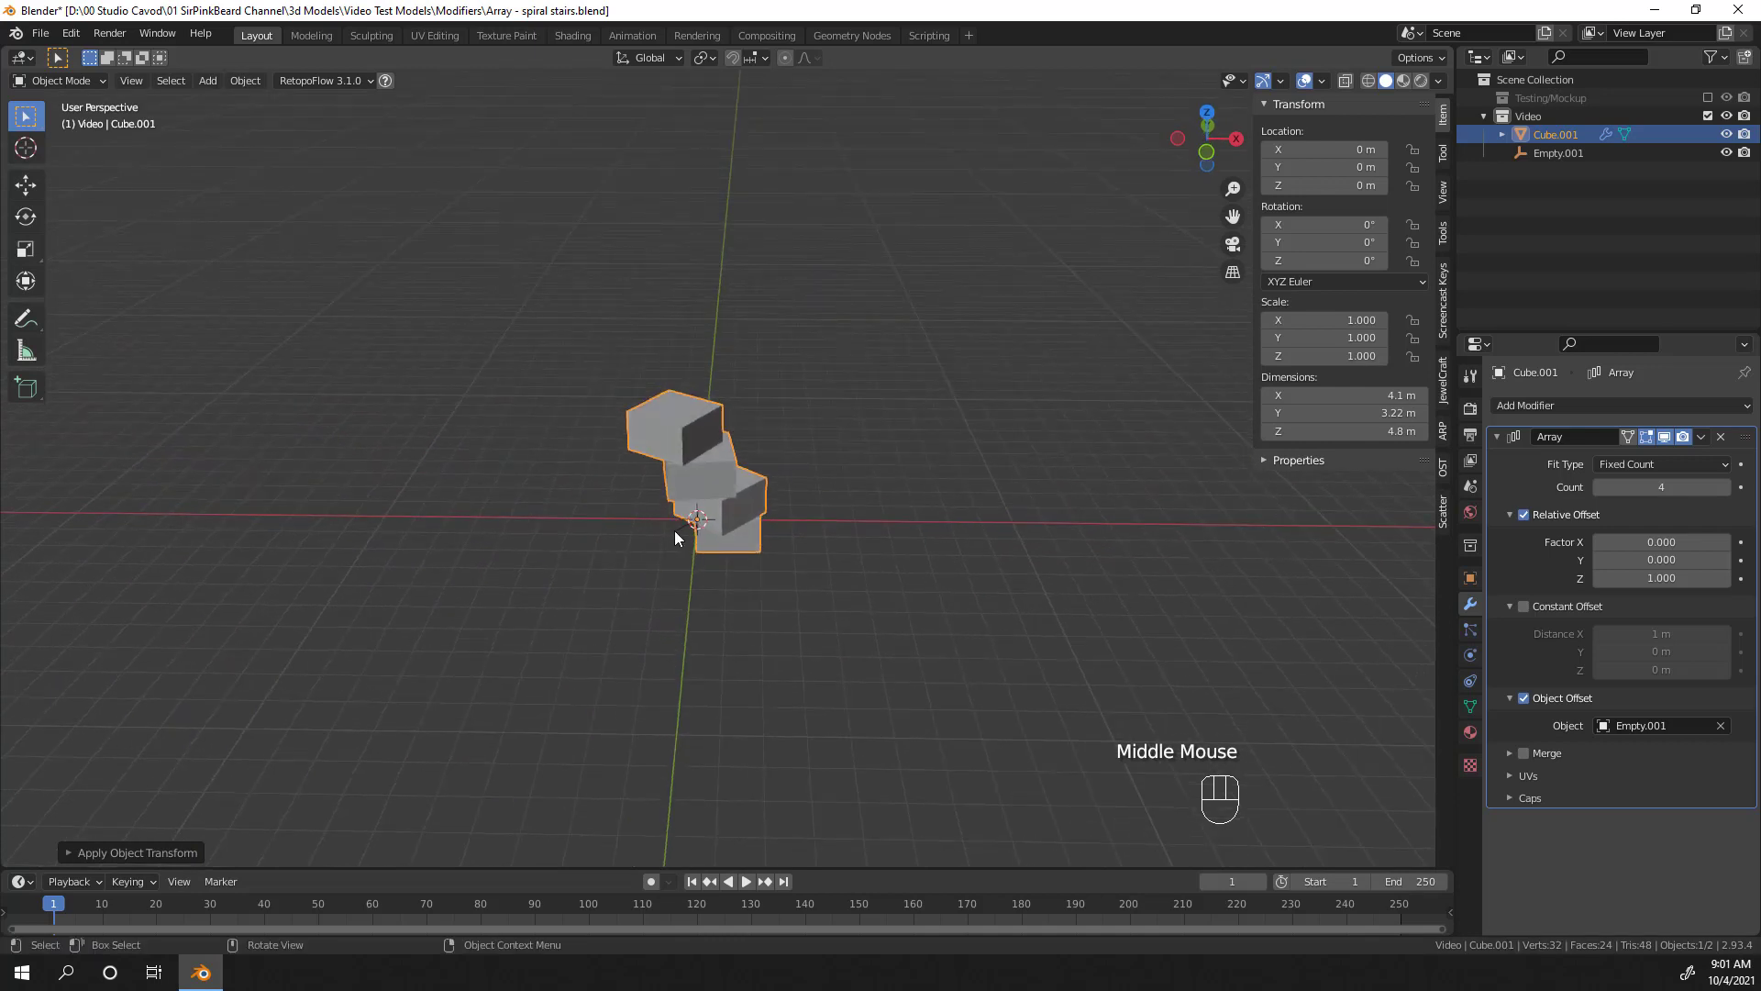
Step: Clear the rotation and widen the step block along X to about 3.5 m
{"action": "left_click", "coordinate": [678, 538]}
{"action": "key", "text": "alt+r"}
{"action": "key", "text": "Tab"}
{"action": "left_click", "coordinate": [755, 544]}
{"action": "key", "text": "s"}
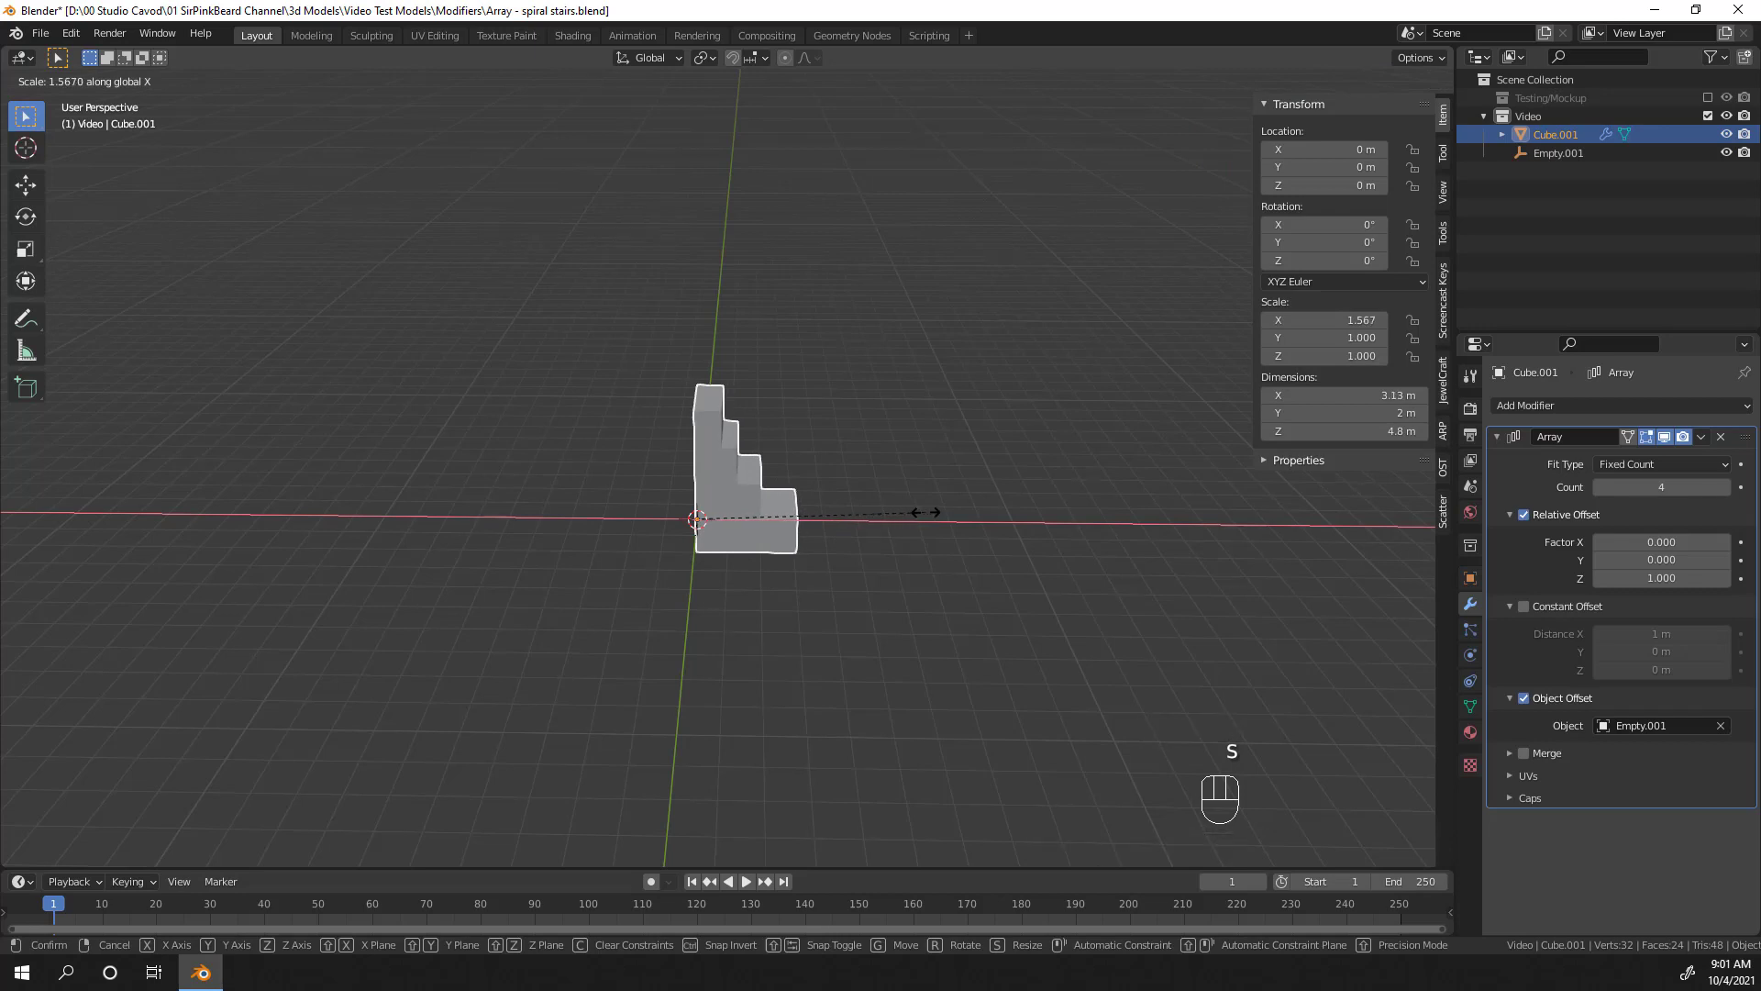
{"action": "key", "text": "KP_1"}
Step: Flatten the block along Z and apply its scale, giving 3.5 × 2 × 2.5 m
{"action": "scroll", "scroll_direction": "up", "scroll_amount": 3}
{"action": "key", "text": "s"}
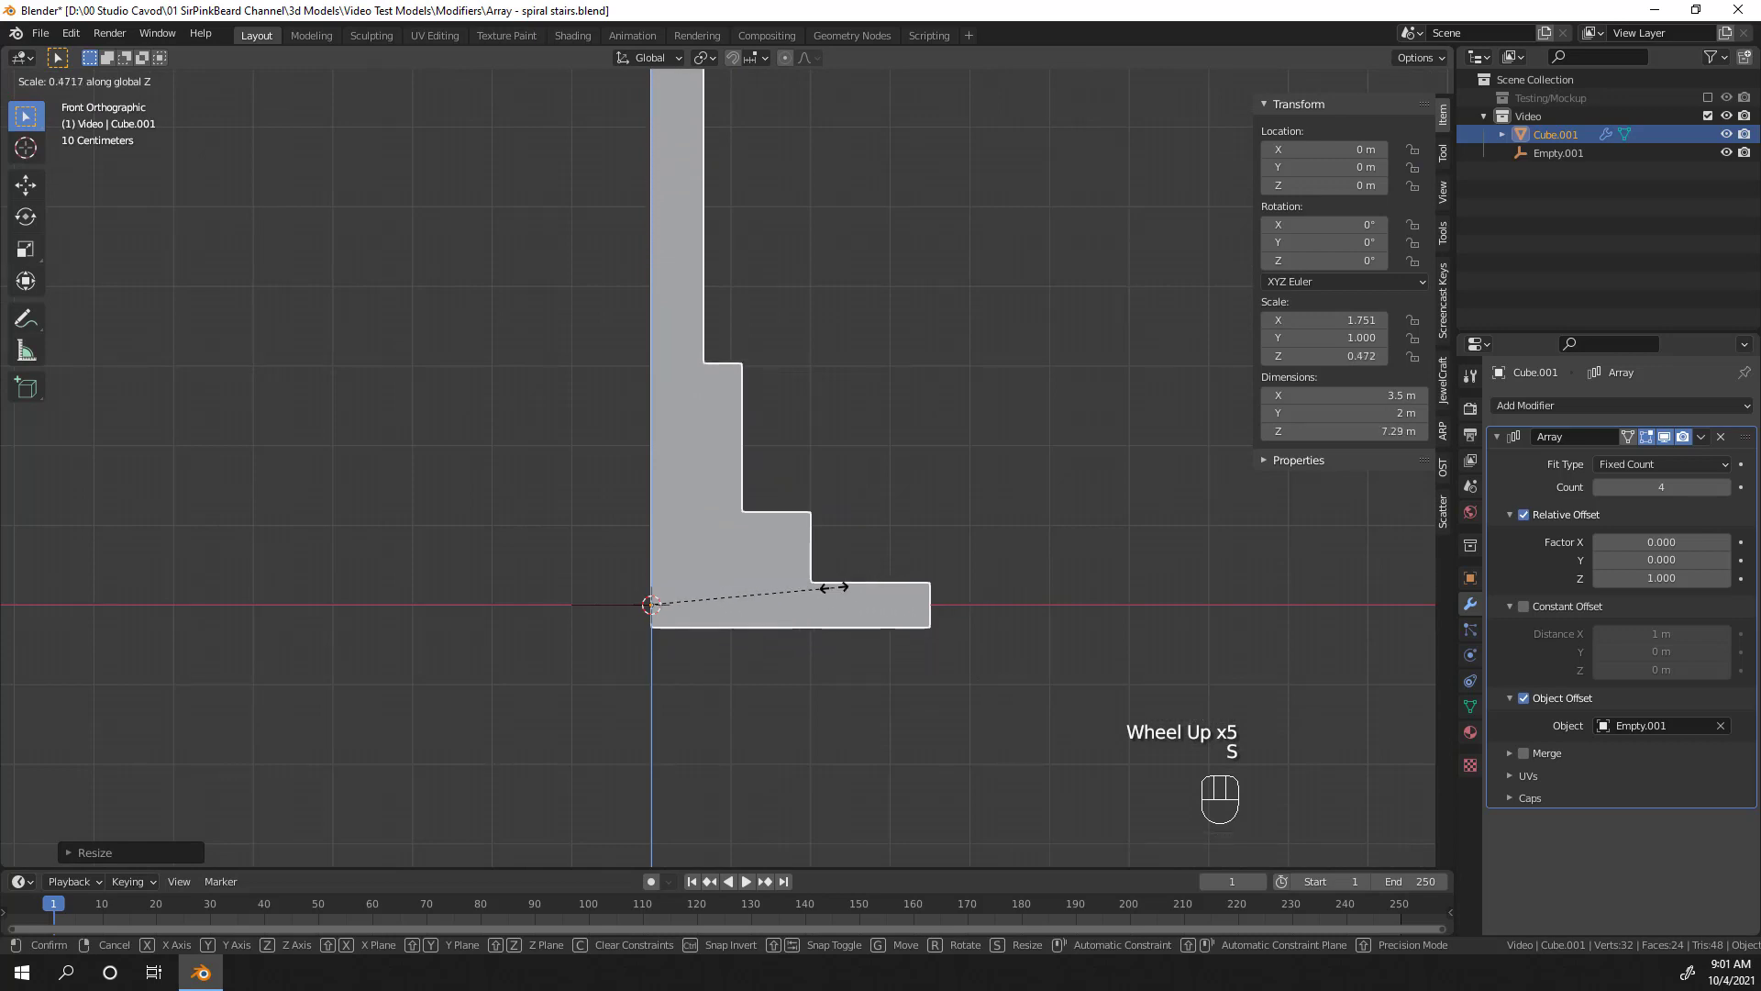
{"action": "key", "text": "ctrl+a"}
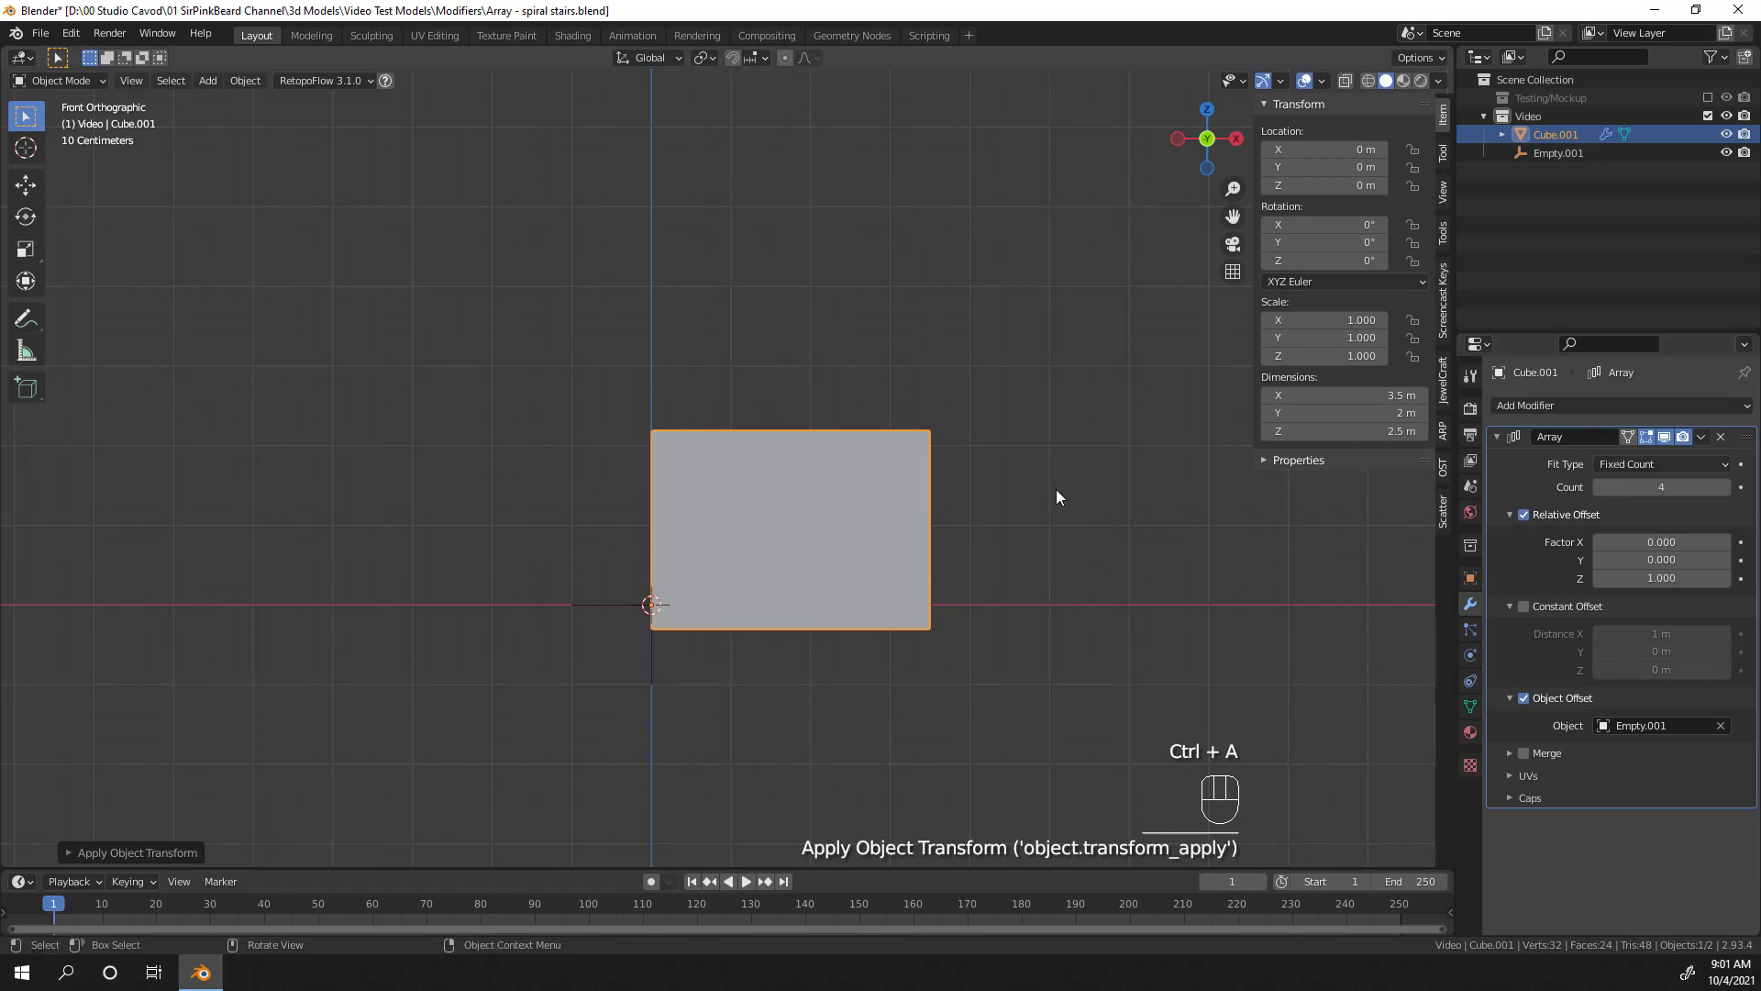
{"action": "key", "text": "n"}
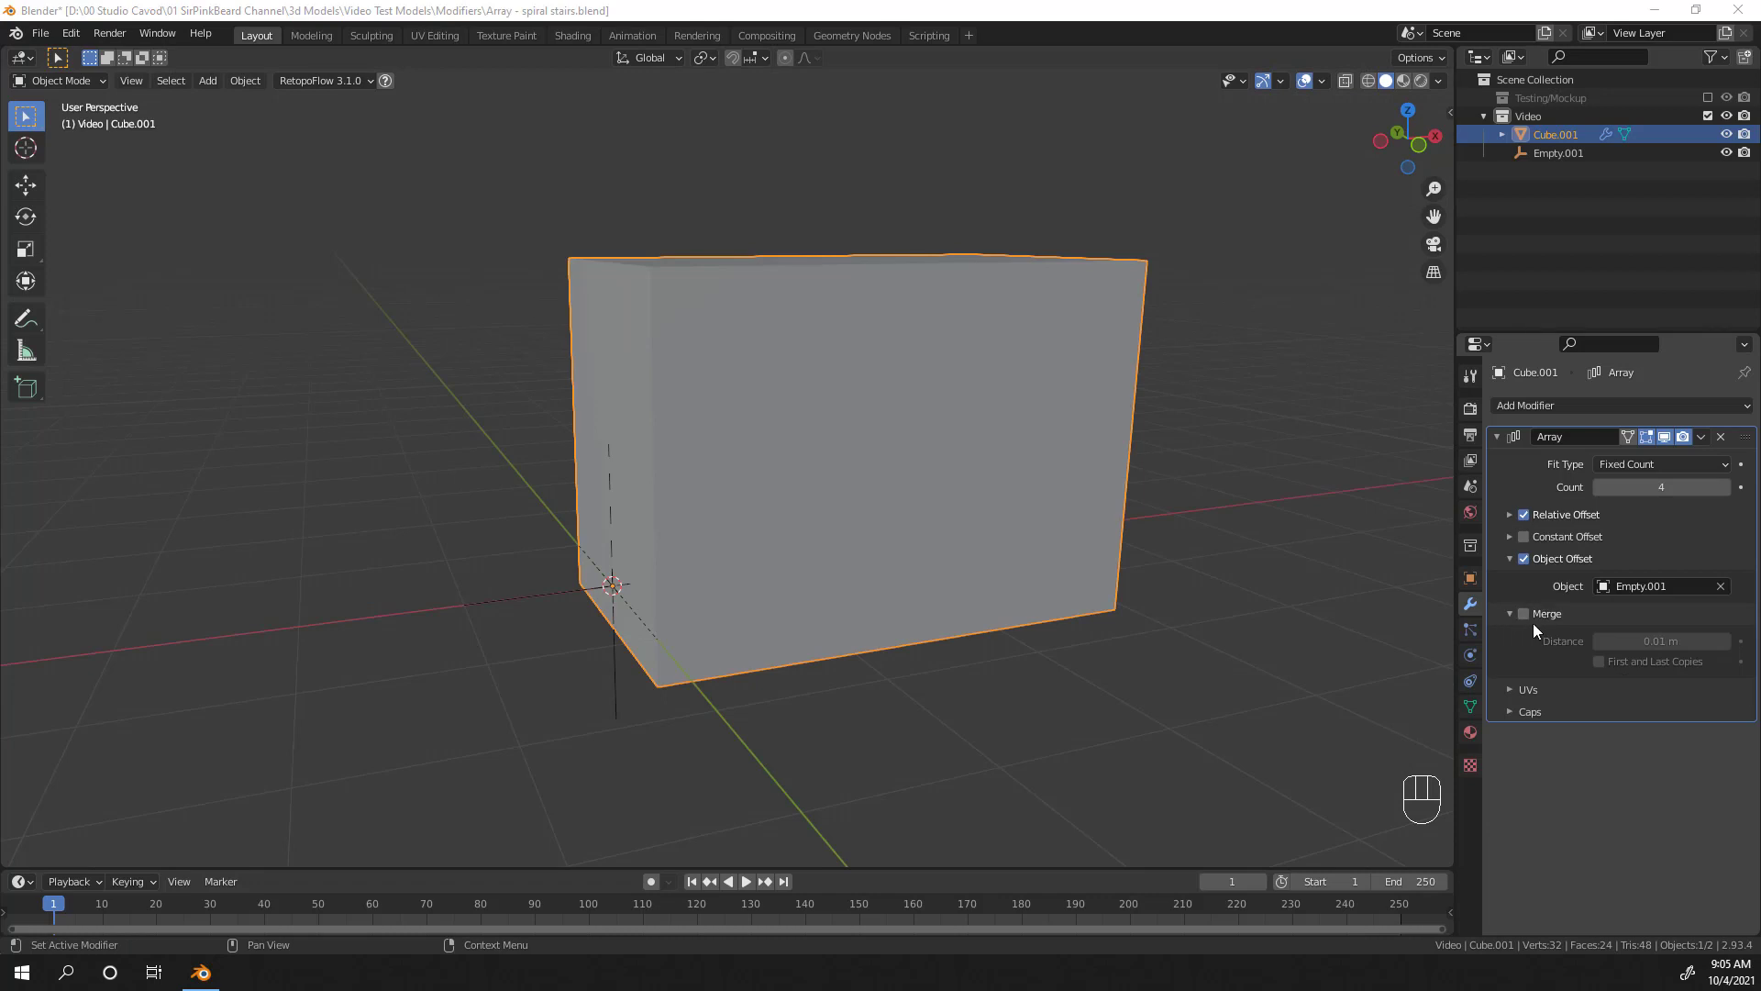
Step: Bring up the Array modifier's header dropdown to reach its Apply option
{"action": "left_click", "coordinate": [1526, 615]}
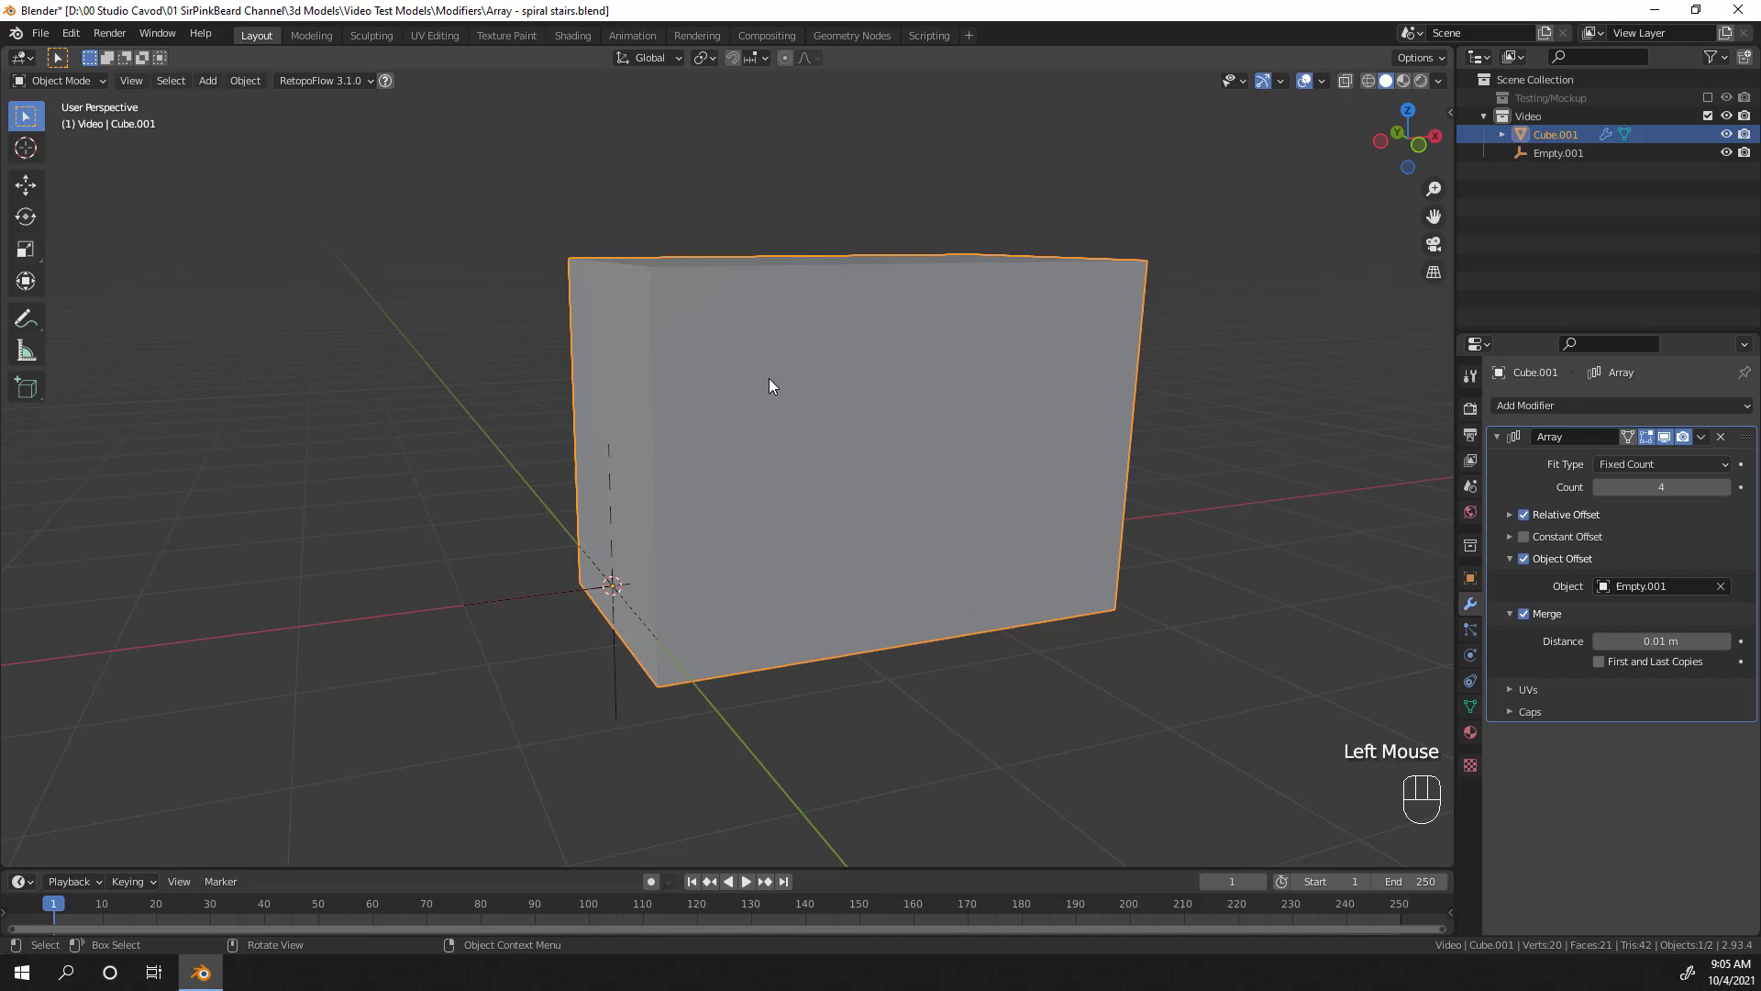
{"action": "middle_click", "coordinate": [784, 542]}
{"action": "key", "text": "Tab"}
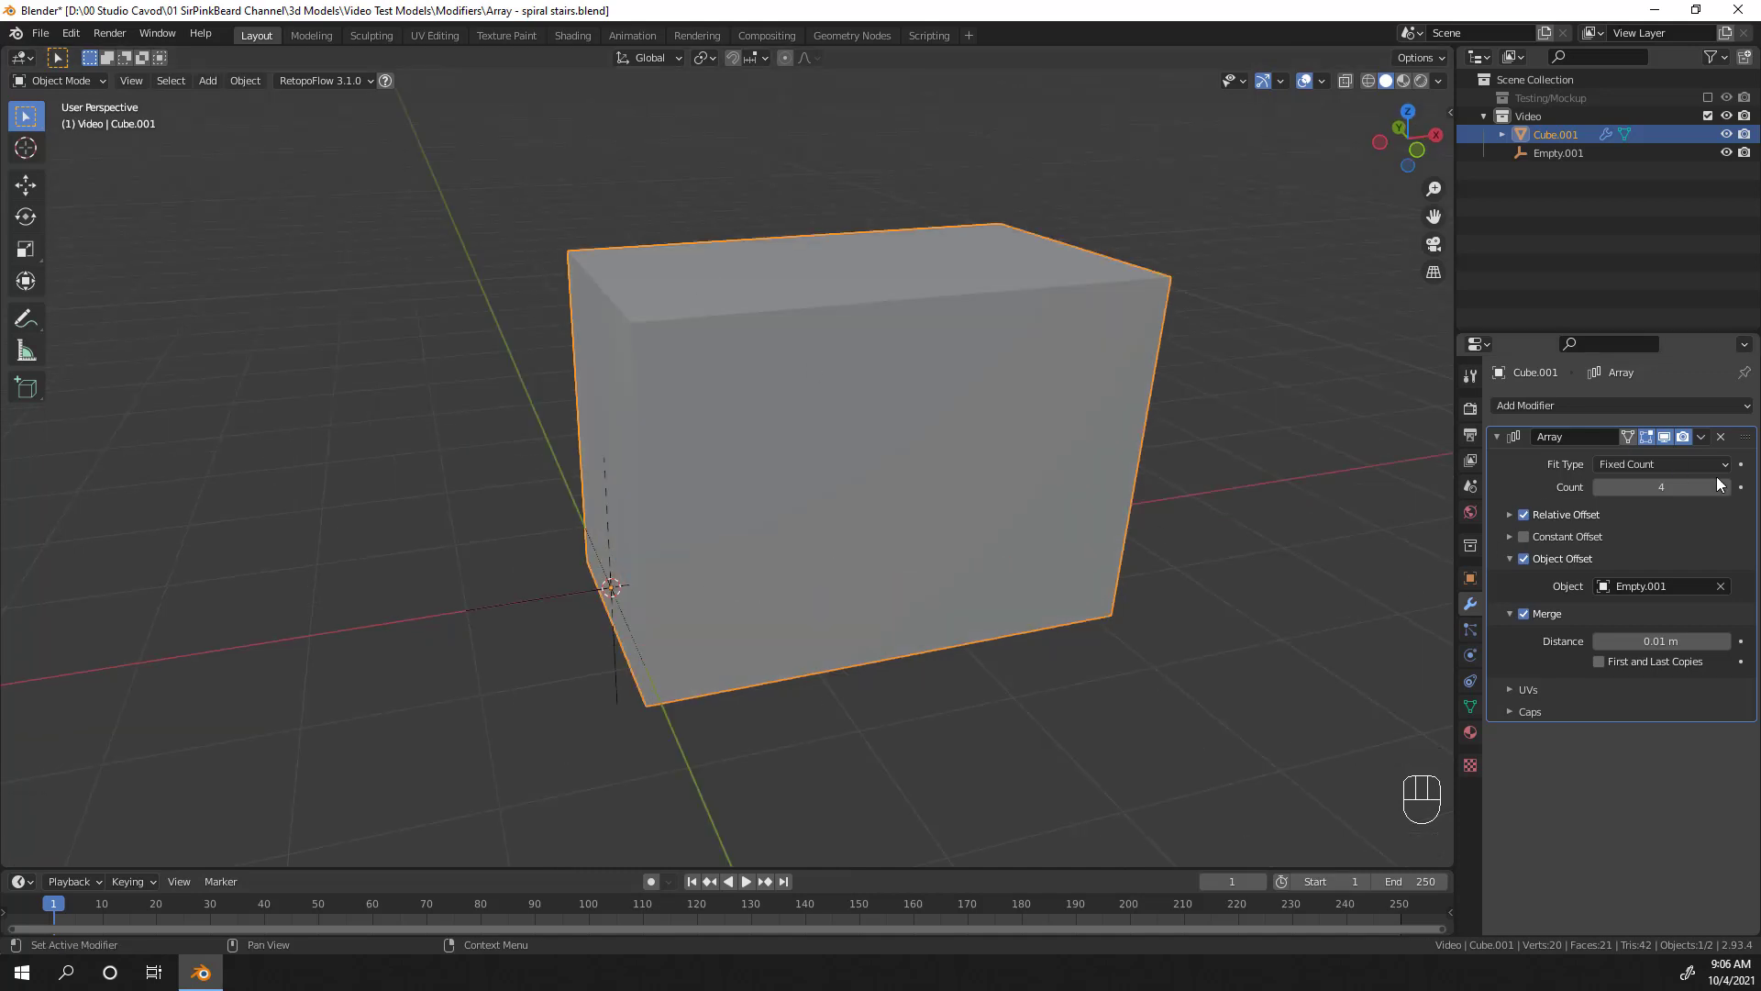
{"action": "left_click", "coordinate": [1535, 618]}
Step: Apply the Array into real mesh, then isolate the top block in Edit Mode and start moving it
{"action": "left_click_drag", "start_coordinate": [1715, 438], "coordinate": [1640, 476]}
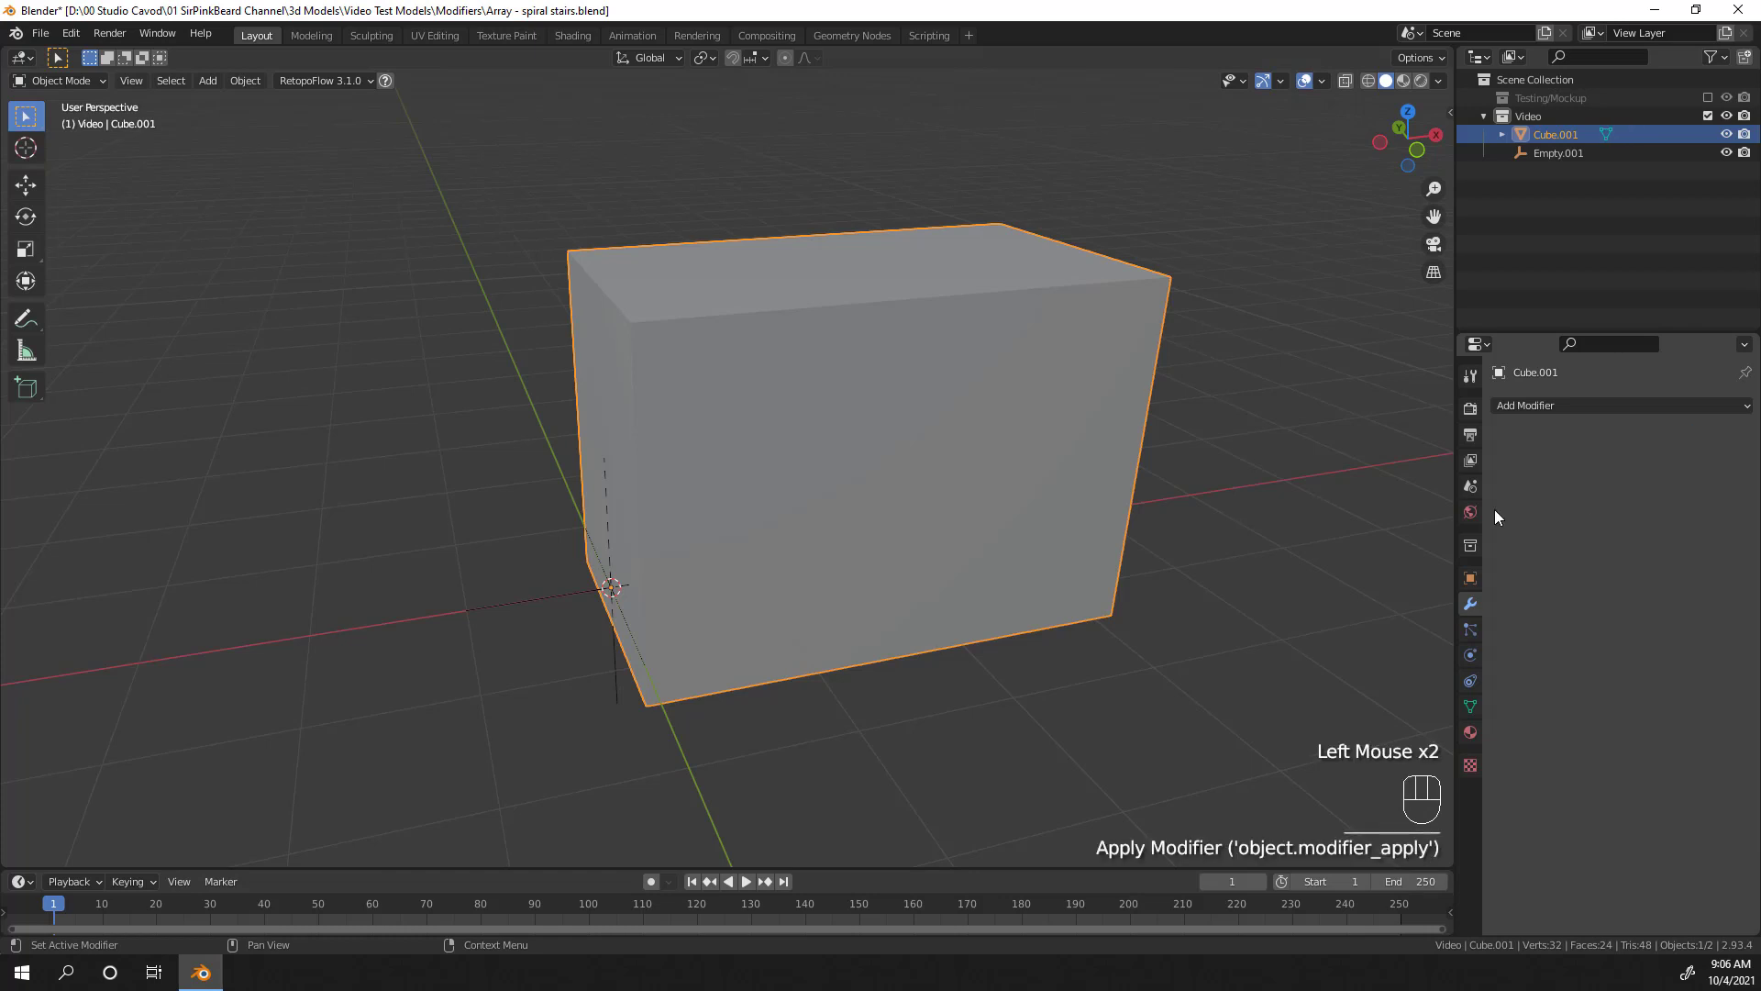
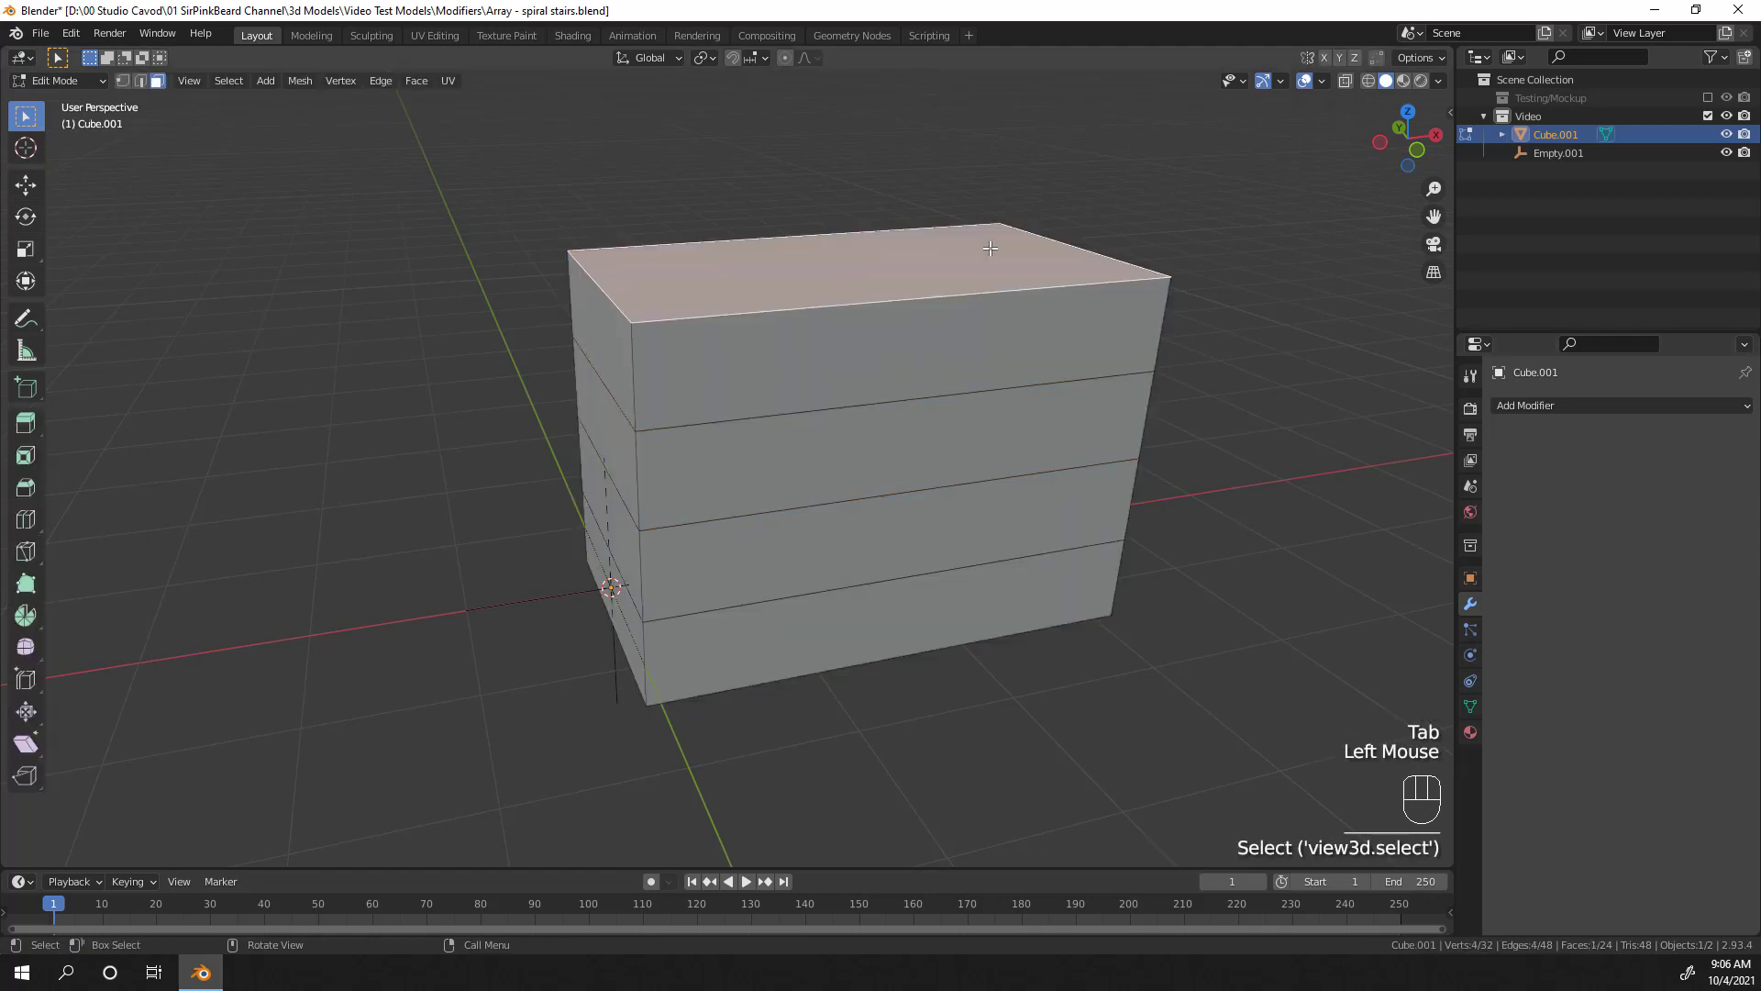
{"action": "key", "text": "ctrl+l"}
{"action": "key", "text": "ctrl+;"}
{"action": "key", "text": "g"}
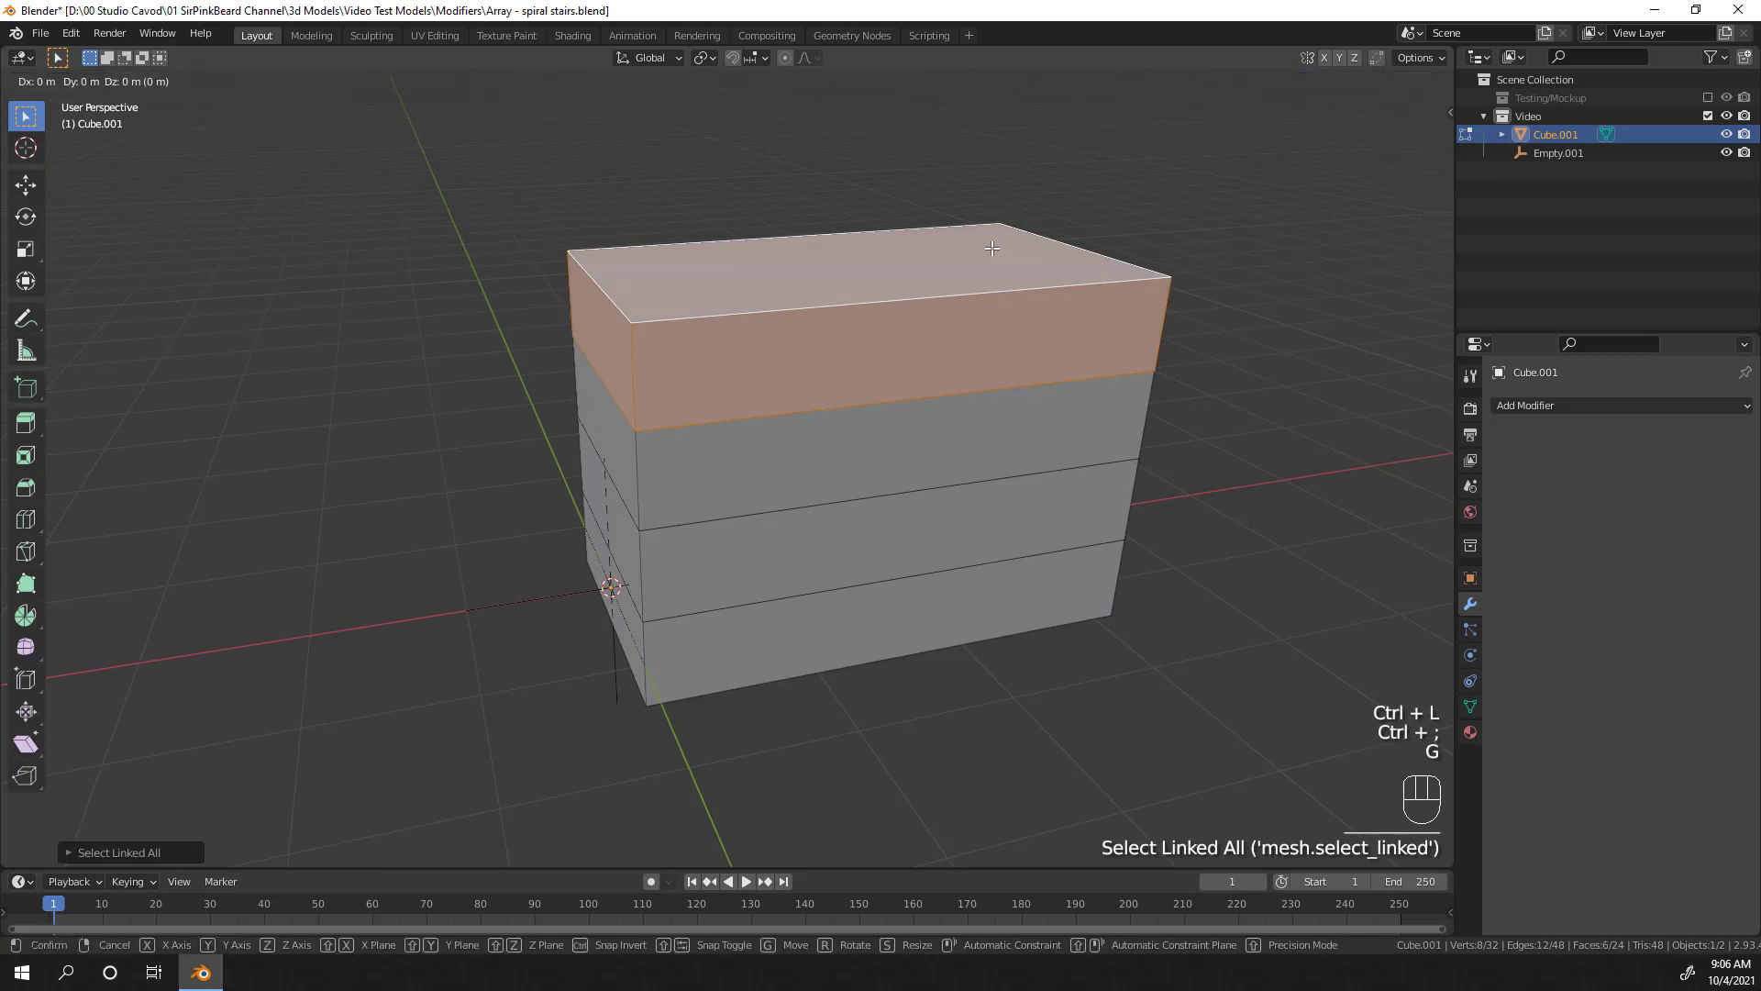
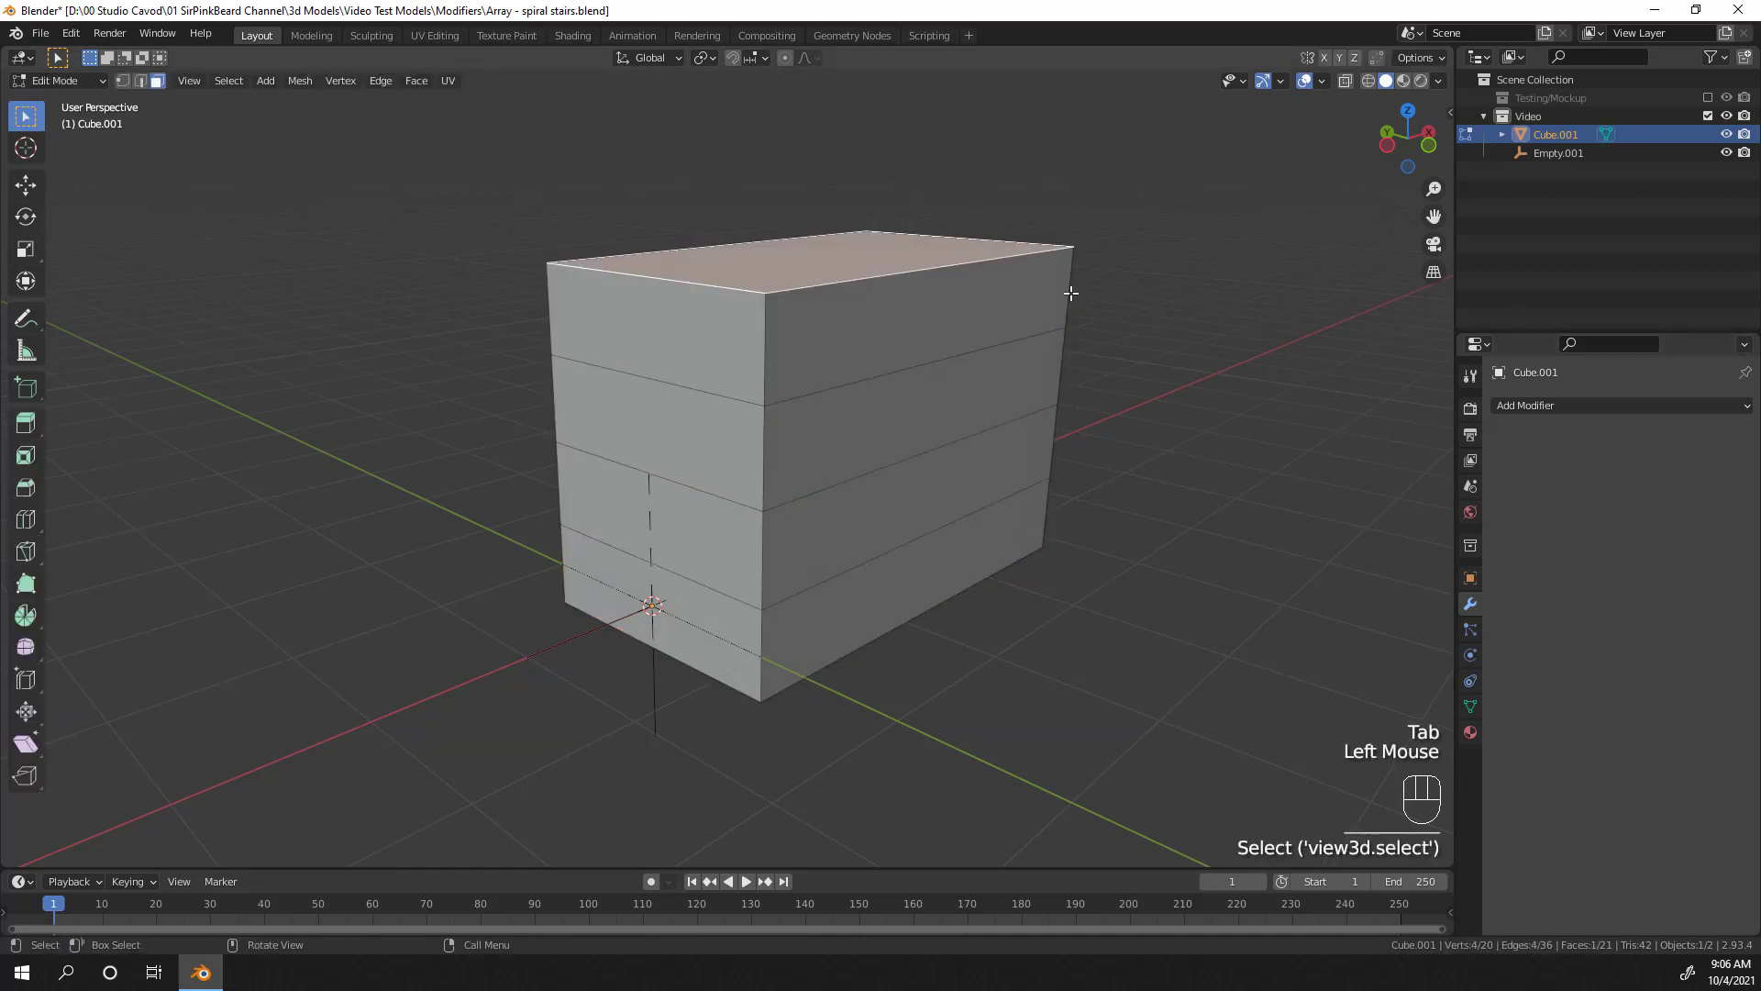
Step: Select the linked mesh, nudge a dividing face along Z, return to Object Mode and undo
{"action": "key", "text": "ctrl+l"}
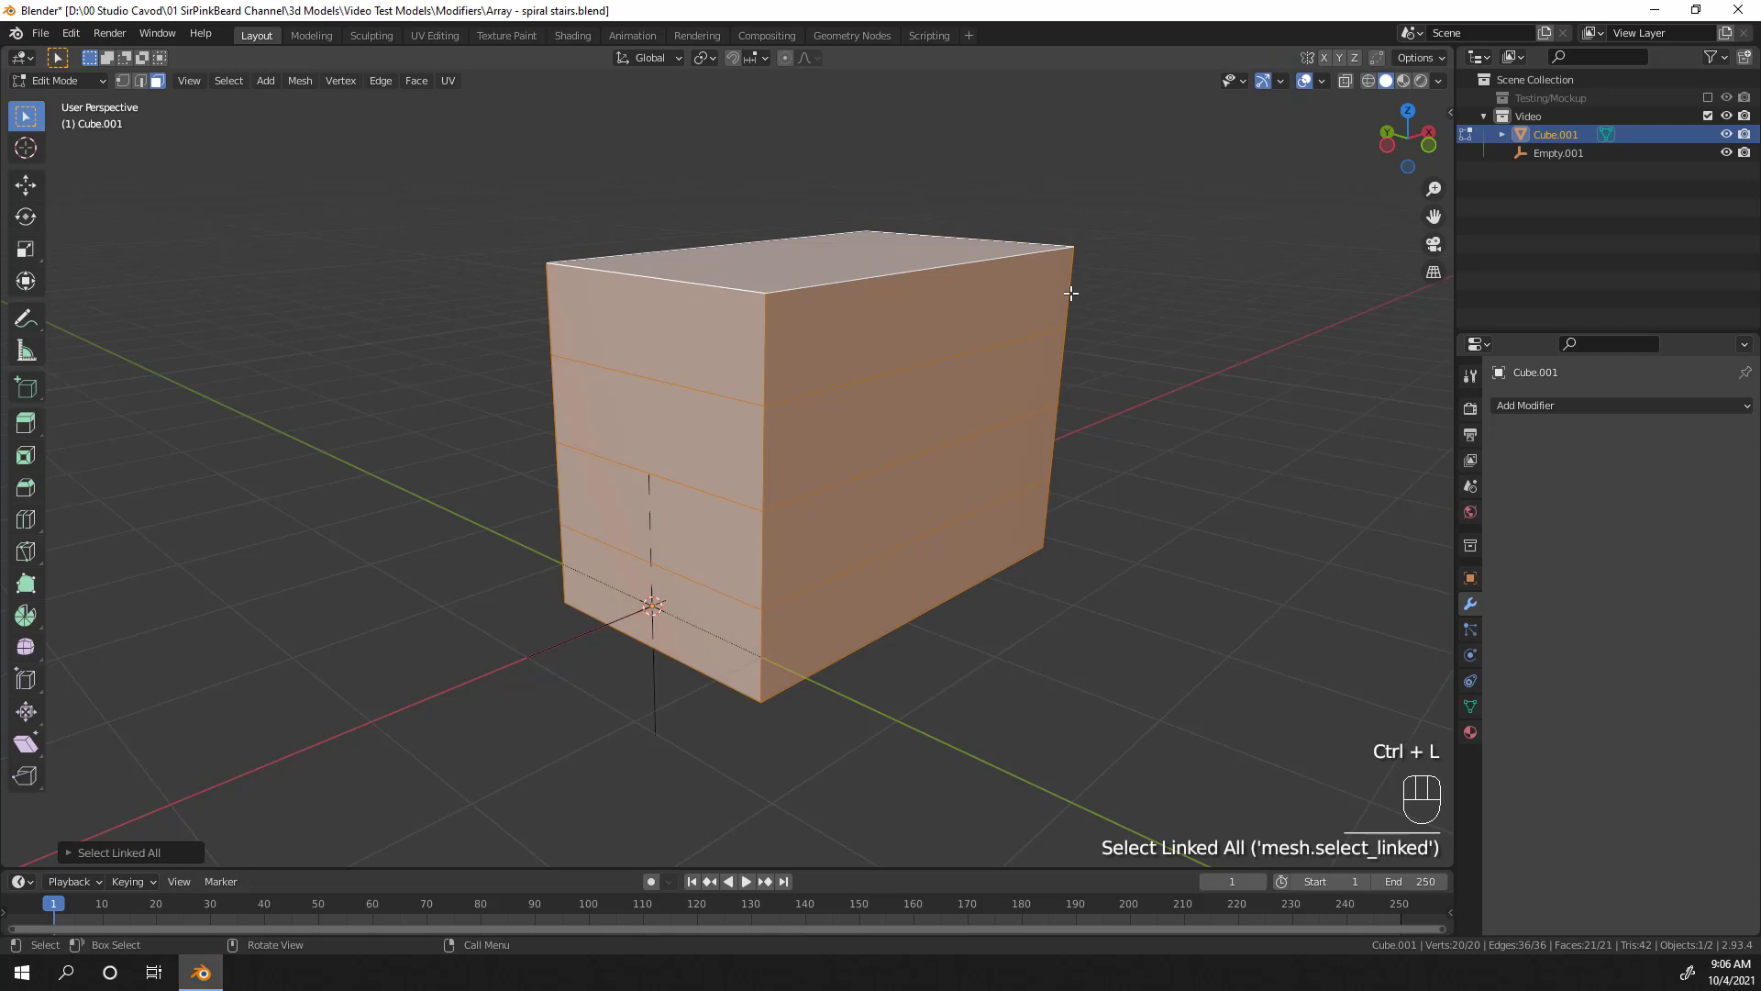
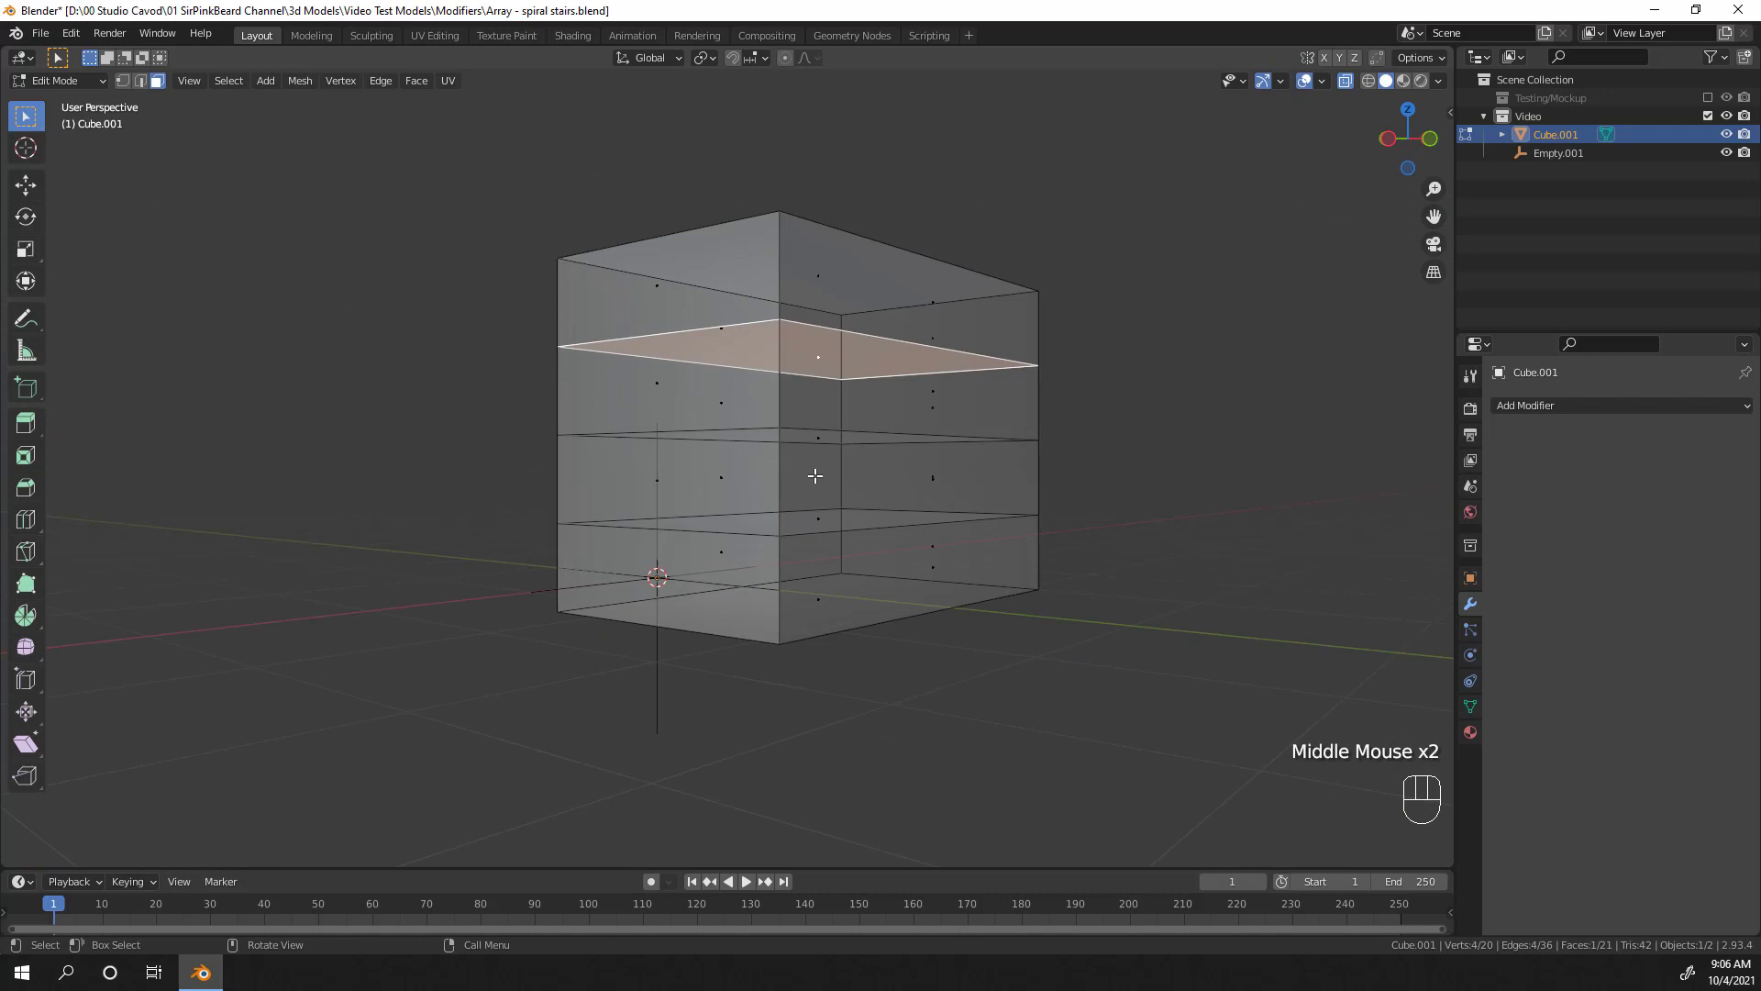
{"action": "scroll", "scroll_direction": "up", "scroll_amount": 3}
{"action": "key", "text": "g"}
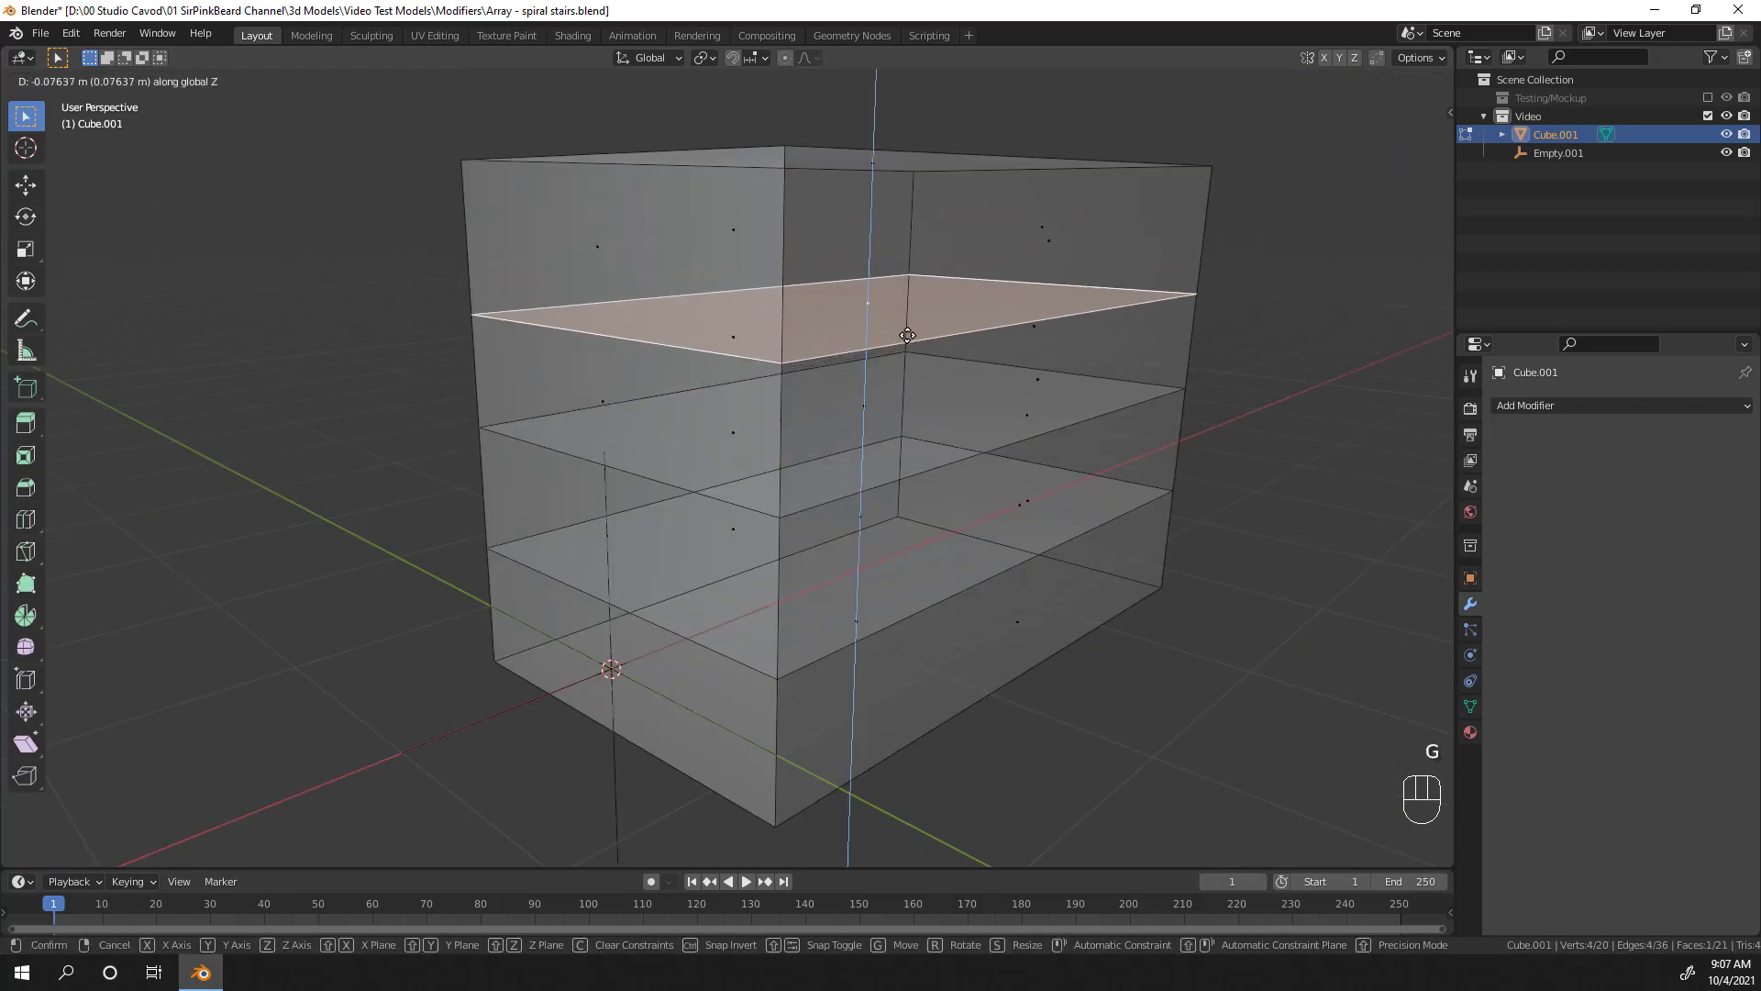
{"action": "key", "text": "Tab"}
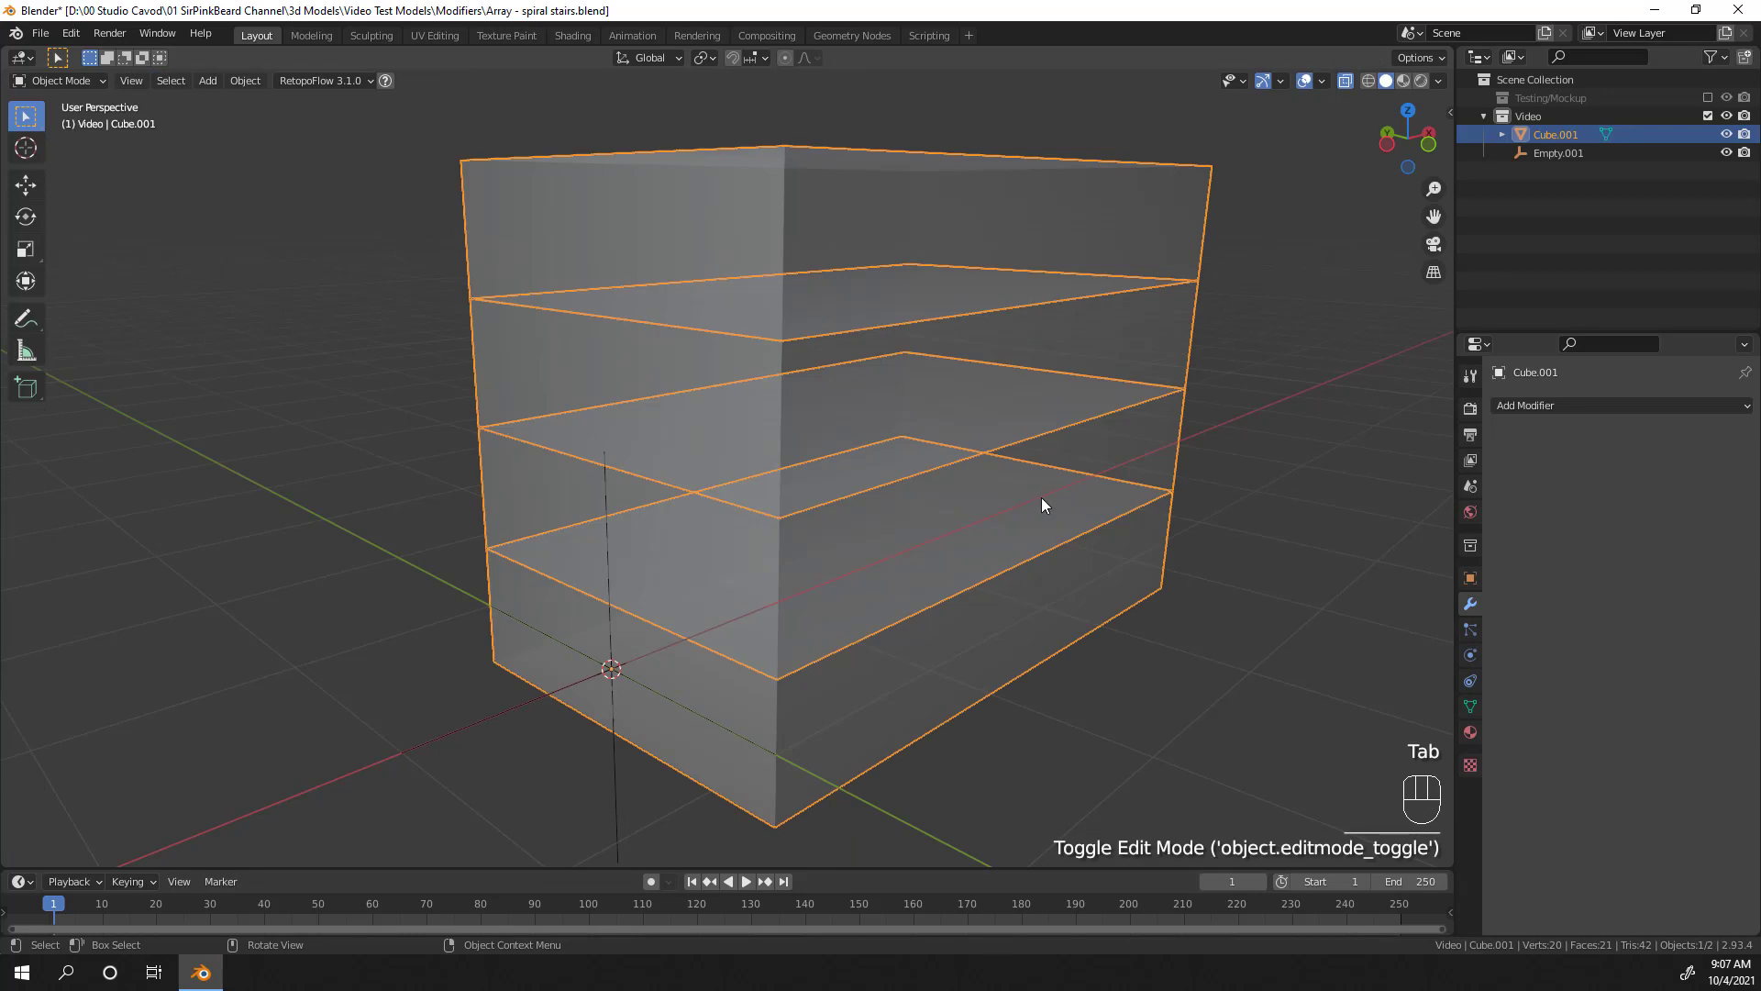
{"action": "key", "text": "ctrl+z"}
Step: Undo repeatedly back to the cube with its unapplied Array modifier
{"action": "key", "text": "ctrl+z"}
{"action": "key", "text": "ctrl+z"}
{"action": "key", "text": "ctrl+z"}
{"action": "key", "text": "ctrl+z"}
{"action": "key", "text": "ctrl+z"}
{"action": "key", "text": "ctrl+z"}
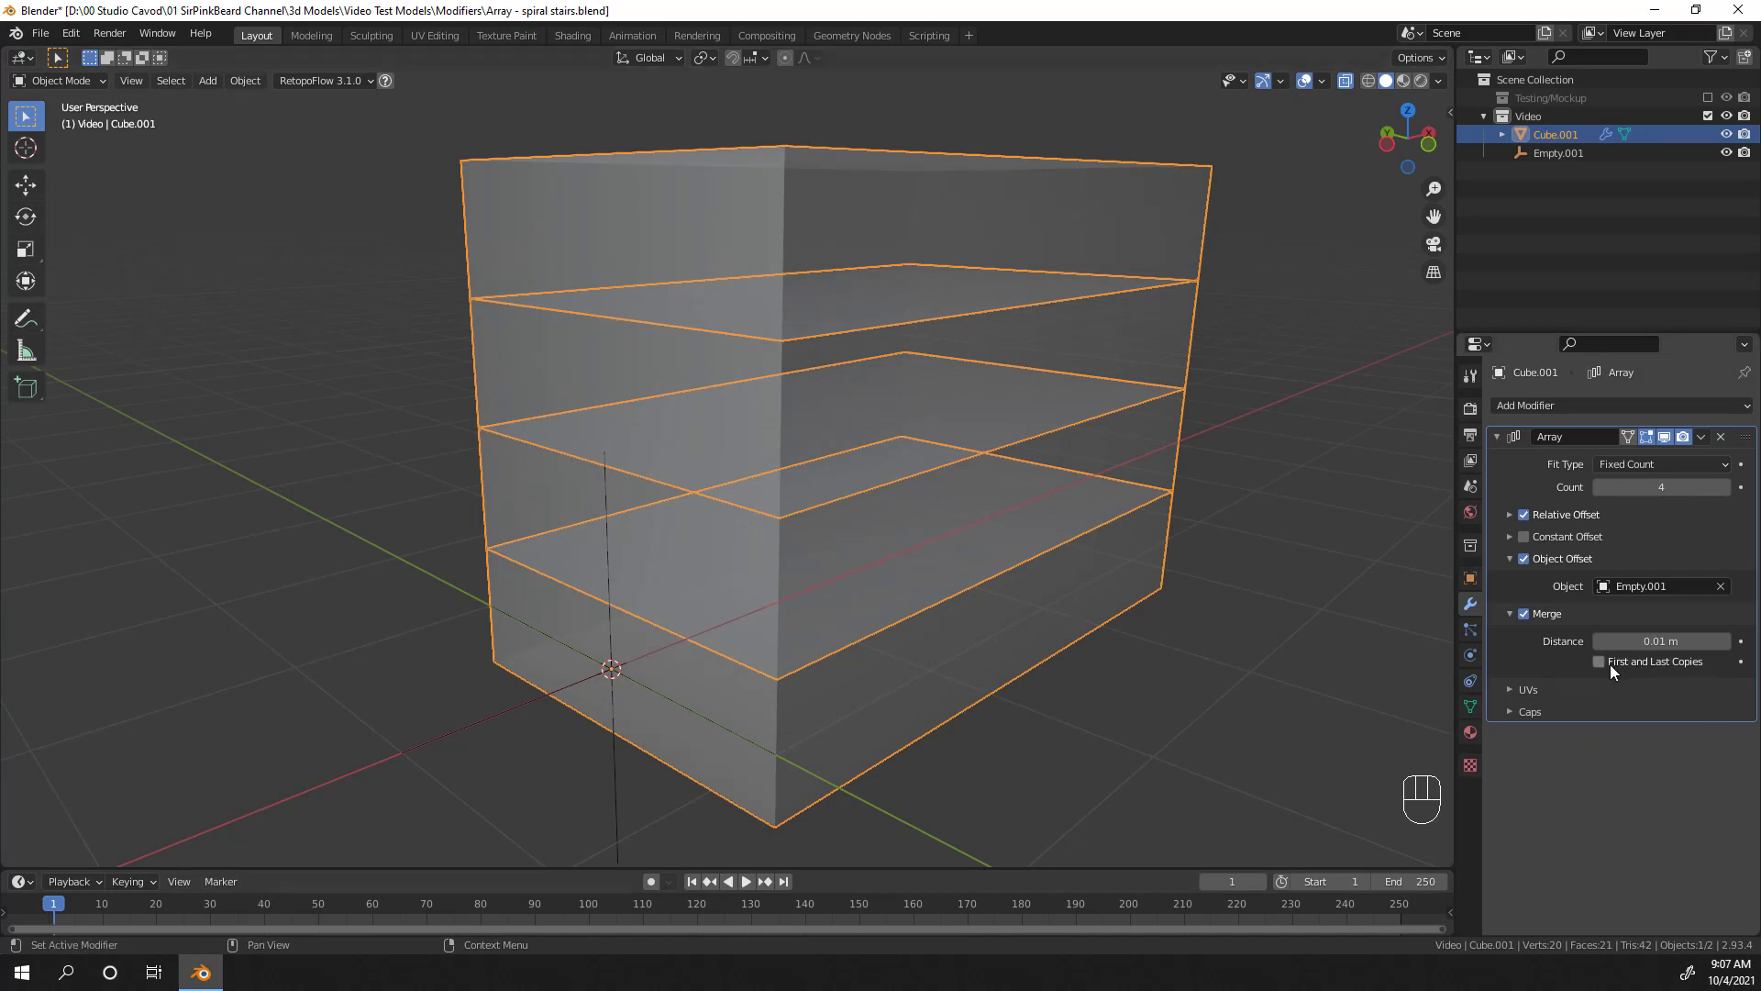
Step: Rotate Empty.001 by -120° about X and lower Cube.001's step geometry about 0.7 m
{"action": "left_click", "coordinate": [1608, 668]}
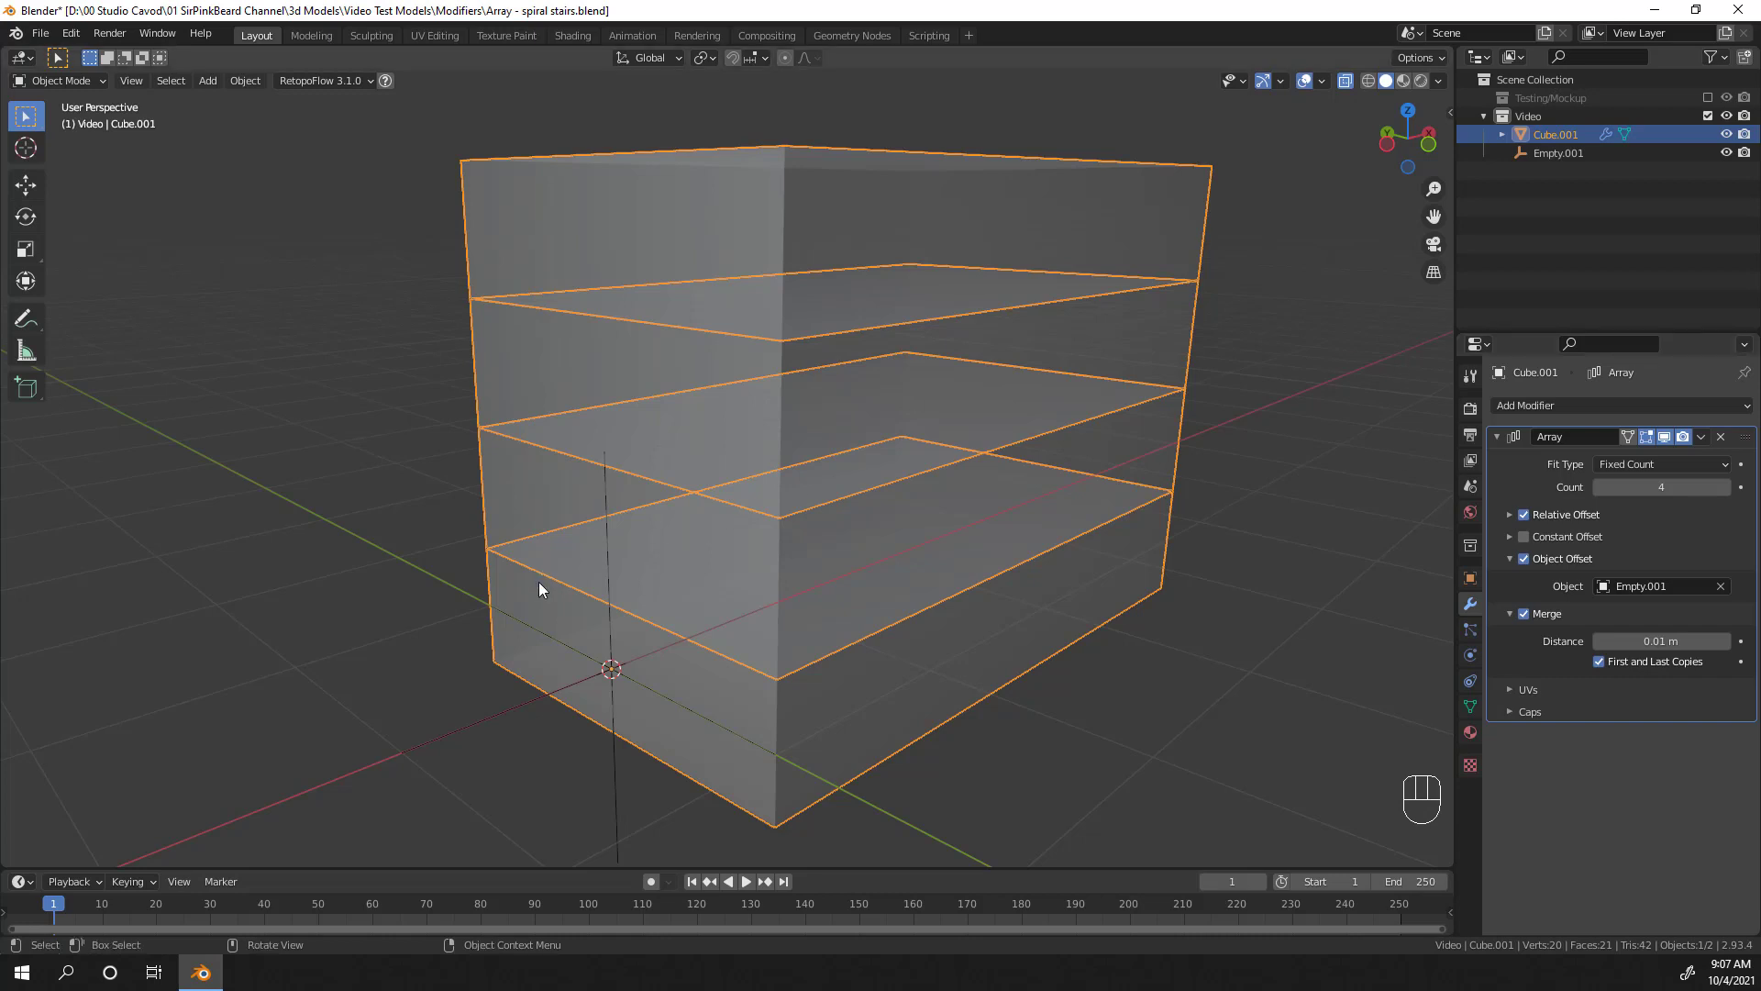
{"action": "left_click", "coordinate": [619, 636]}
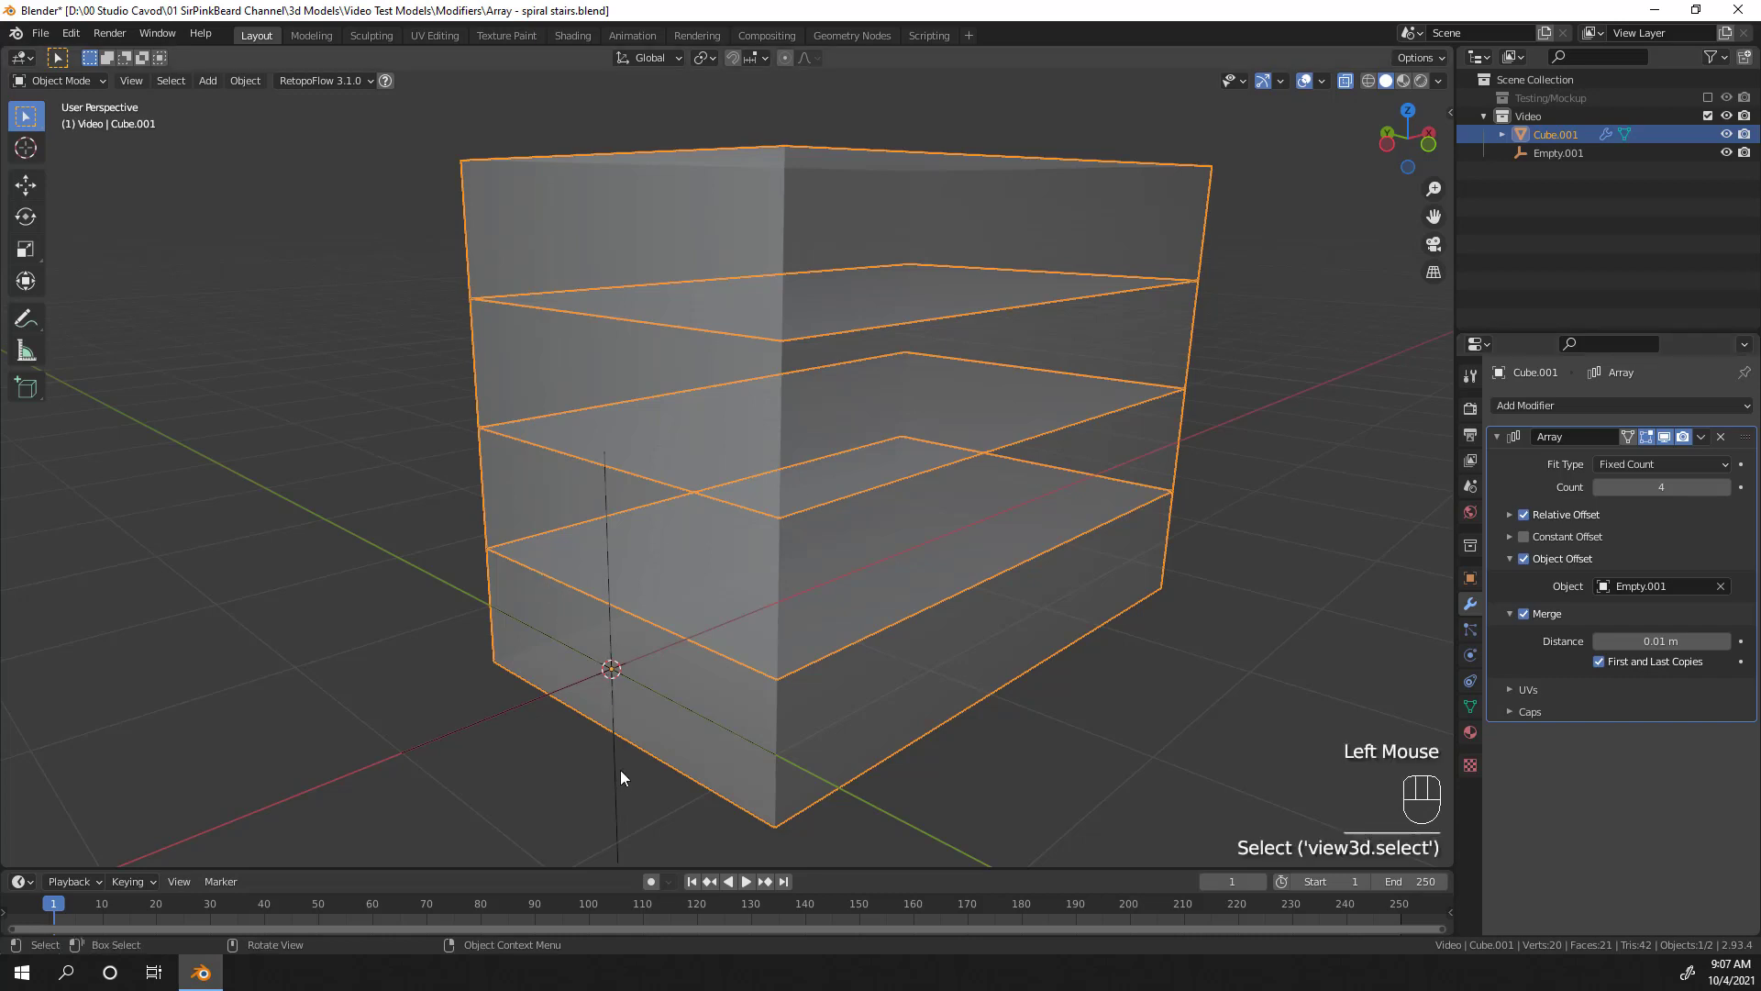
{"action": "left_click", "coordinate": [616, 785]}
{"action": "scroll", "scroll_direction": "down", "scroll_amount": 3}
{"action": "key", "text": "r"}
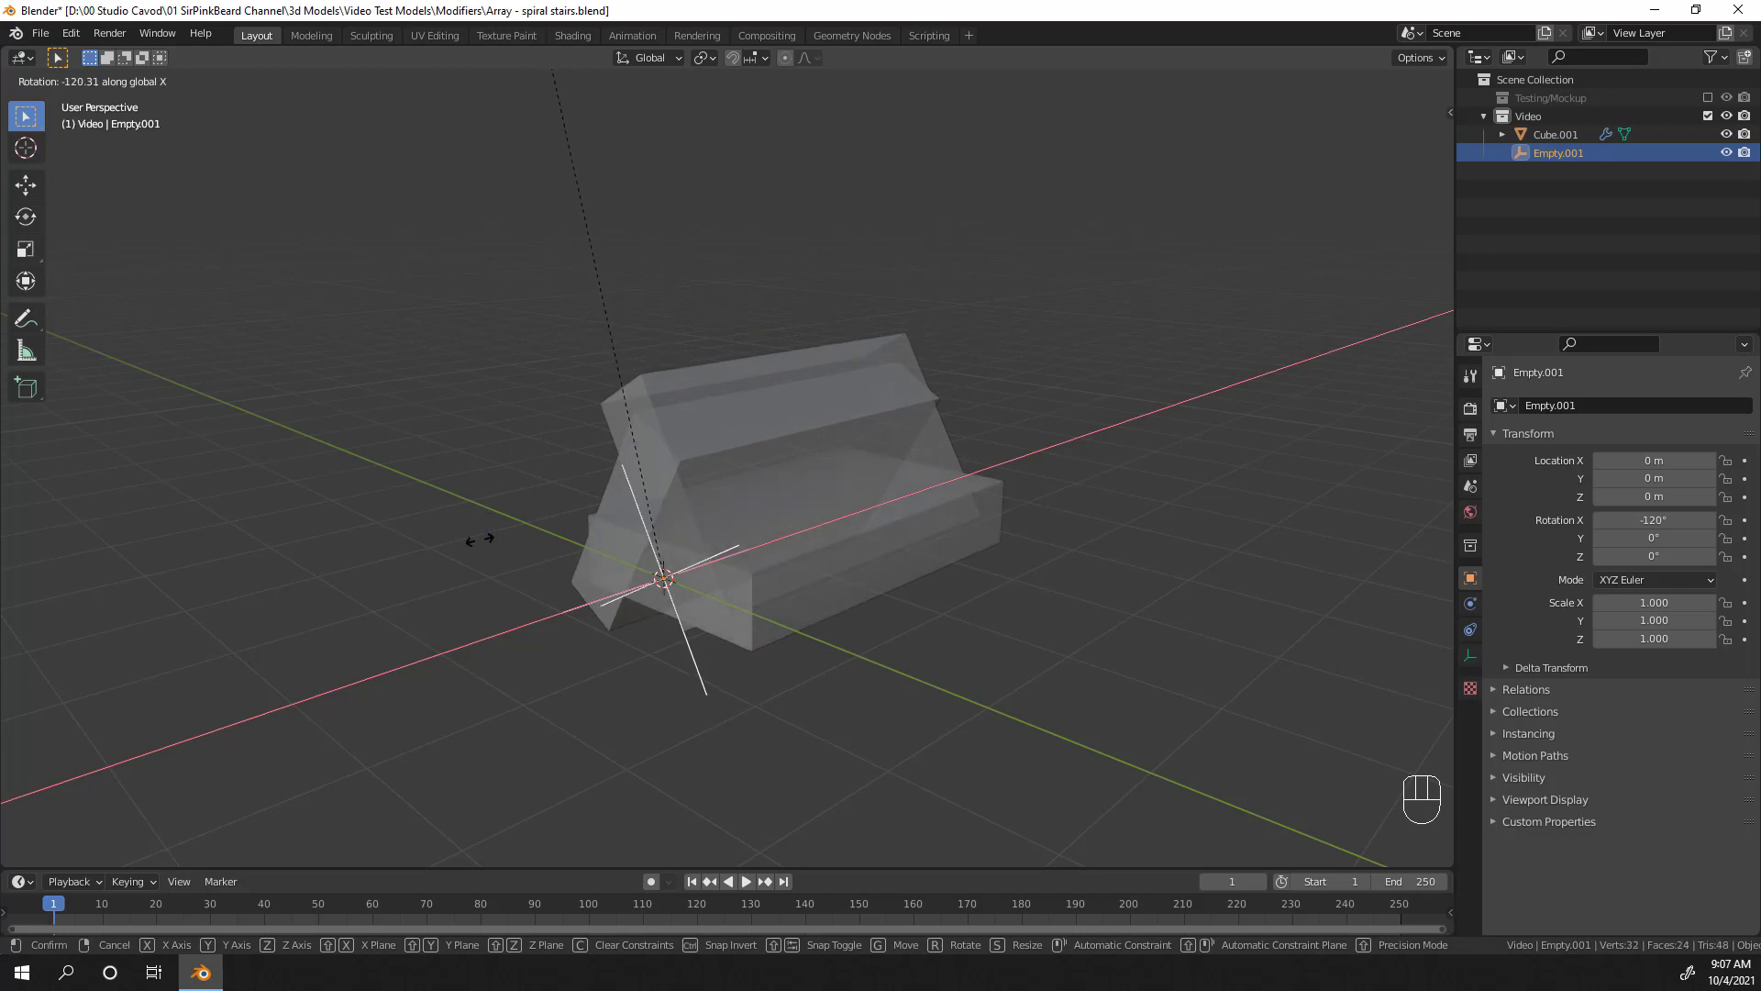
{"action": "left_click_drag", "start_coordinate": [1699, 452], "coordinate": [1650, 464]}
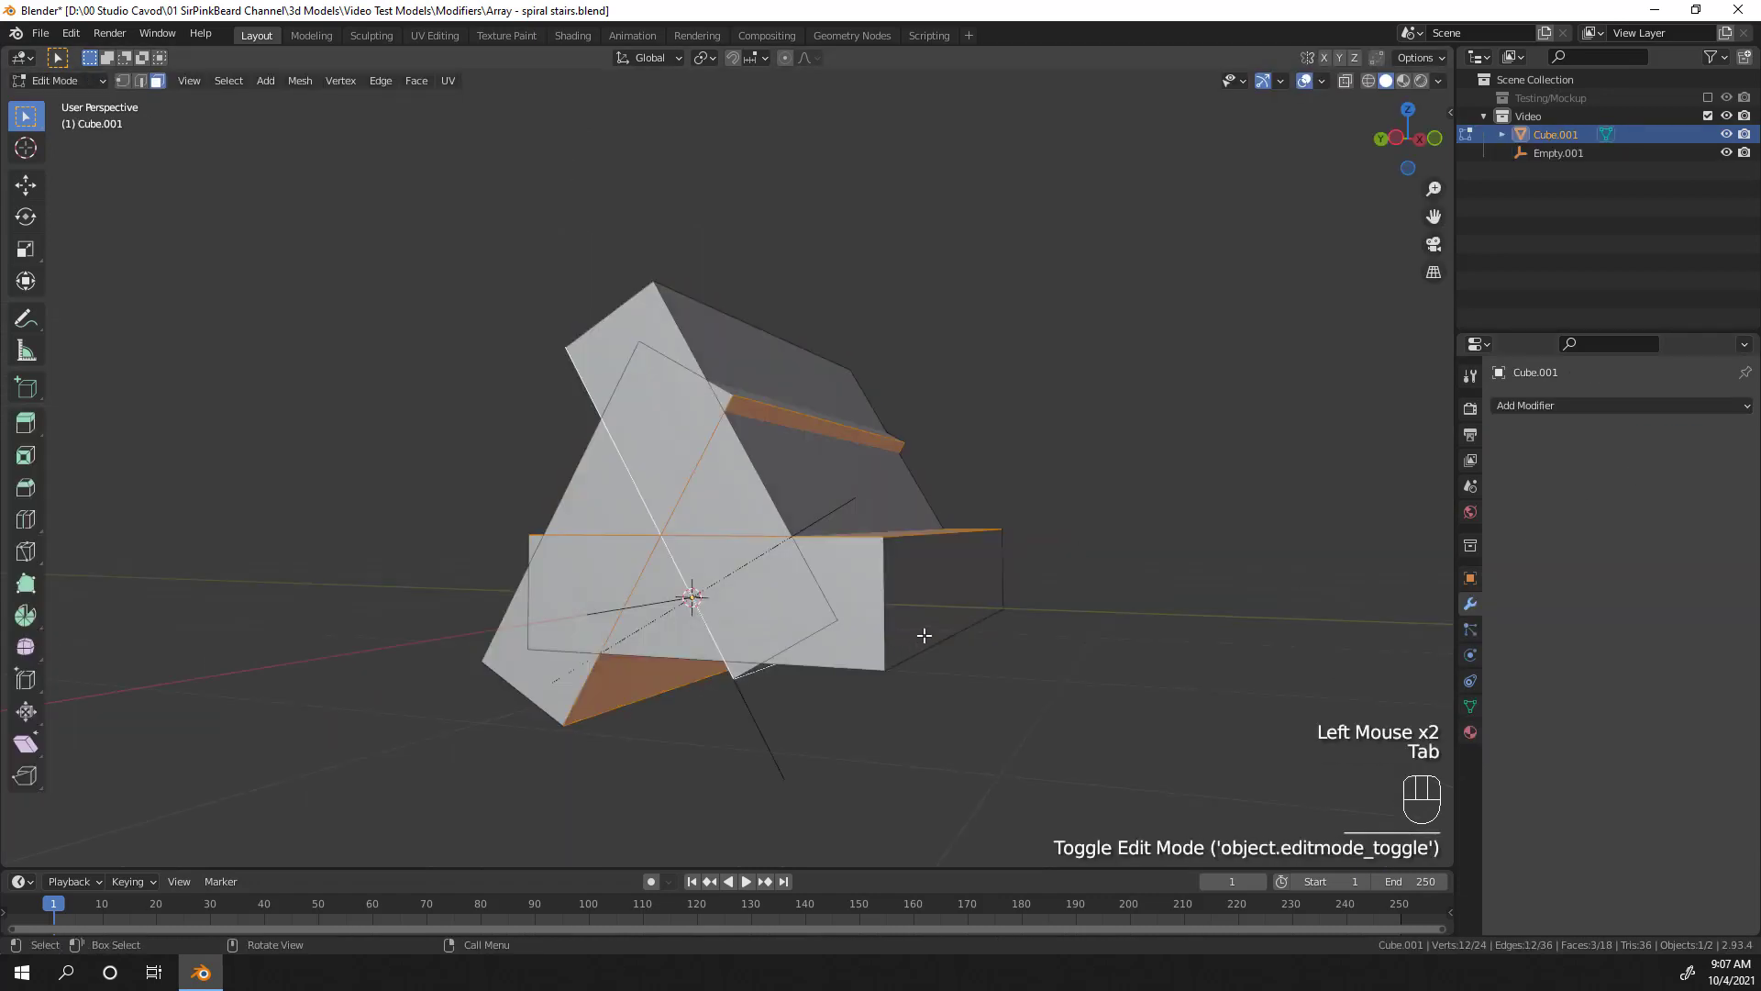
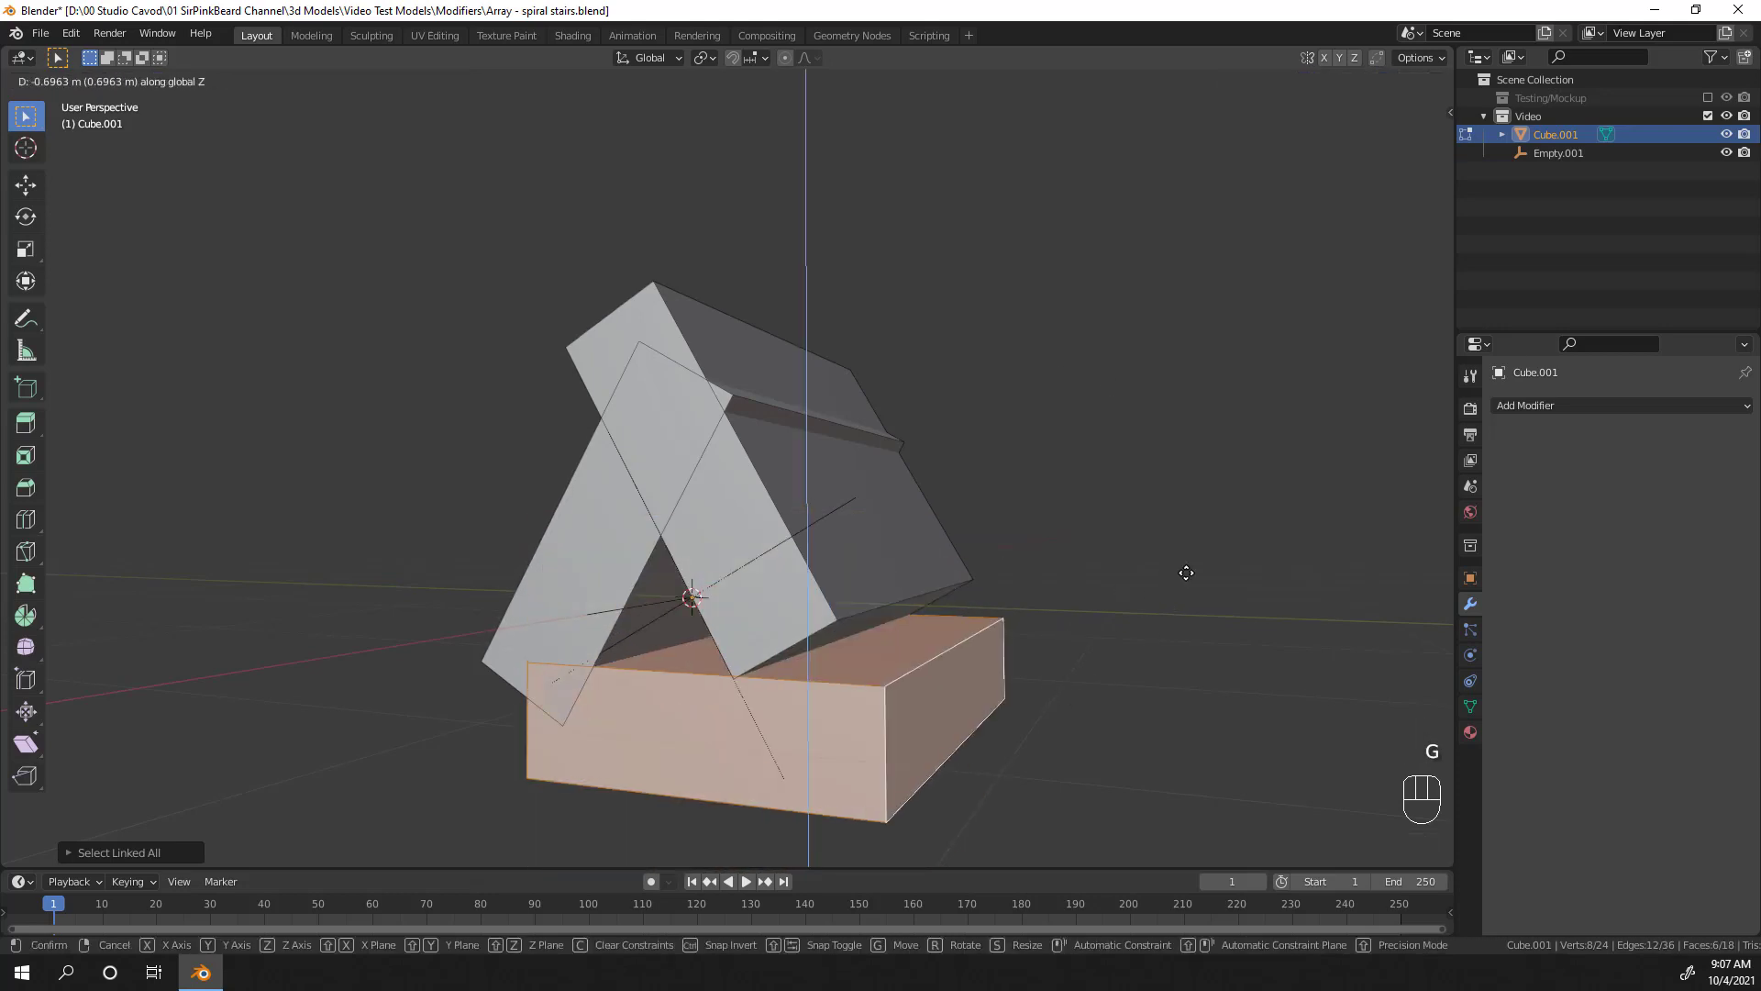
{"action": "left_click", "coordinate": [771, 753]}
Step: Reset Empty.001's rotation to zero and bring the Cube.001 Array modifier into view
{"action": "key", "text": "alt+r"}
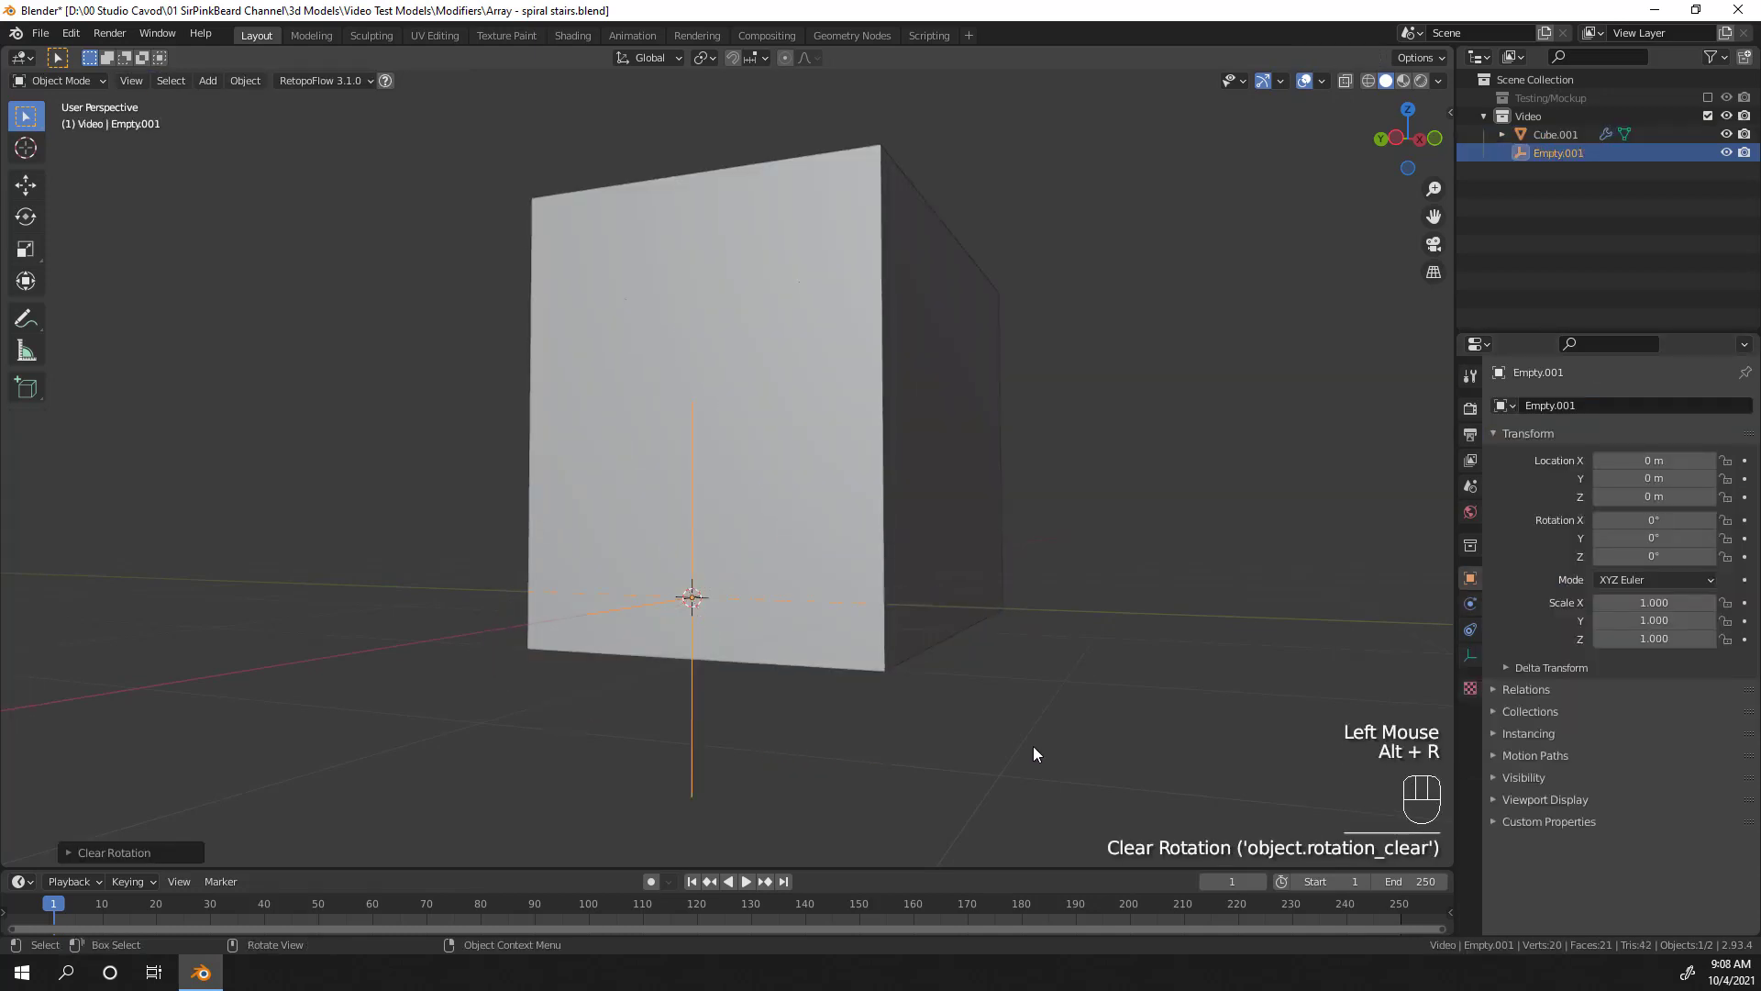
{"action": "left_click_drag", "start_coordinate": [1221, 654], "coordinate": [1155, 680]}
{"action": "scroll", "scroll_direction": "down", "scroll_amount": 3}
Step: Set the Array modifier's Fit Type to Fit Curve and expand its Relative Offset settings
{"action": "left_click", "coordinate": [1349, 463]}
{"action": "left_click_drag", "start_coordinate": [1668, 467], "coordinate": [1585, 547]}
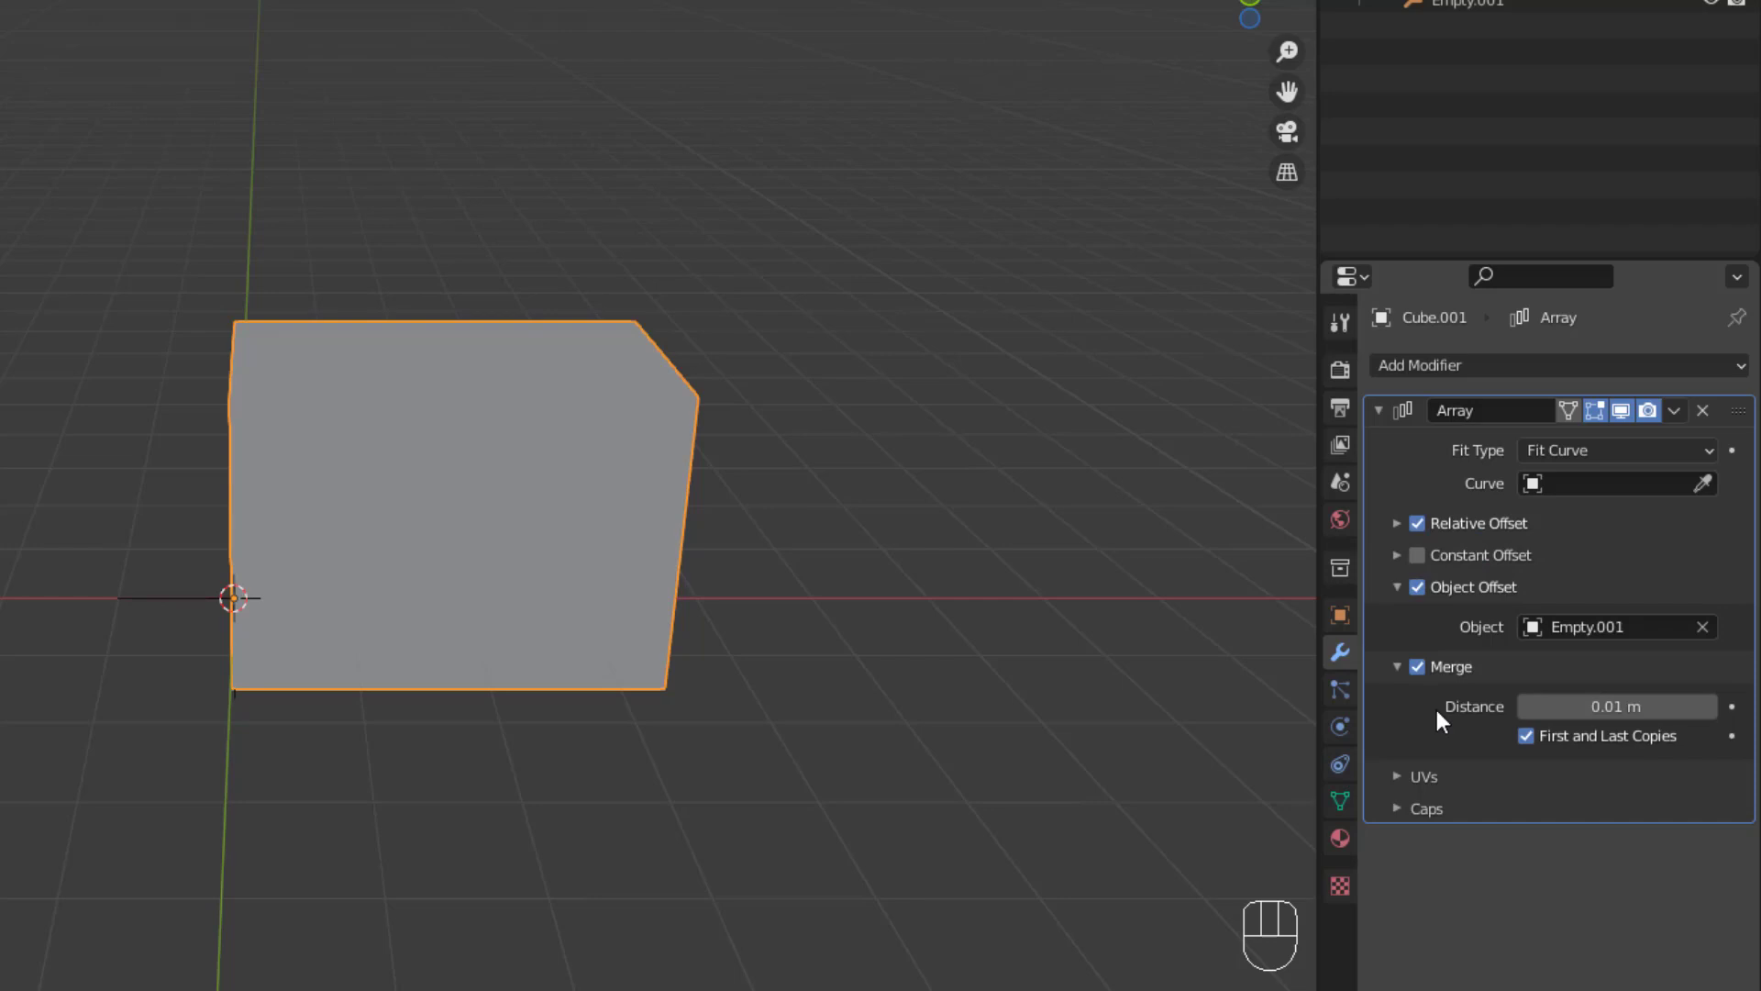
{"action": "left_click", "coordinate": [1423, 677]}
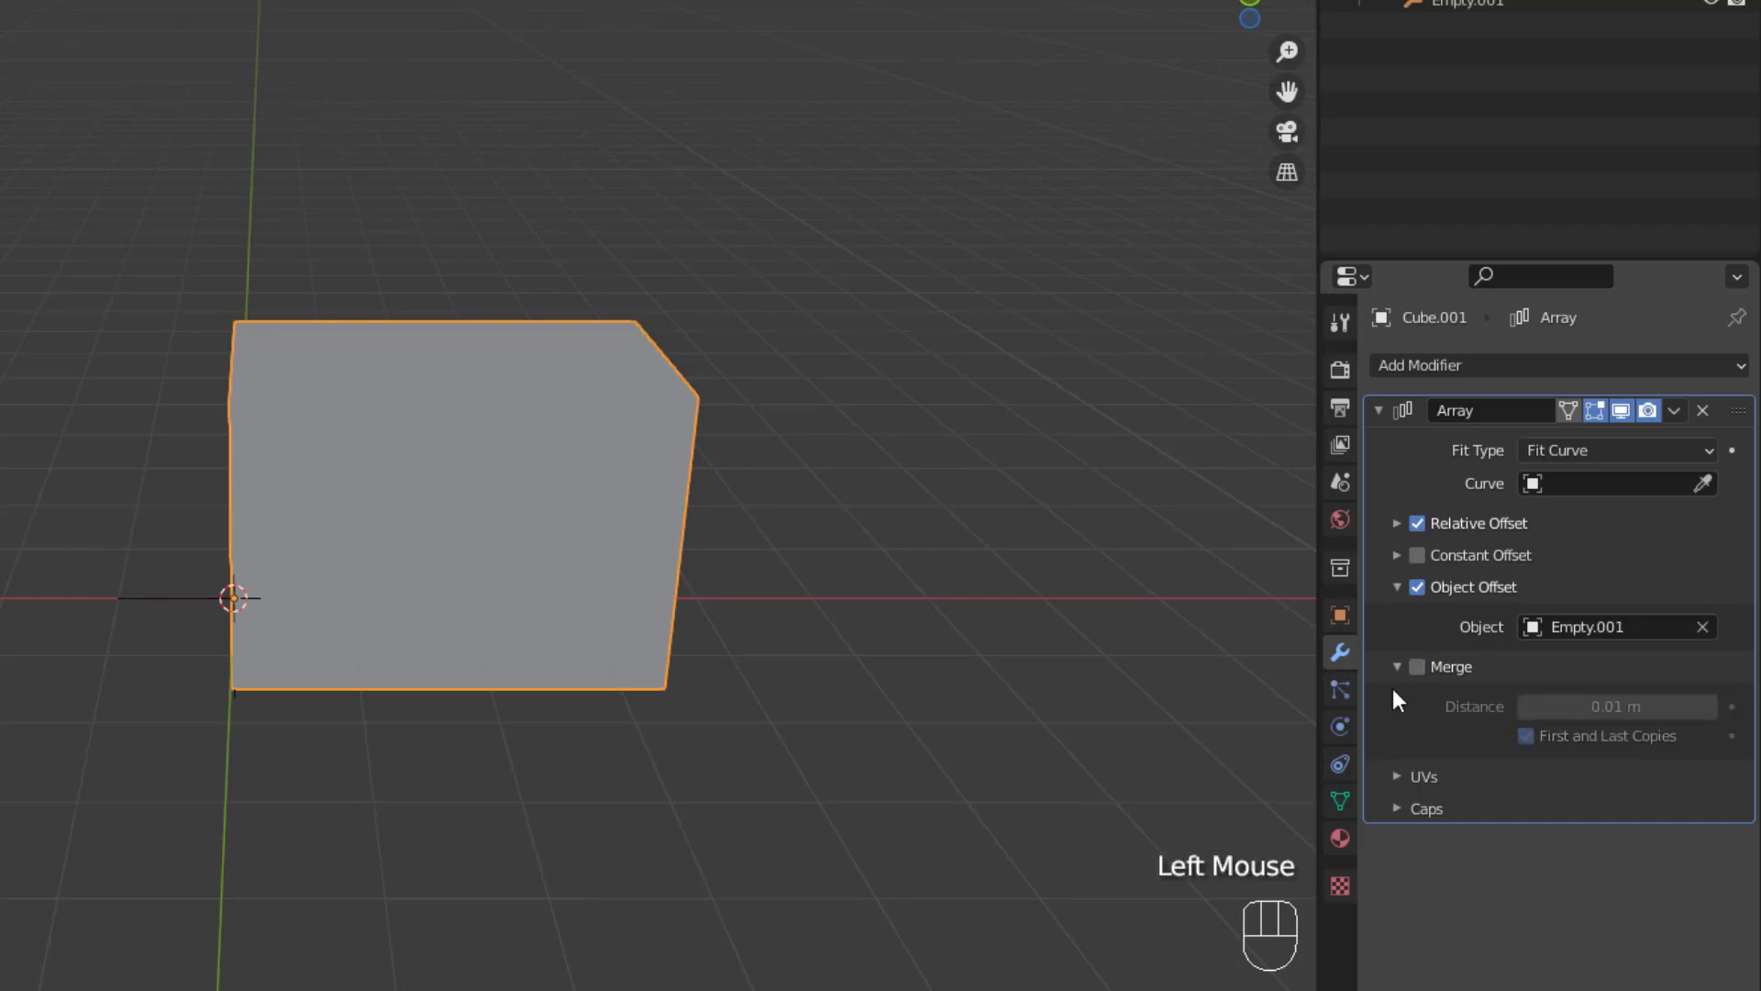
{"action": "left_click", "coordinate": [1398, 677]}
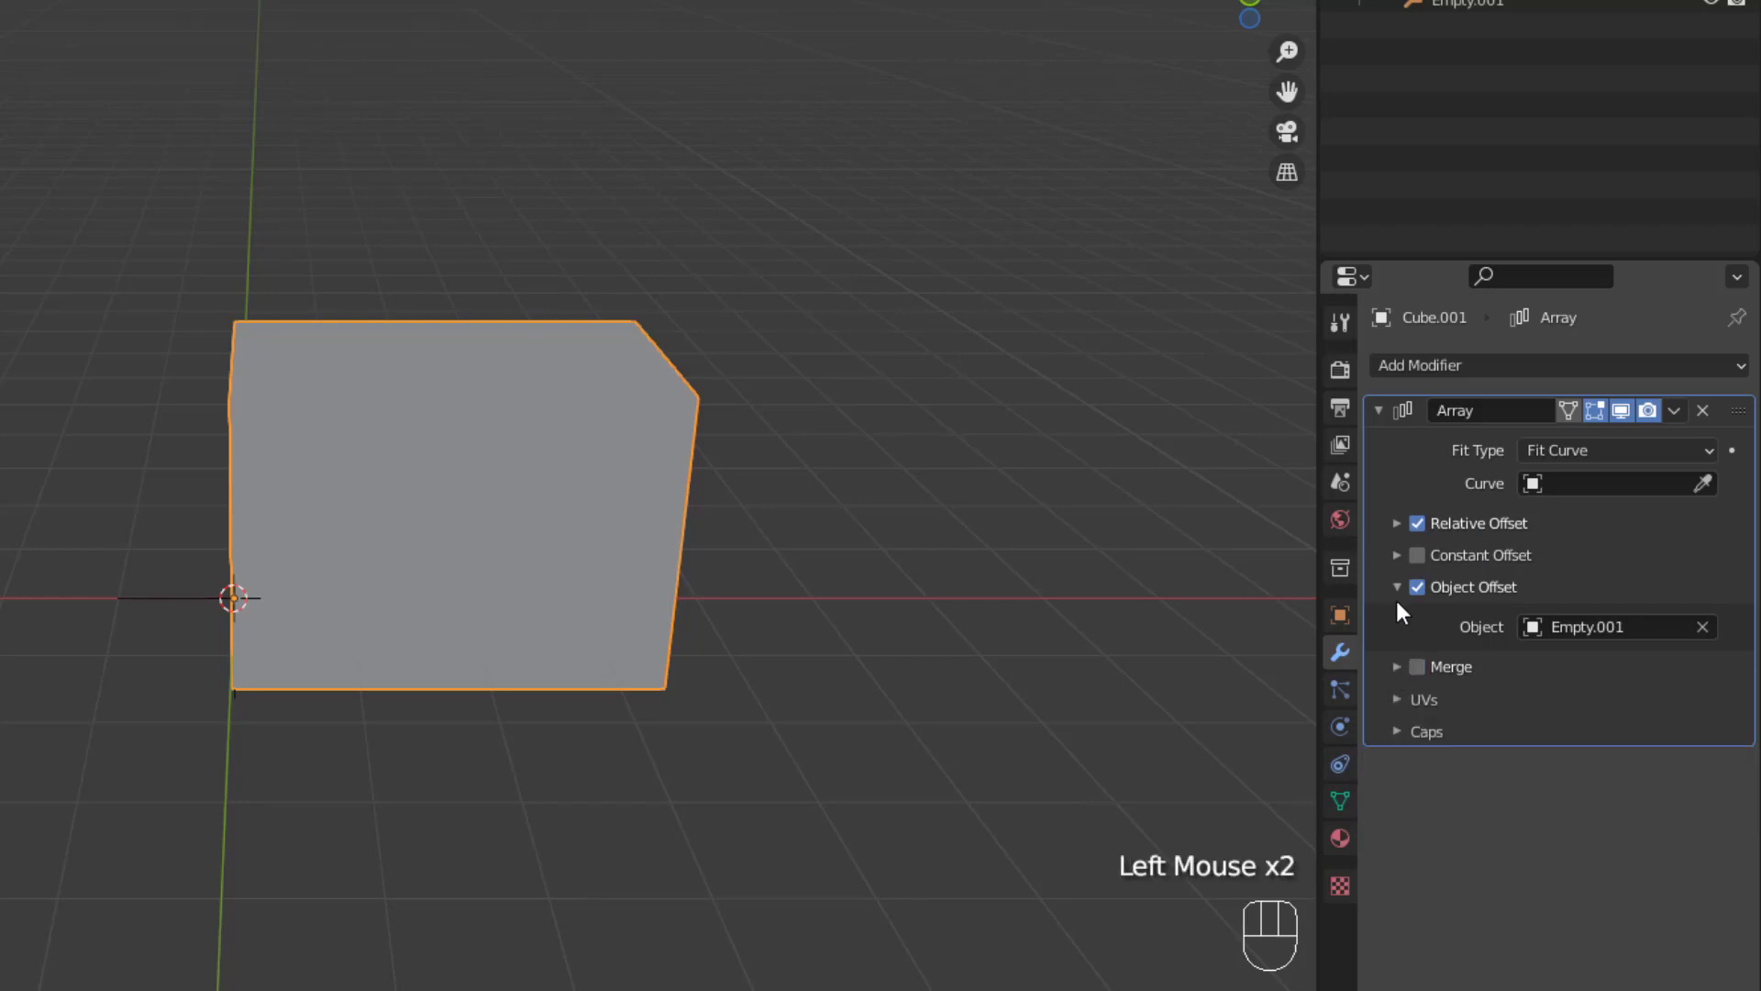
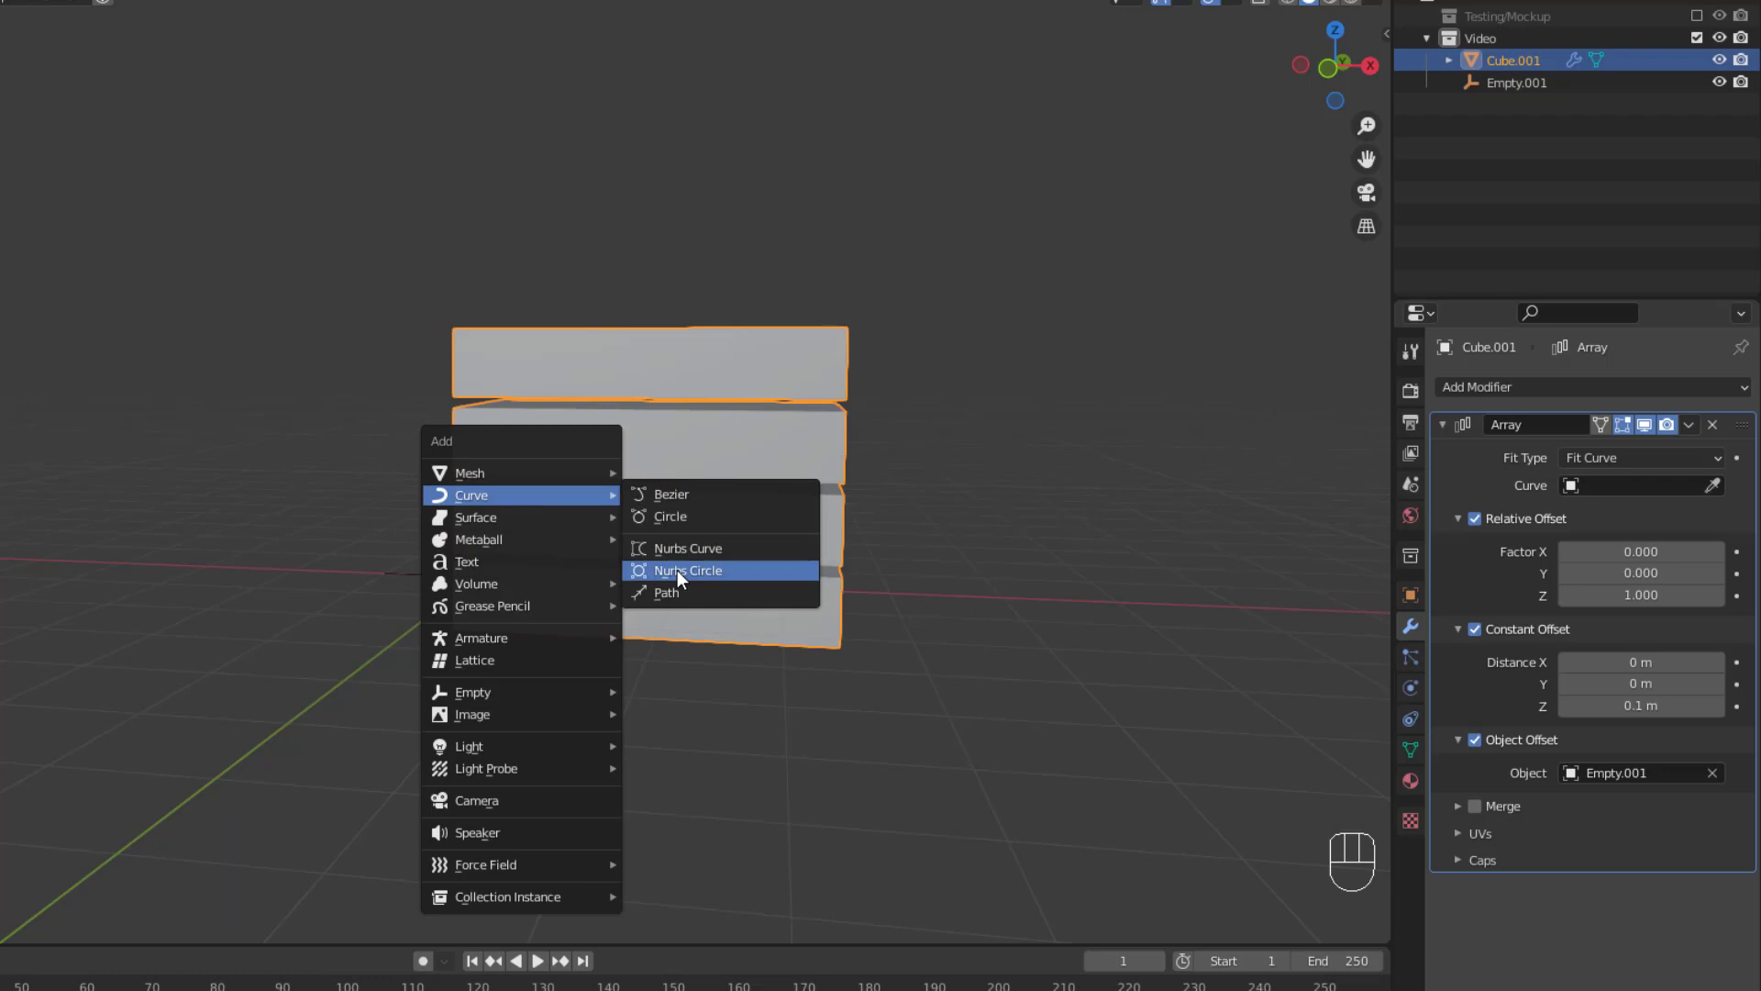
Step: Add a Path curve at the origin of the scene
{"action": "middle_click", "coordinate": [654, 661]}
{"action": "key", "text": "Tab"}
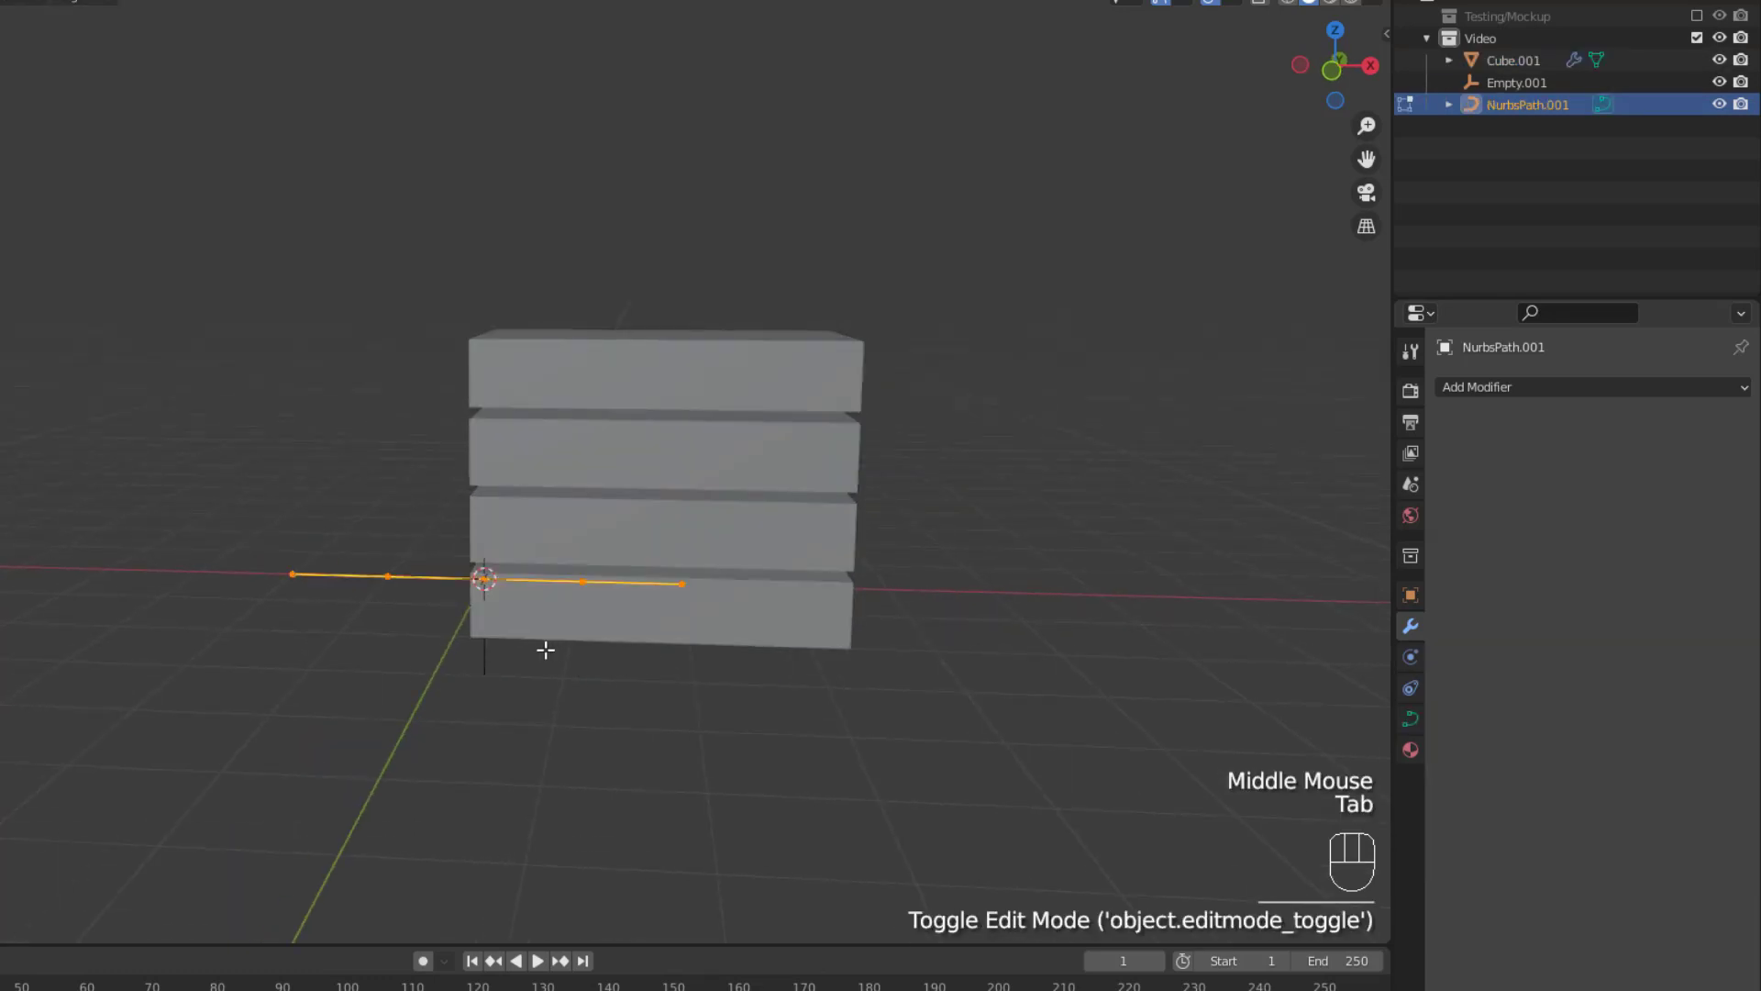
{"action": "key", "text": "g"}
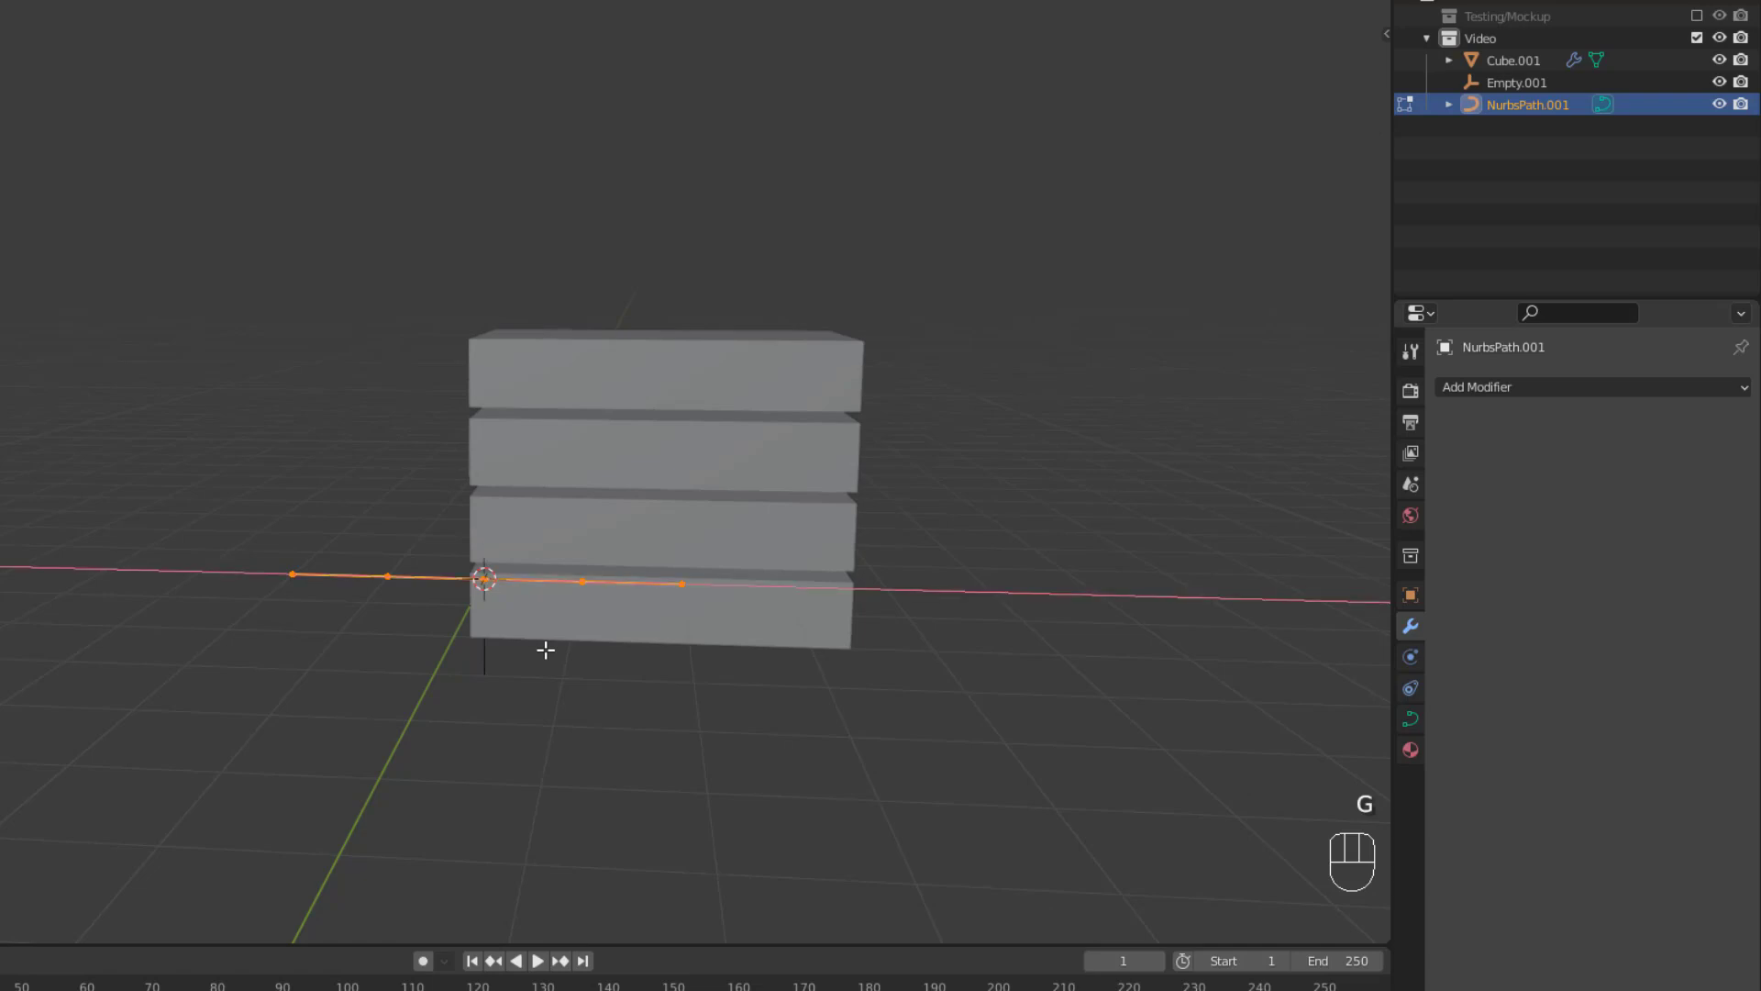
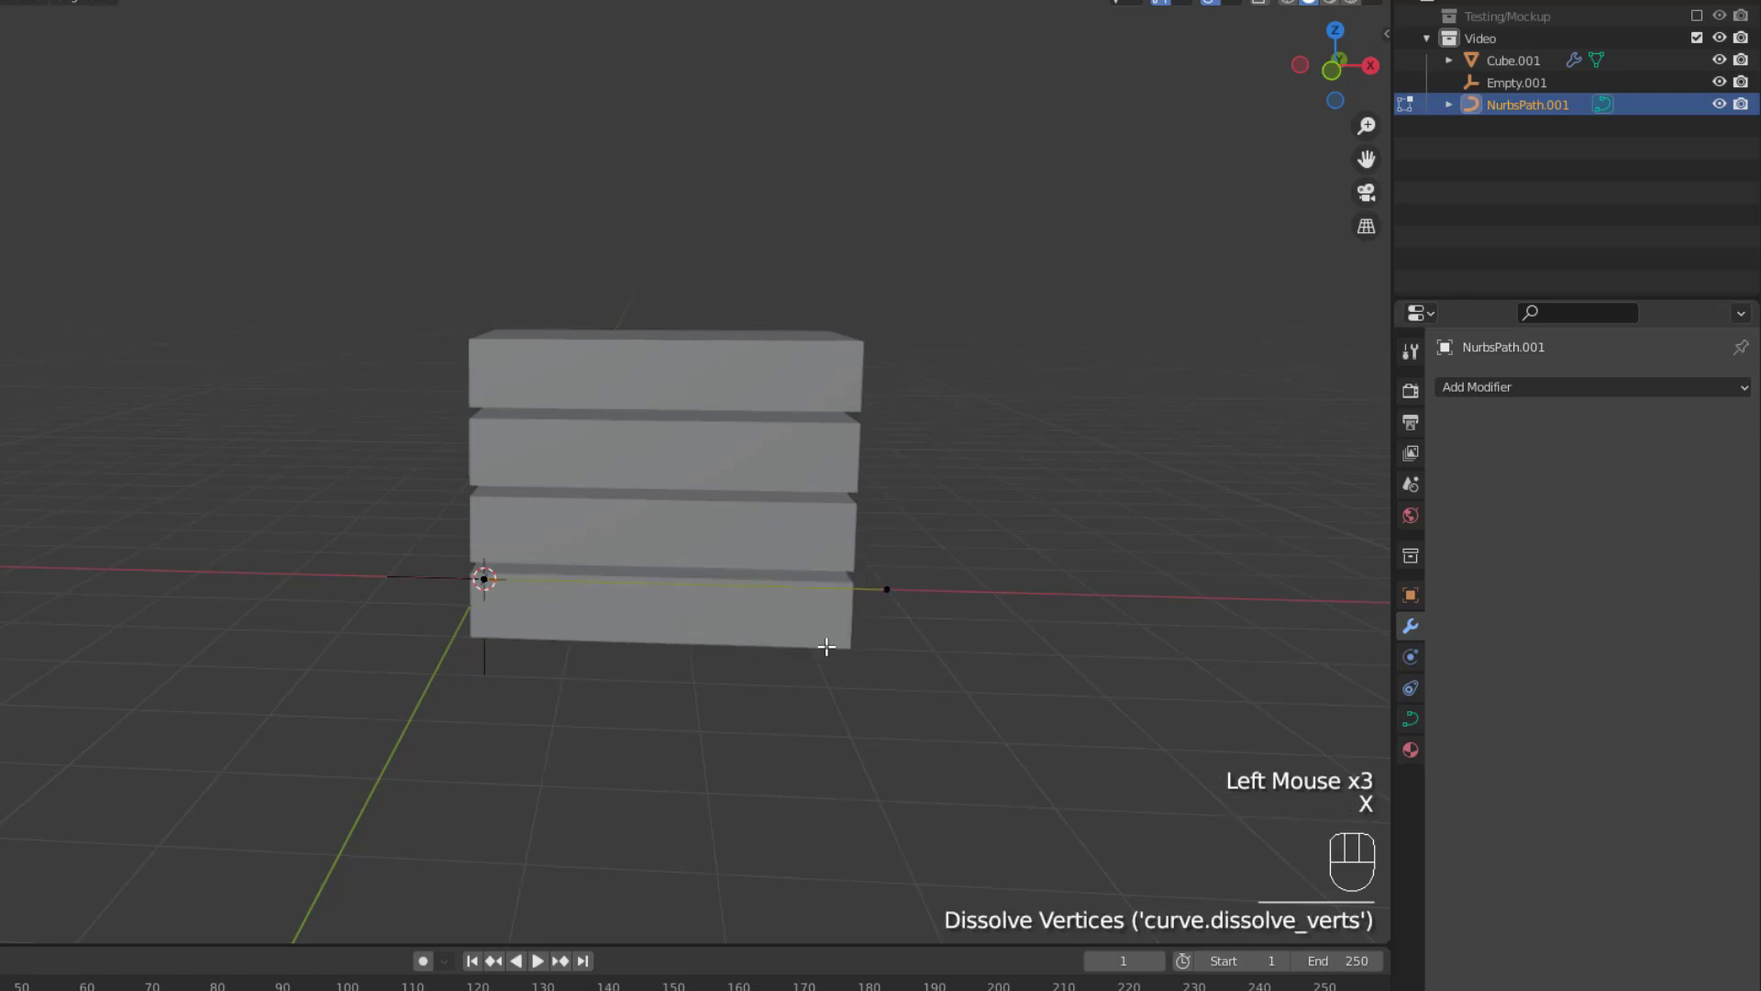
Step: Rotate the NurbsPath 90° about one axis so it stands vertically along the steps
{"action": "key", "text": "a"}
{"action": "key", "text": "Tab"}
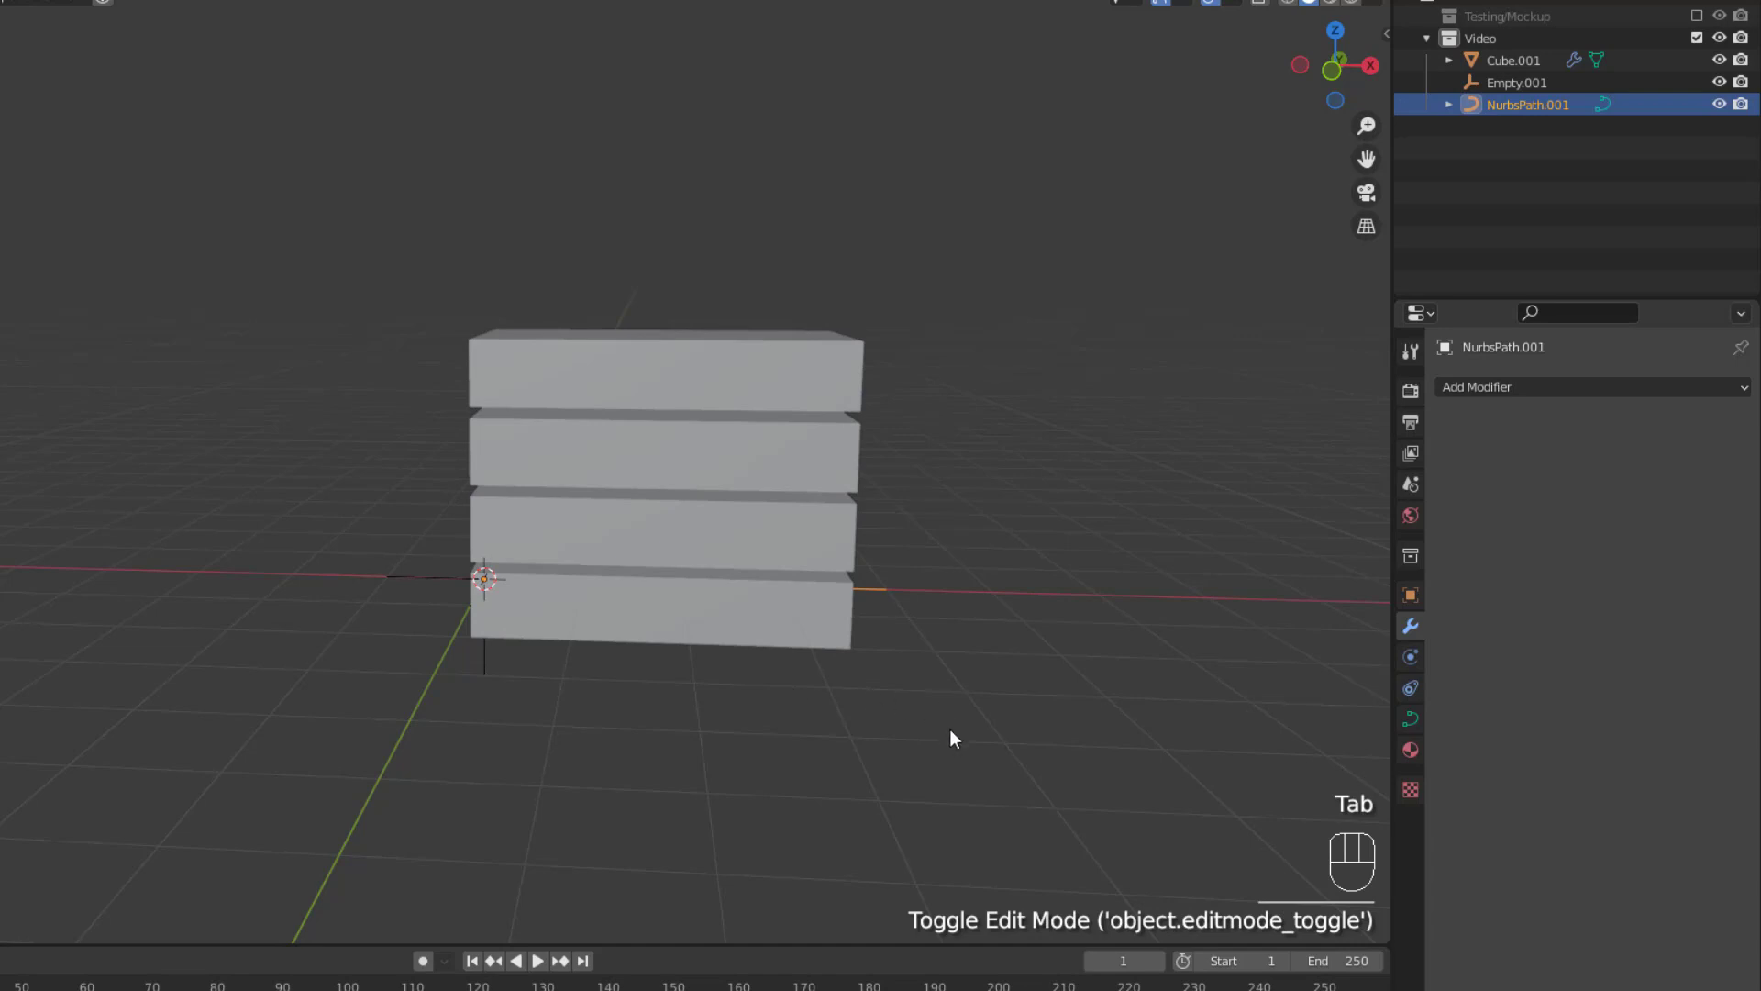
{"action": "key", "text": "r"}
{"action": "left_click_drag", "start_coordinate": [955, 739], "coordinate": [978, 745]}
{"action": "key", "text": "r"}
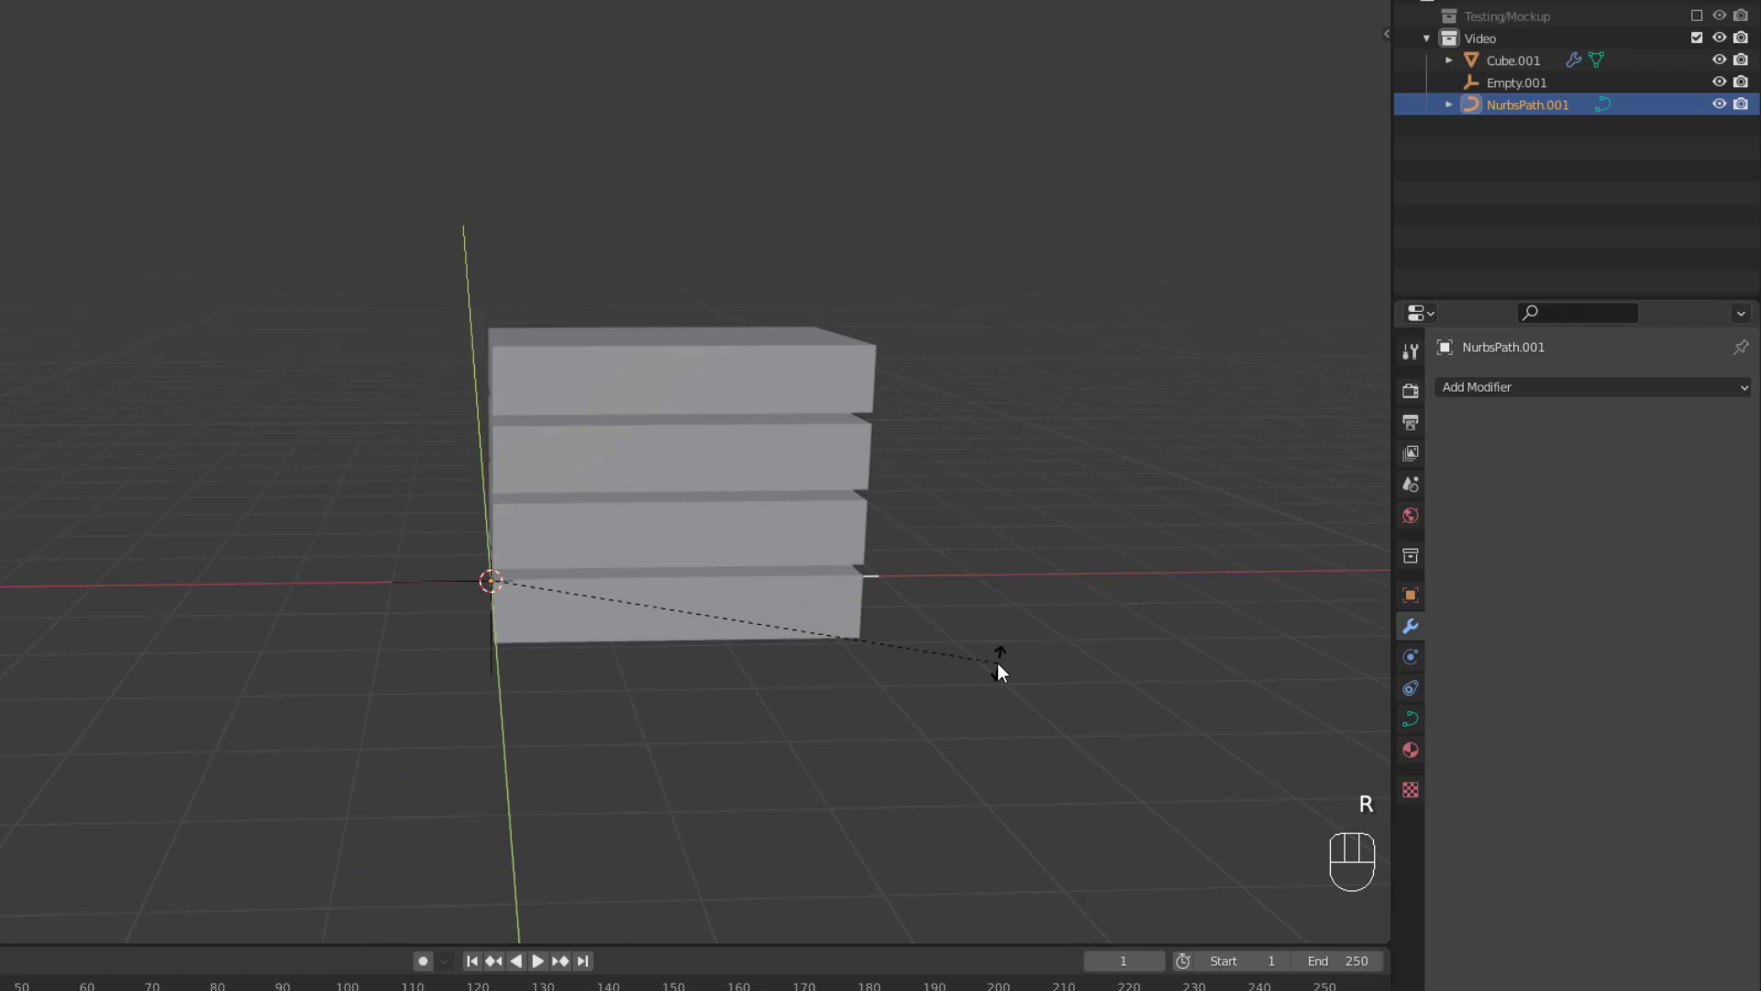
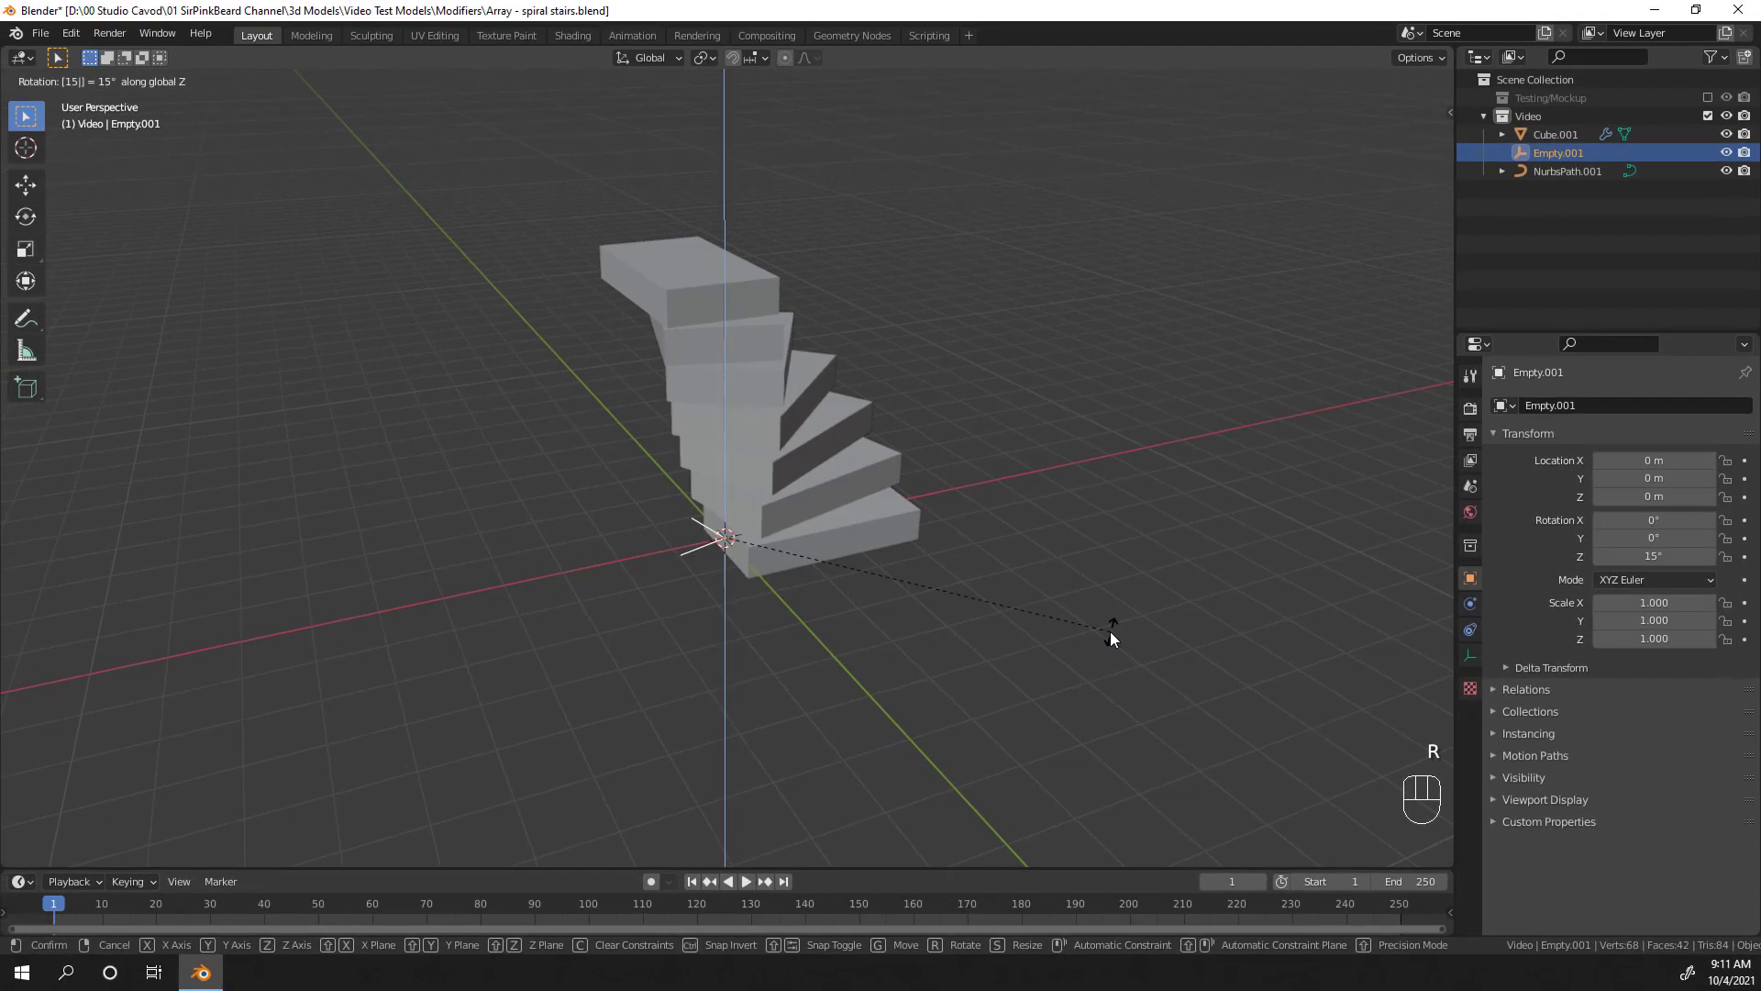
Step: Add a cylinder at the staircase centre and set its radius to 0.1 m
{"action": "key", "text": "shift+a"}
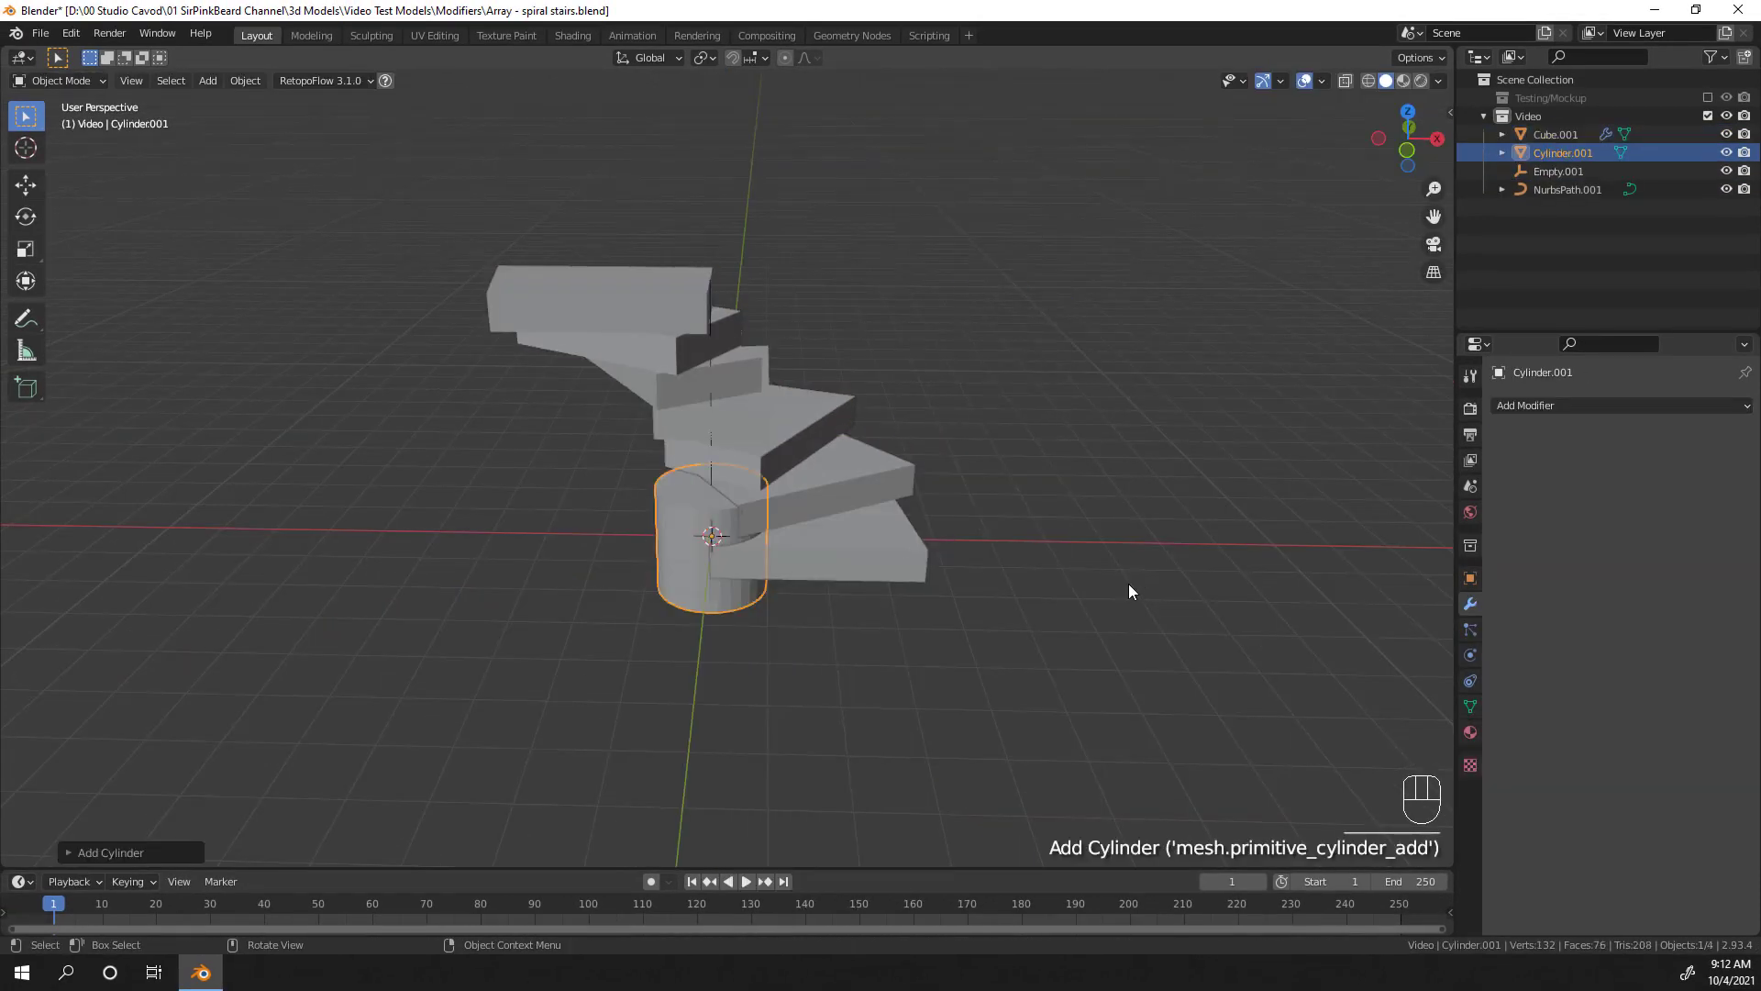
{"action": "left_click", "coordinate": [76, 852]}
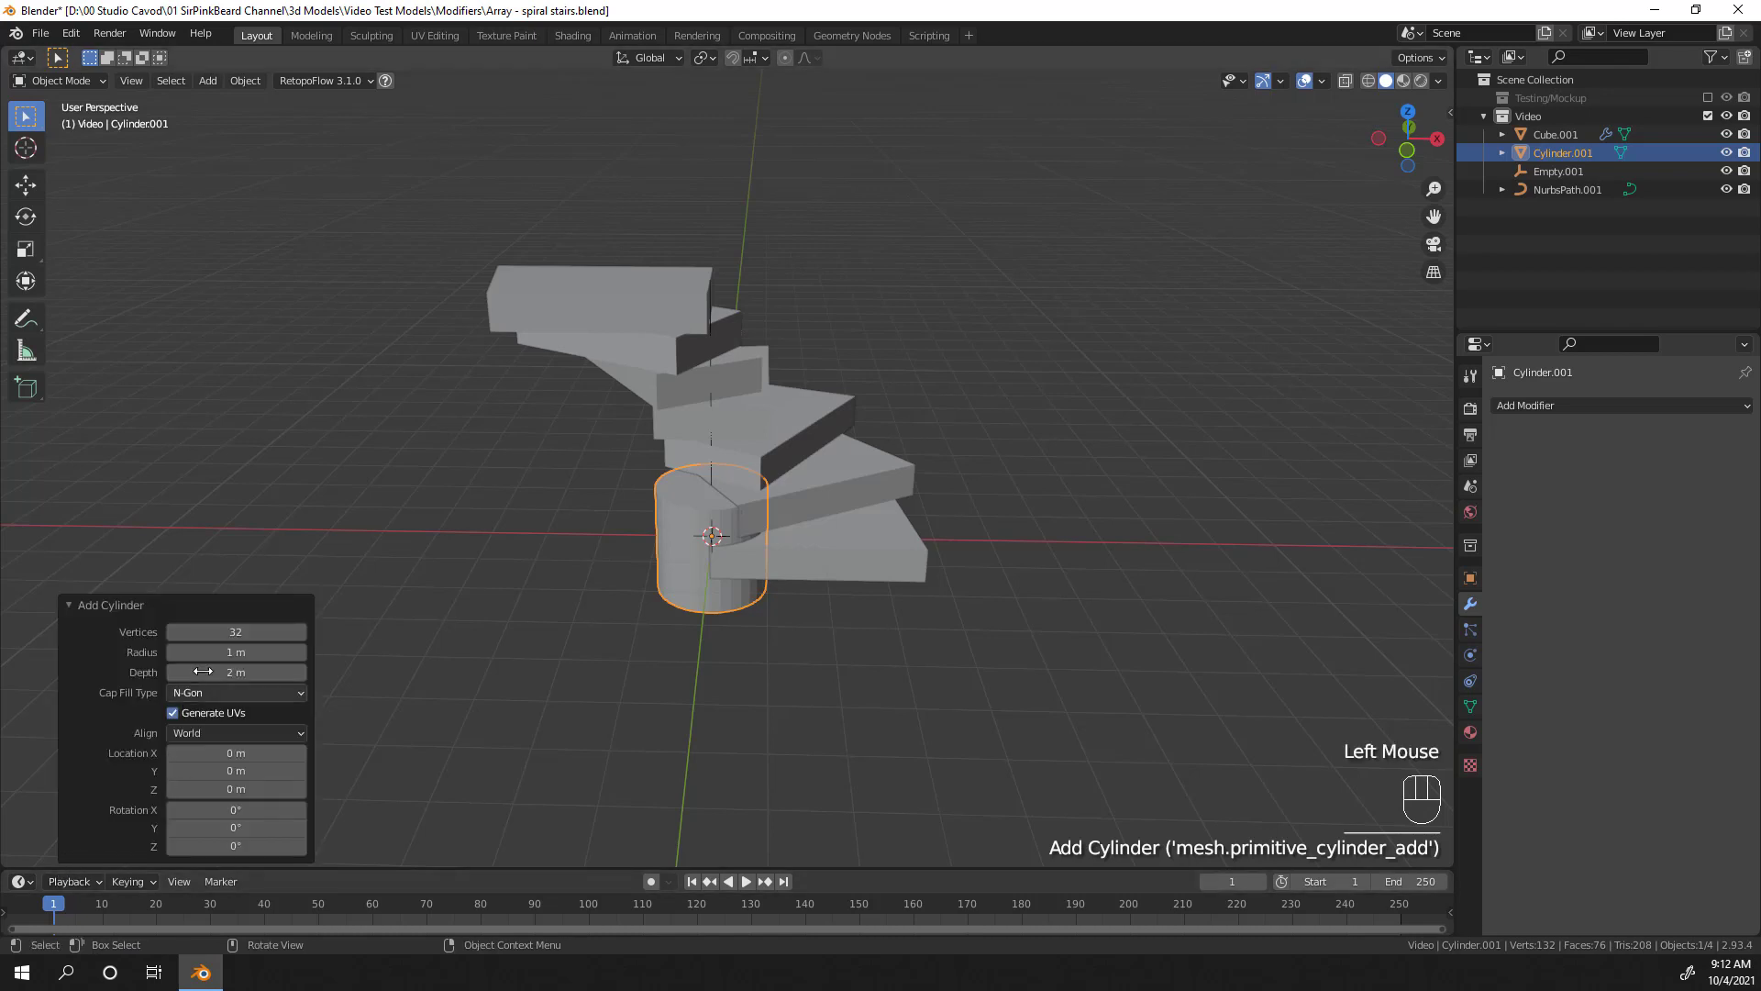
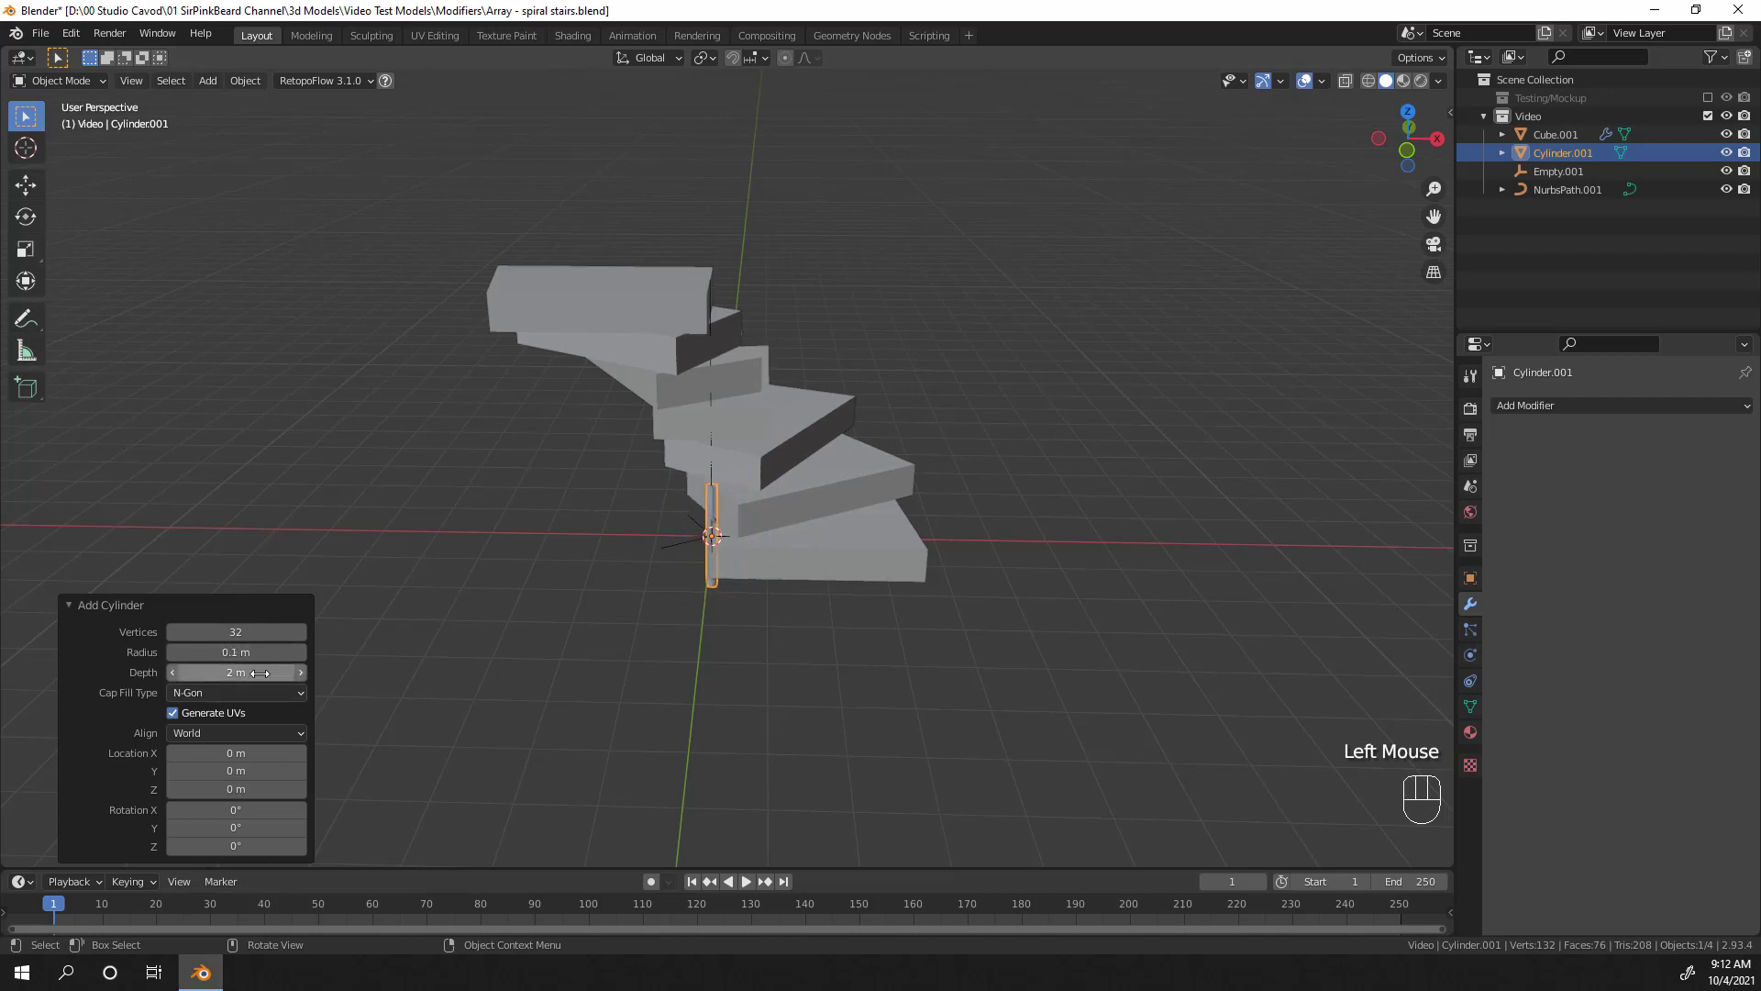
{"action": "scroll", "scroll_direction": "up", "scroll_amount": 3}
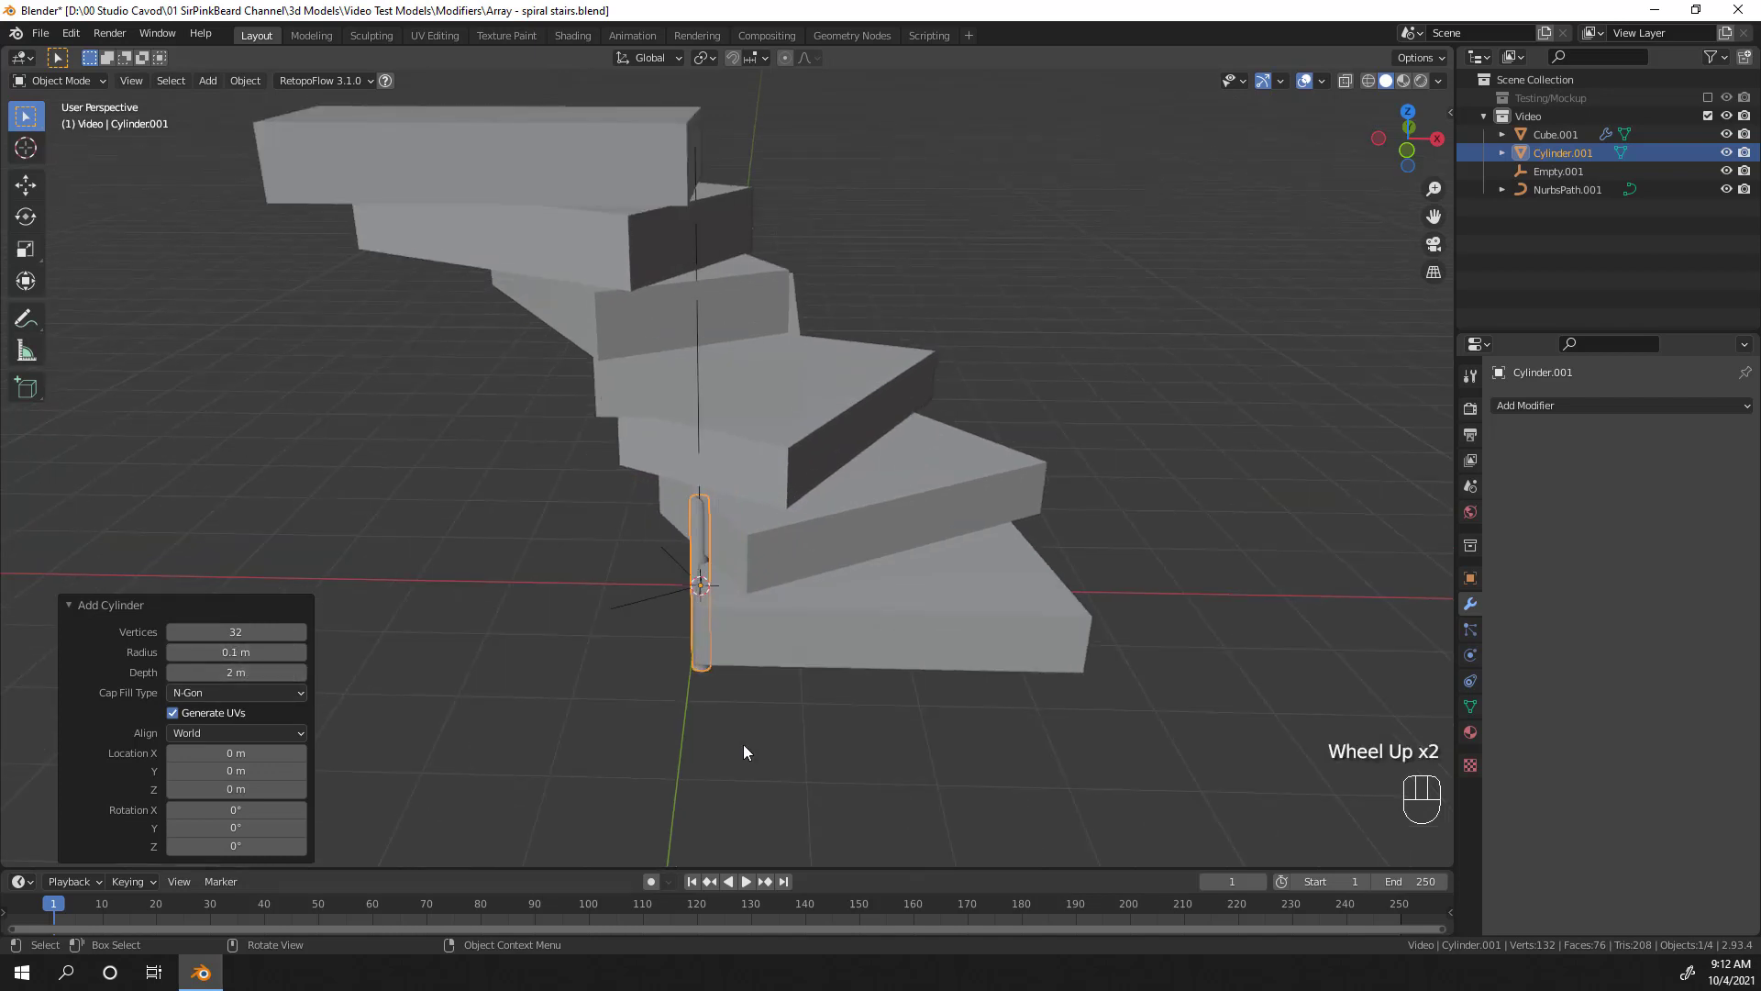
Step: From front view, move the cylinder up 1 m along Z
{"action": "key", "text": "KP_1"}
{"action": "key", "text": "Tab"}
{"action": "key", "text": "g"}
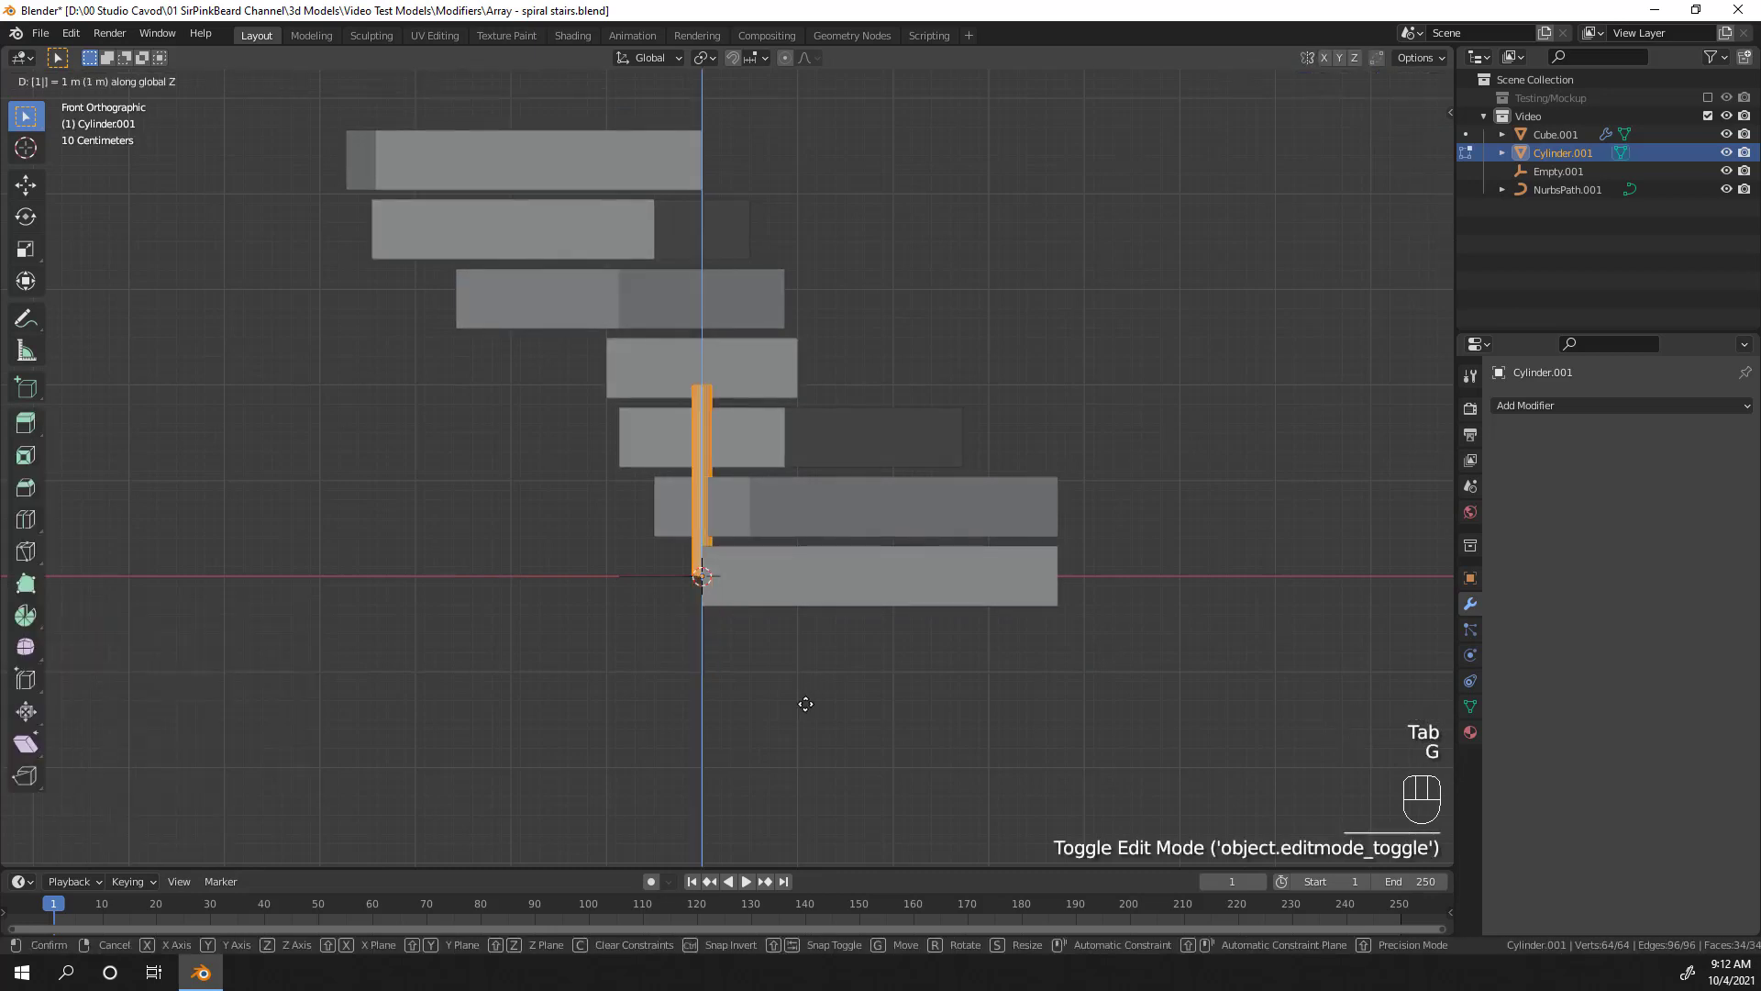
{"action": "key", "text": "Tab"}
Step: Scale the cylinder to 0.5 along Z, halving its height into a short post
{"action": "key", "text": "s"}
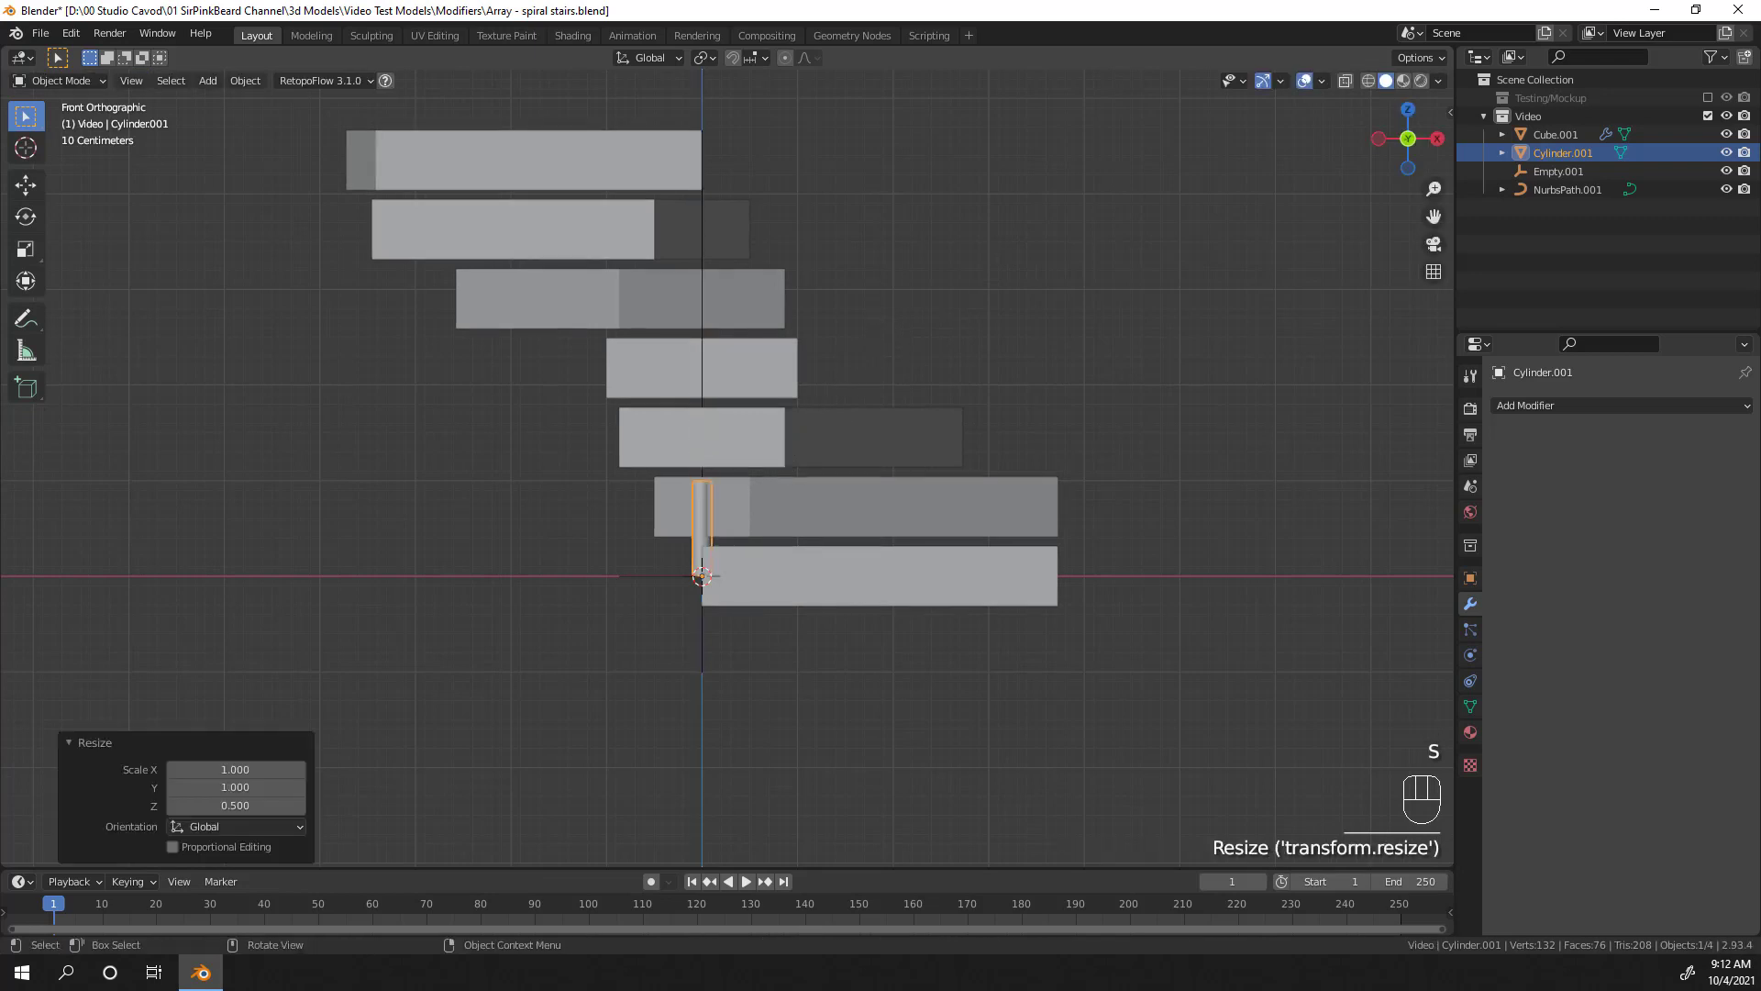
{"action": "key", "text": "Tab"}
{"action": "key", "text": "Tab"}
{"action": "left_click", "coordinate": [697, 511]}
{"action": "left_click", "coordinate": [709, 531]}
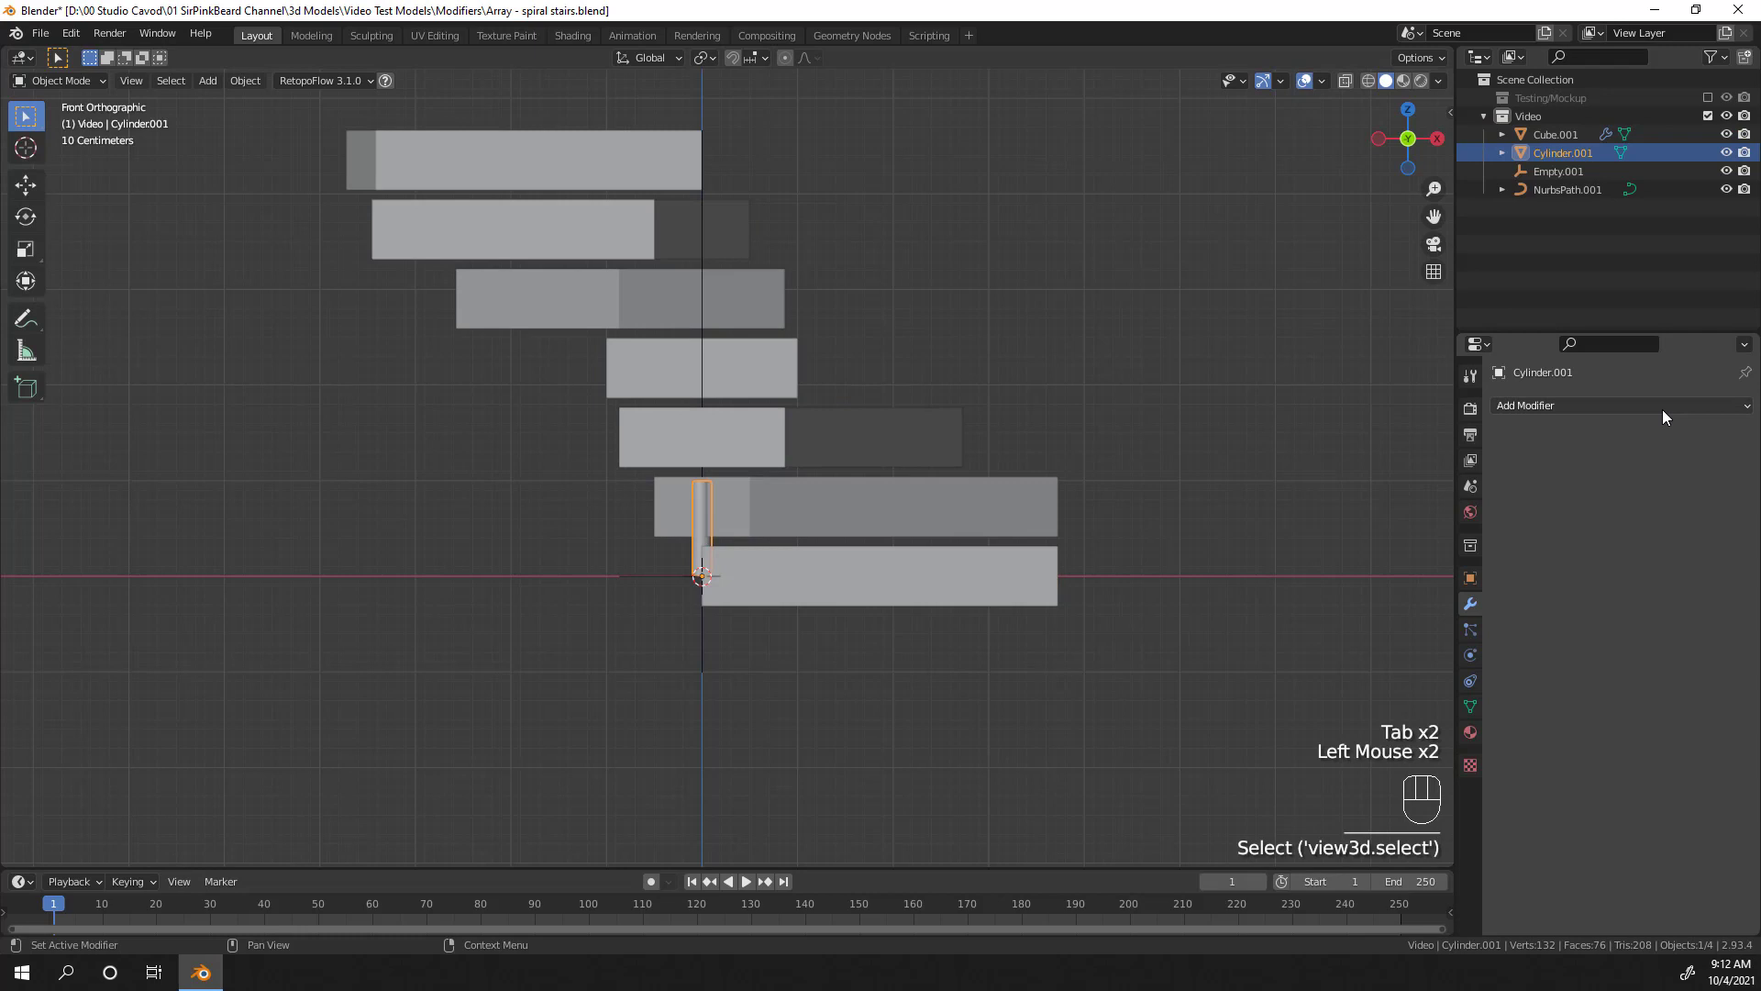